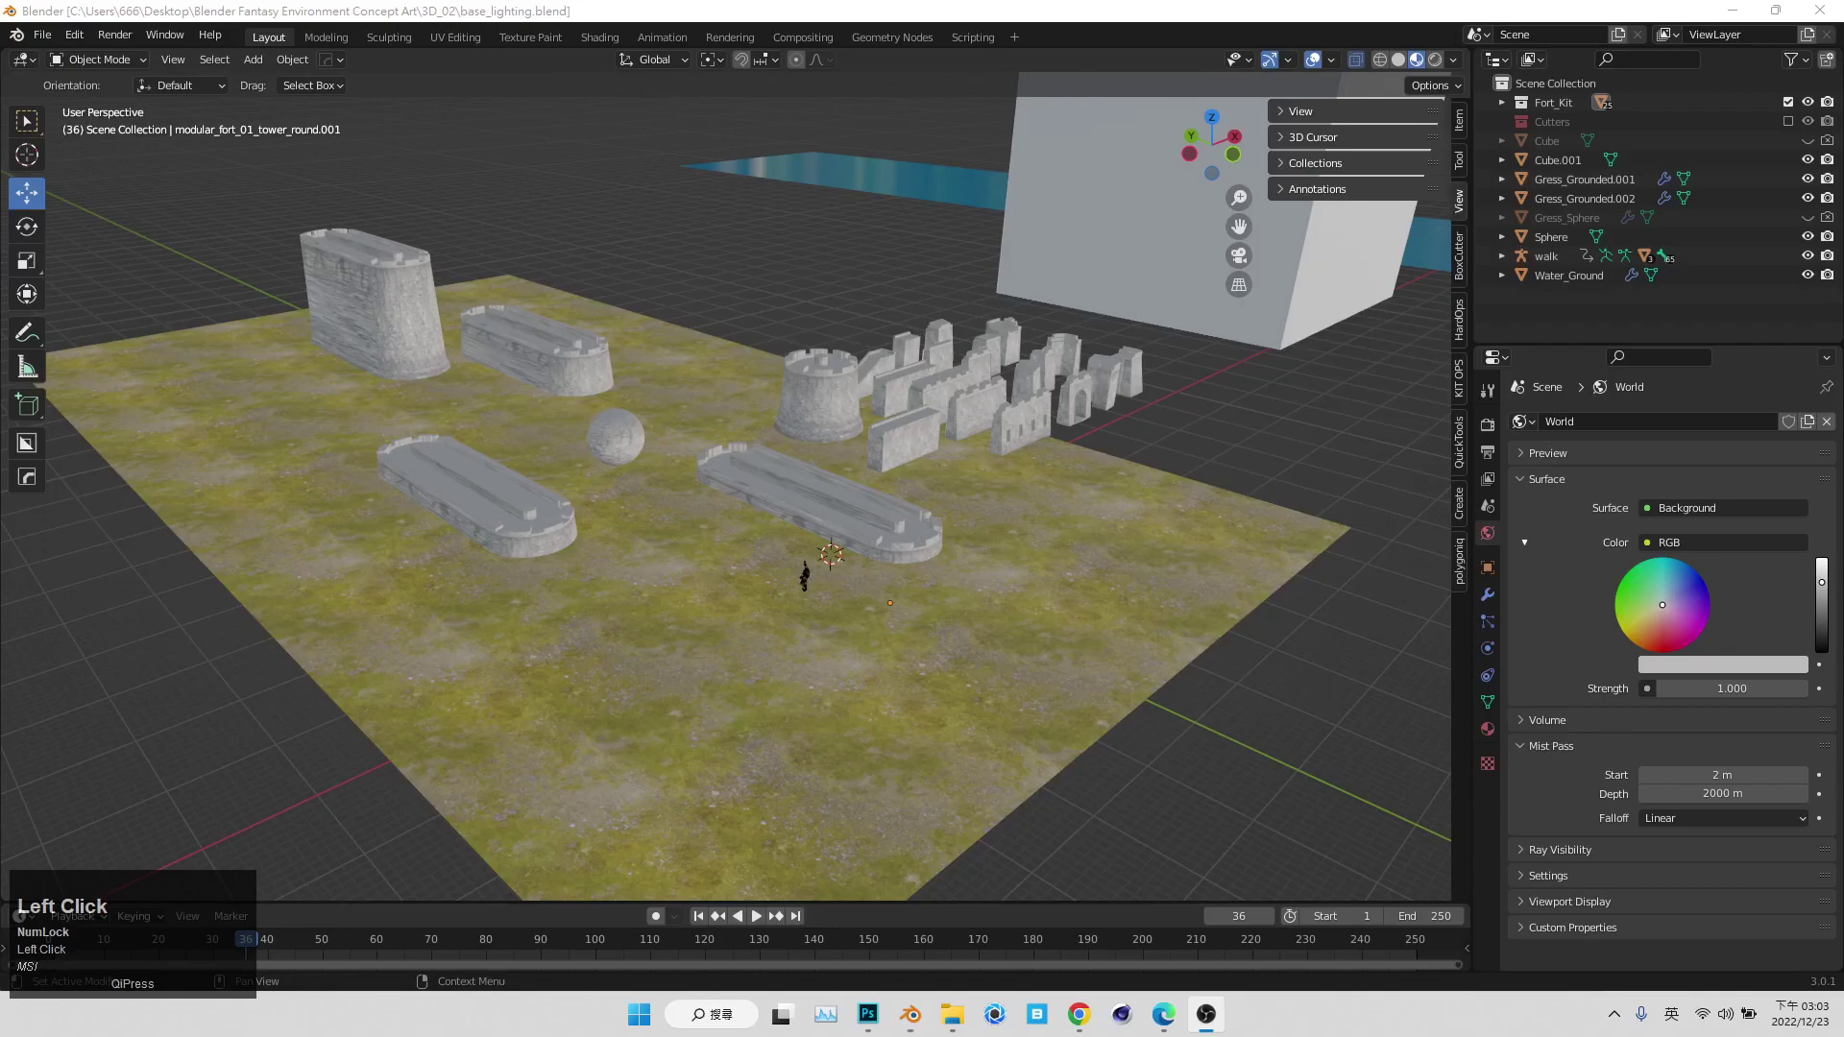
# - Orbit and zoom the viewport to look over the fort kit layout
pyautogui.moveTo(992, 488); pyautogui.dragTo(1010, 578)
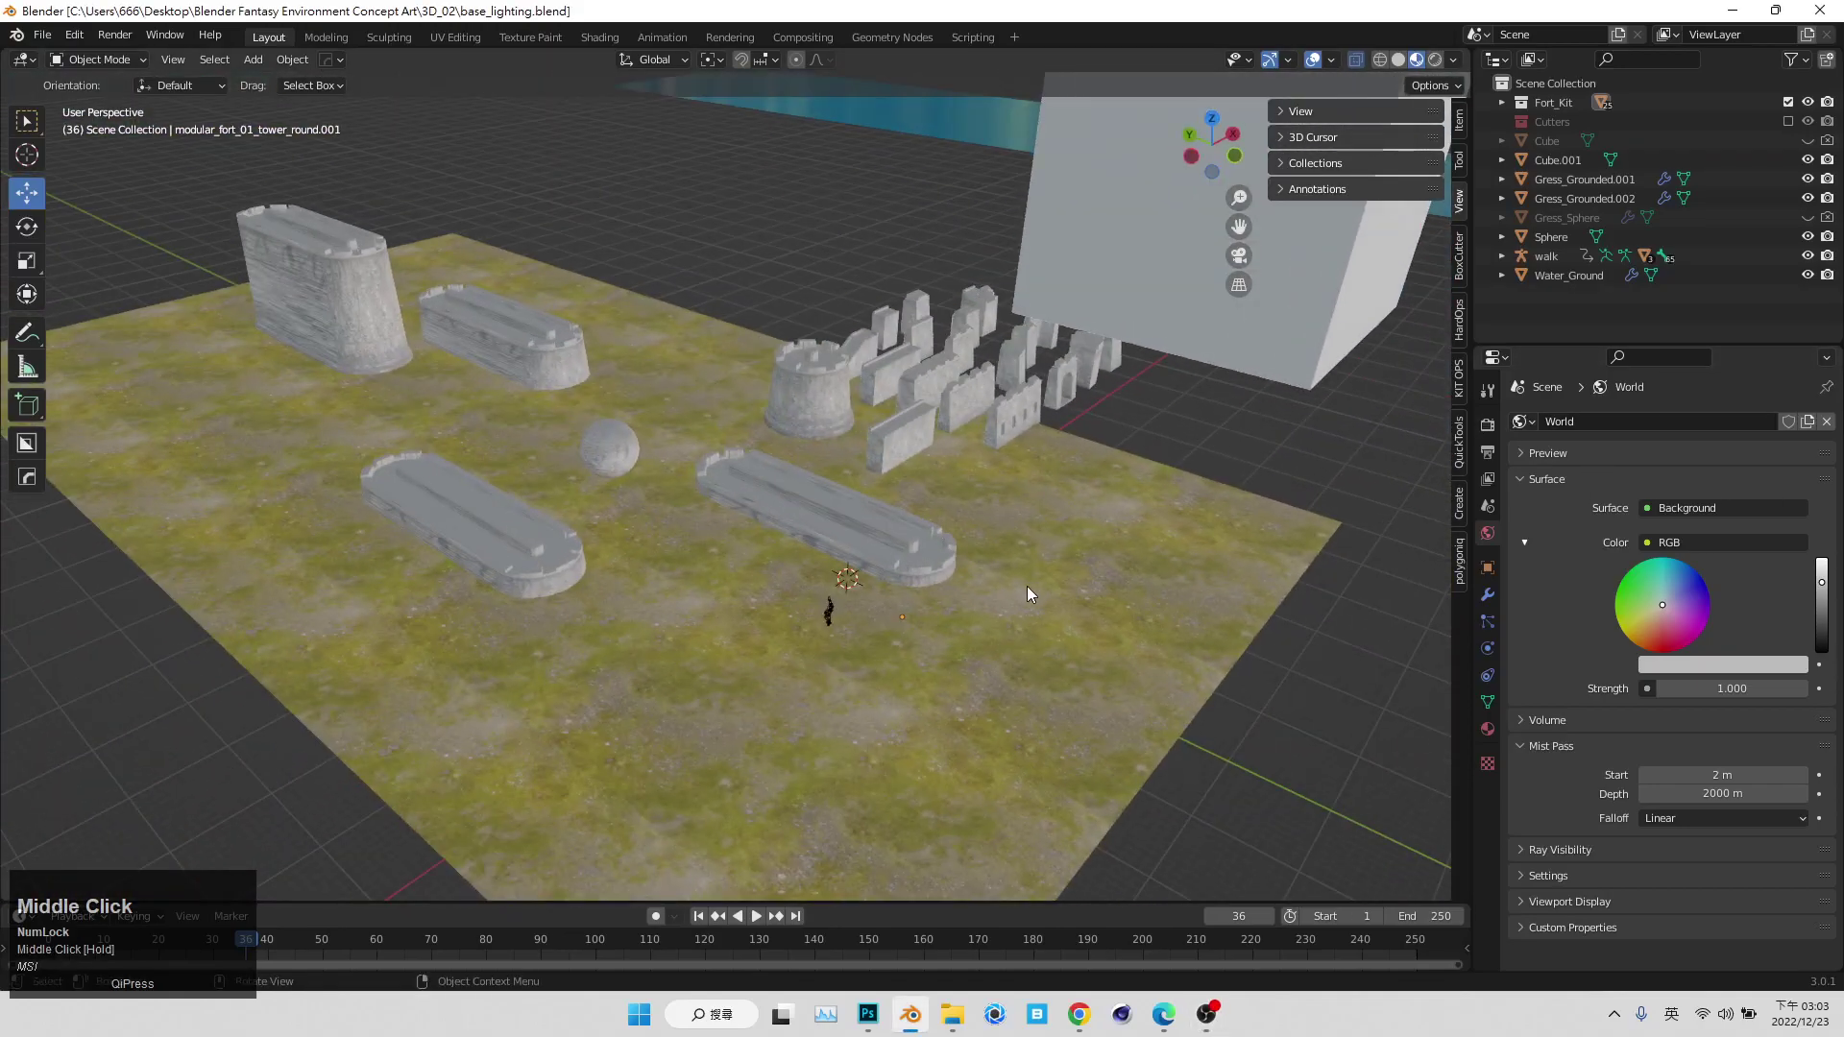
pyautogui.scroll(3)
pyautogui.scroll(-3)
pyautogui.middleClick(1113, 582)
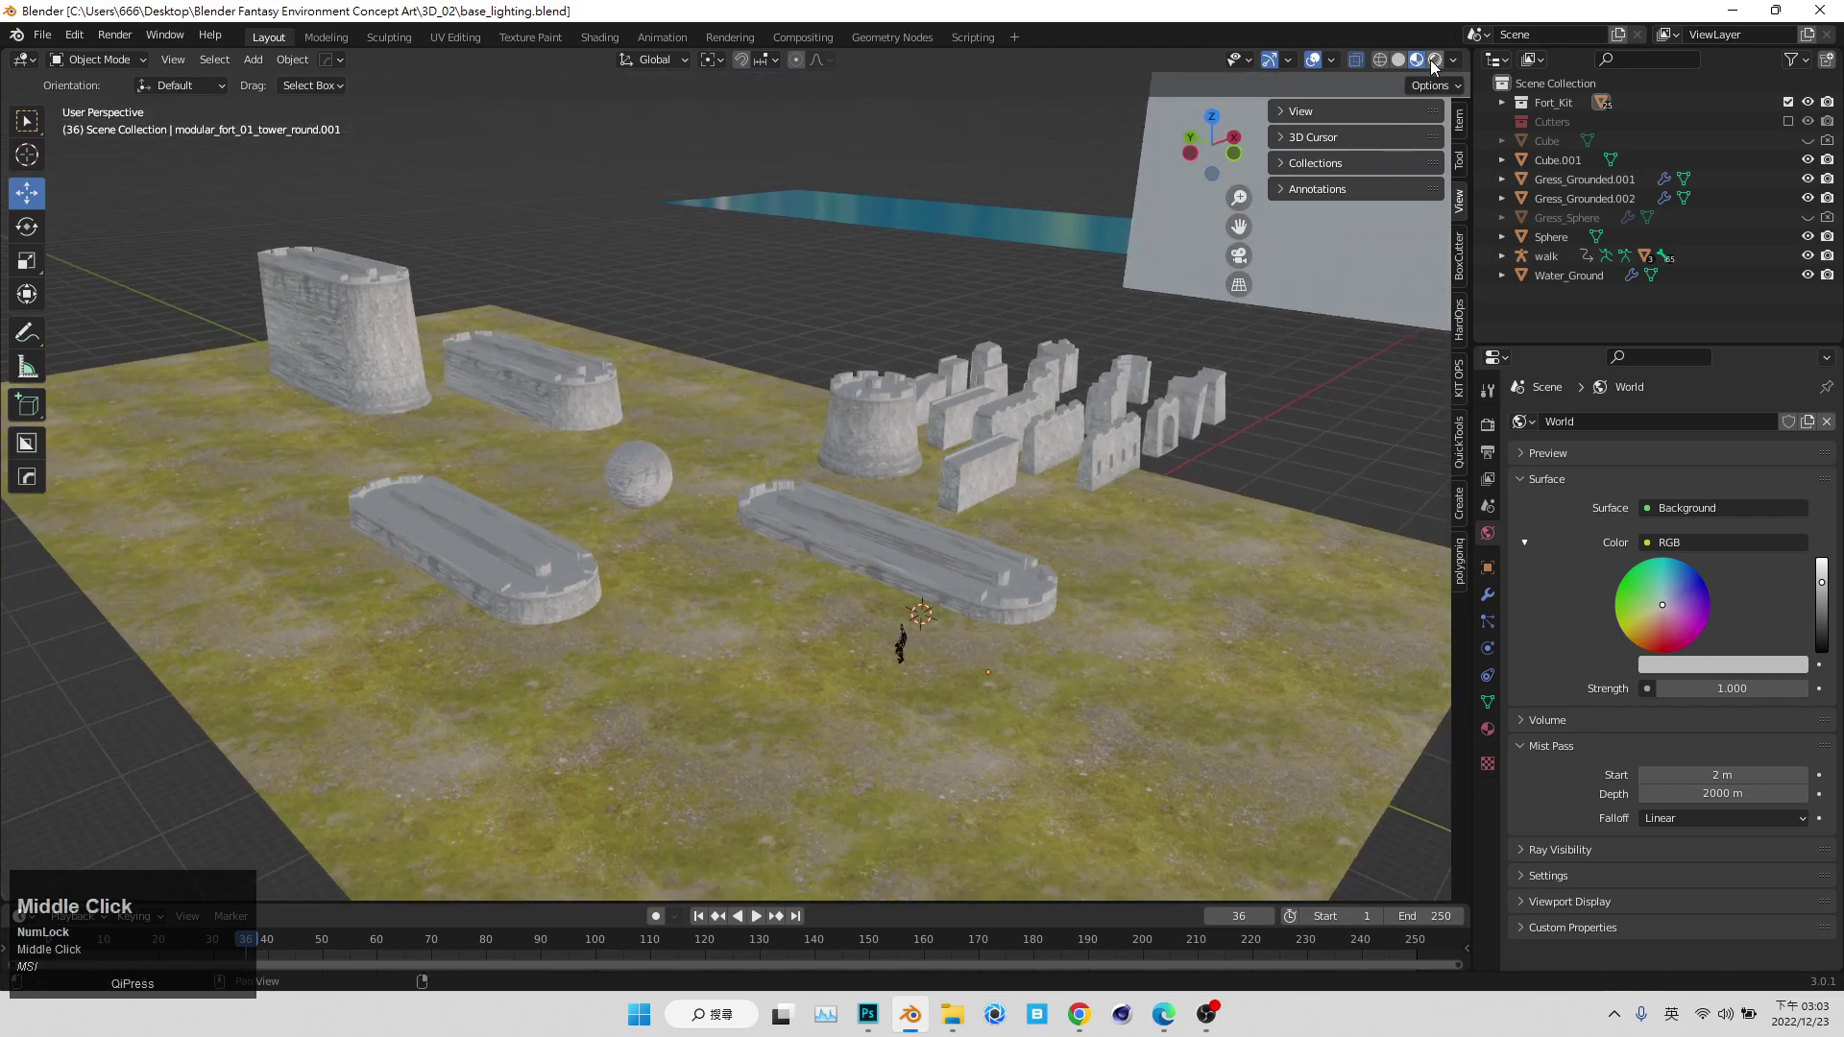
# - Switch viewport shading to Rendered and show the Cycles render settings with GPU Compute
pyautogui.write('ms/')
pyautogui.middleClick(1437, 65)
pyautogui.click(1437, 65)
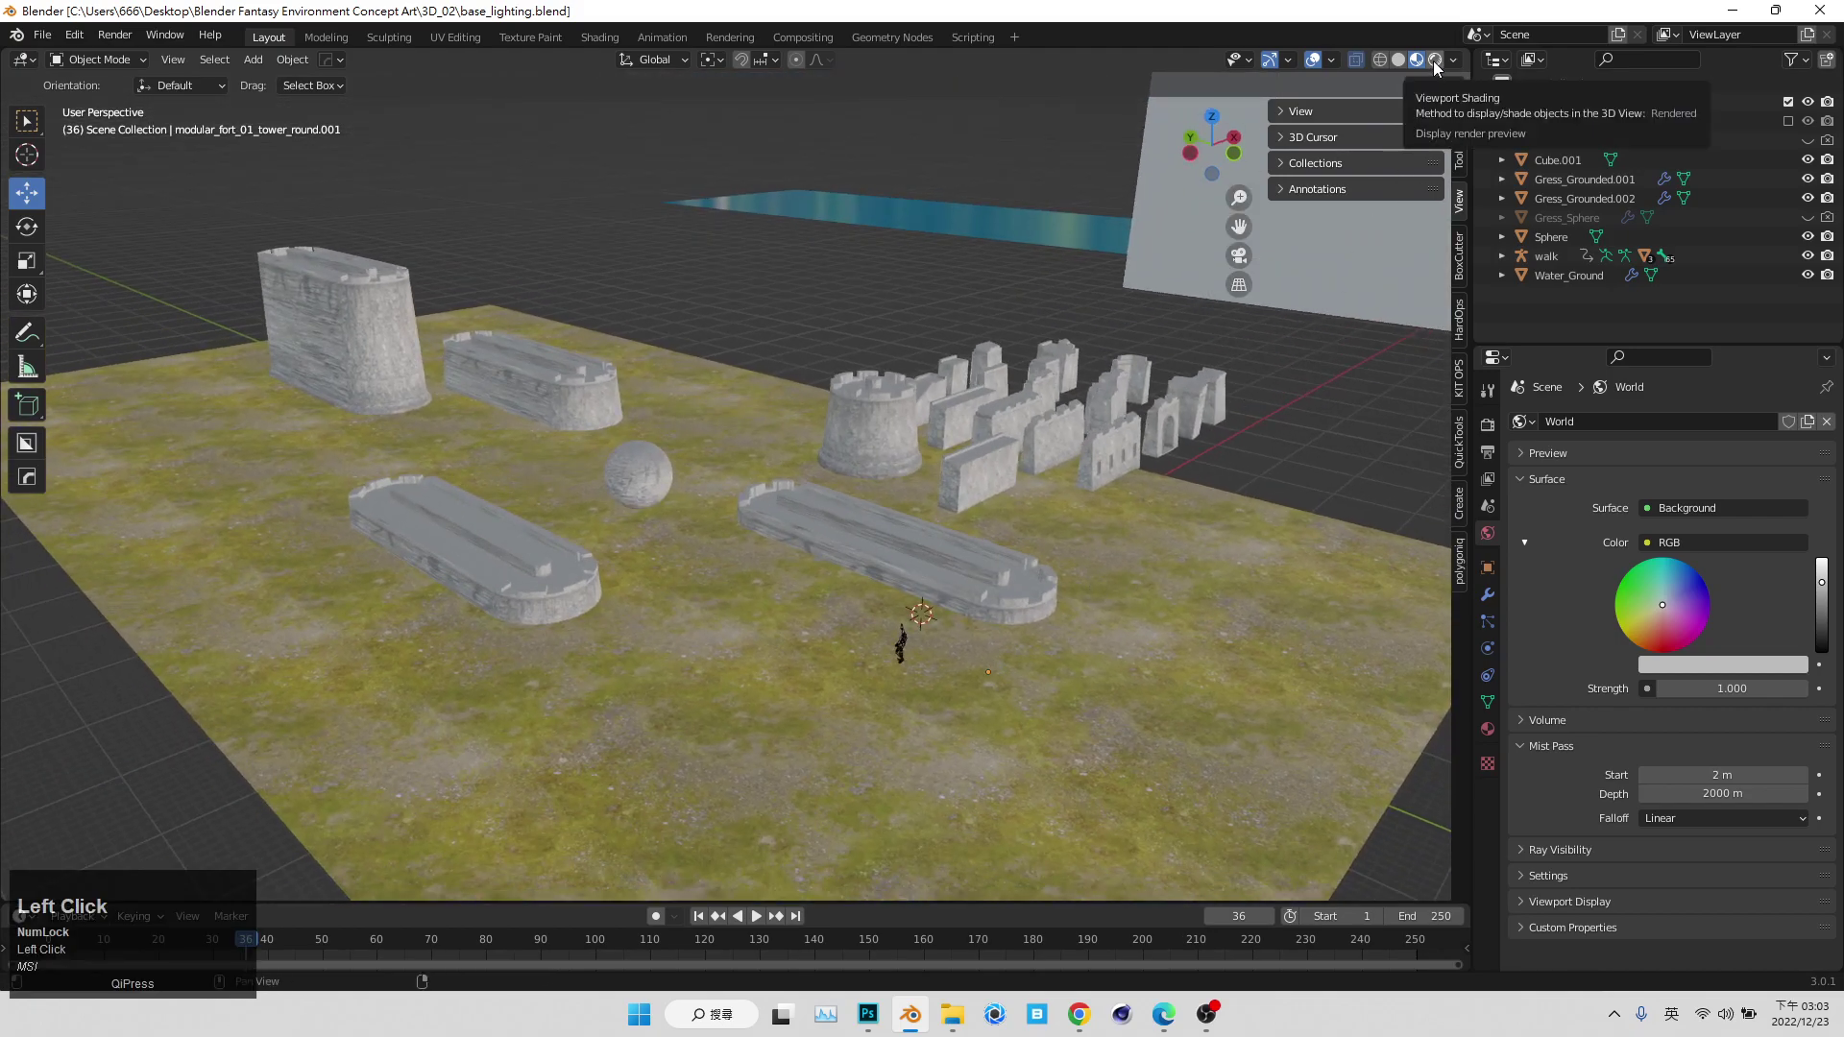
pyautogui.write('ms/')
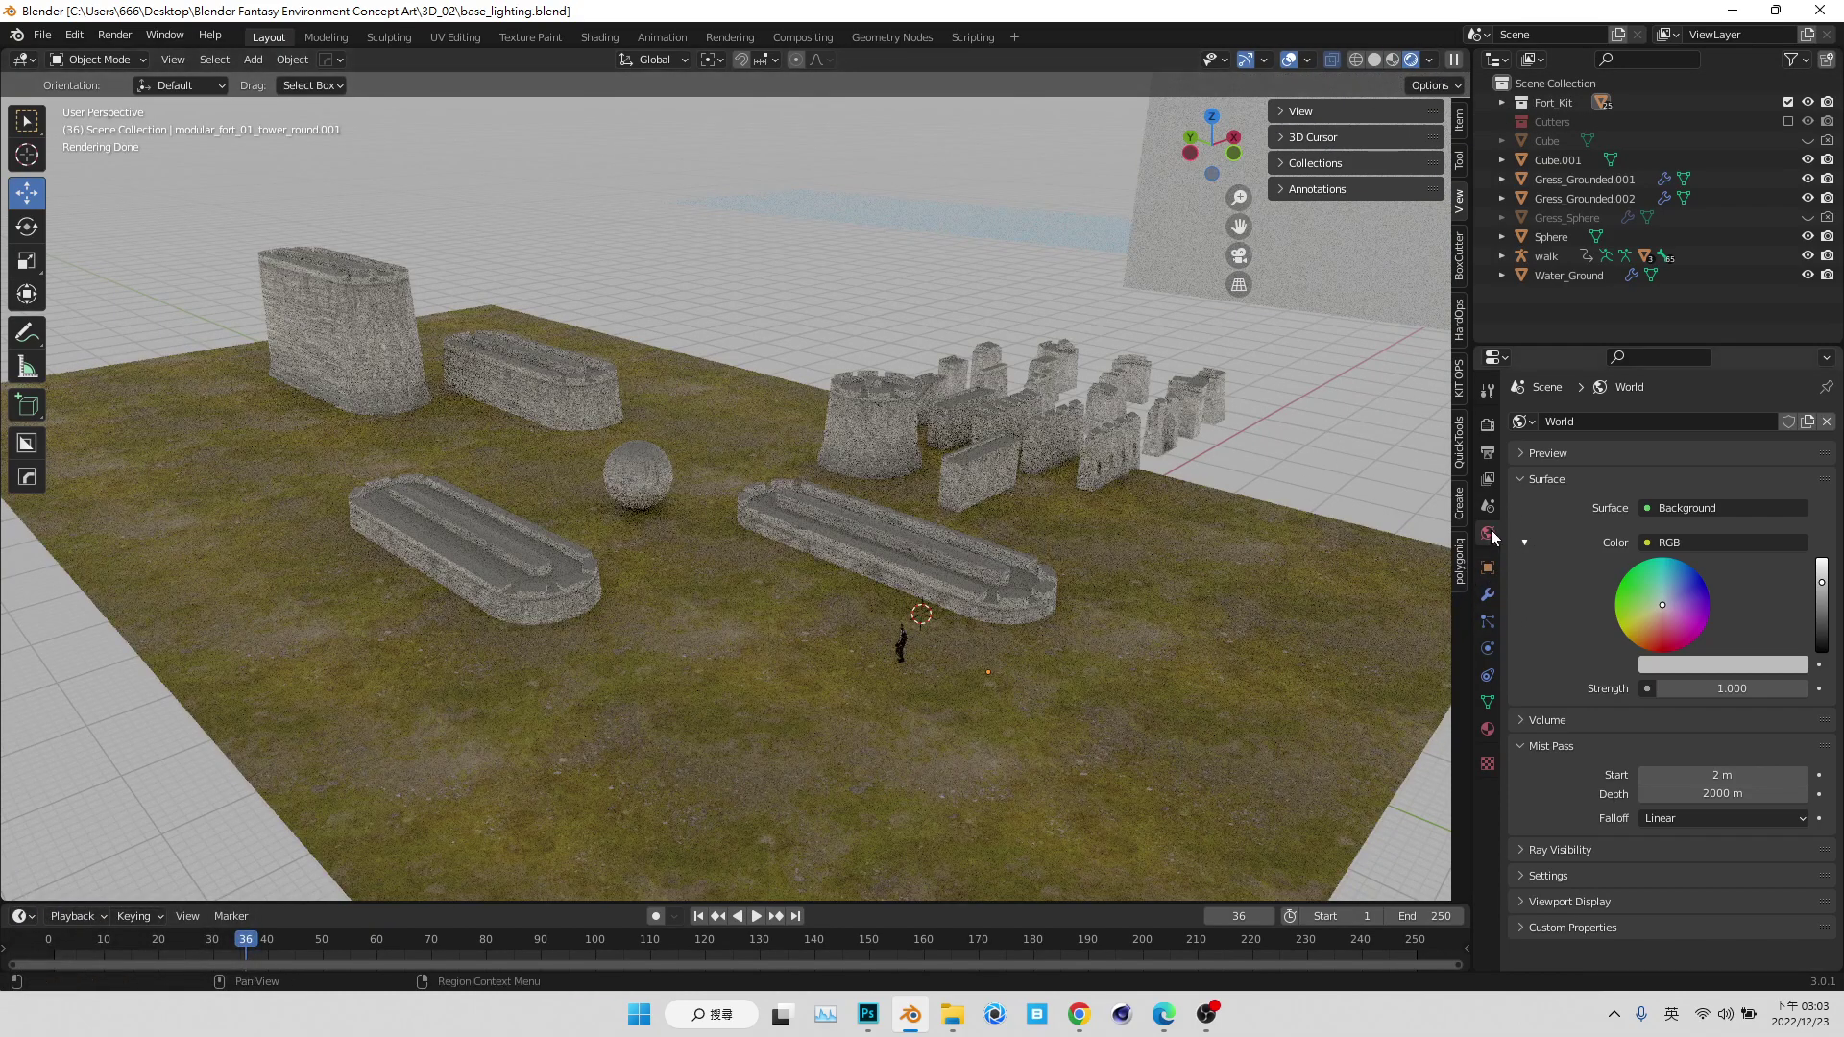
# - Check the render device and limit viewport sampling to 5 max samples at 0.1000 noise threshold
pyautogui.click(1491, 430)
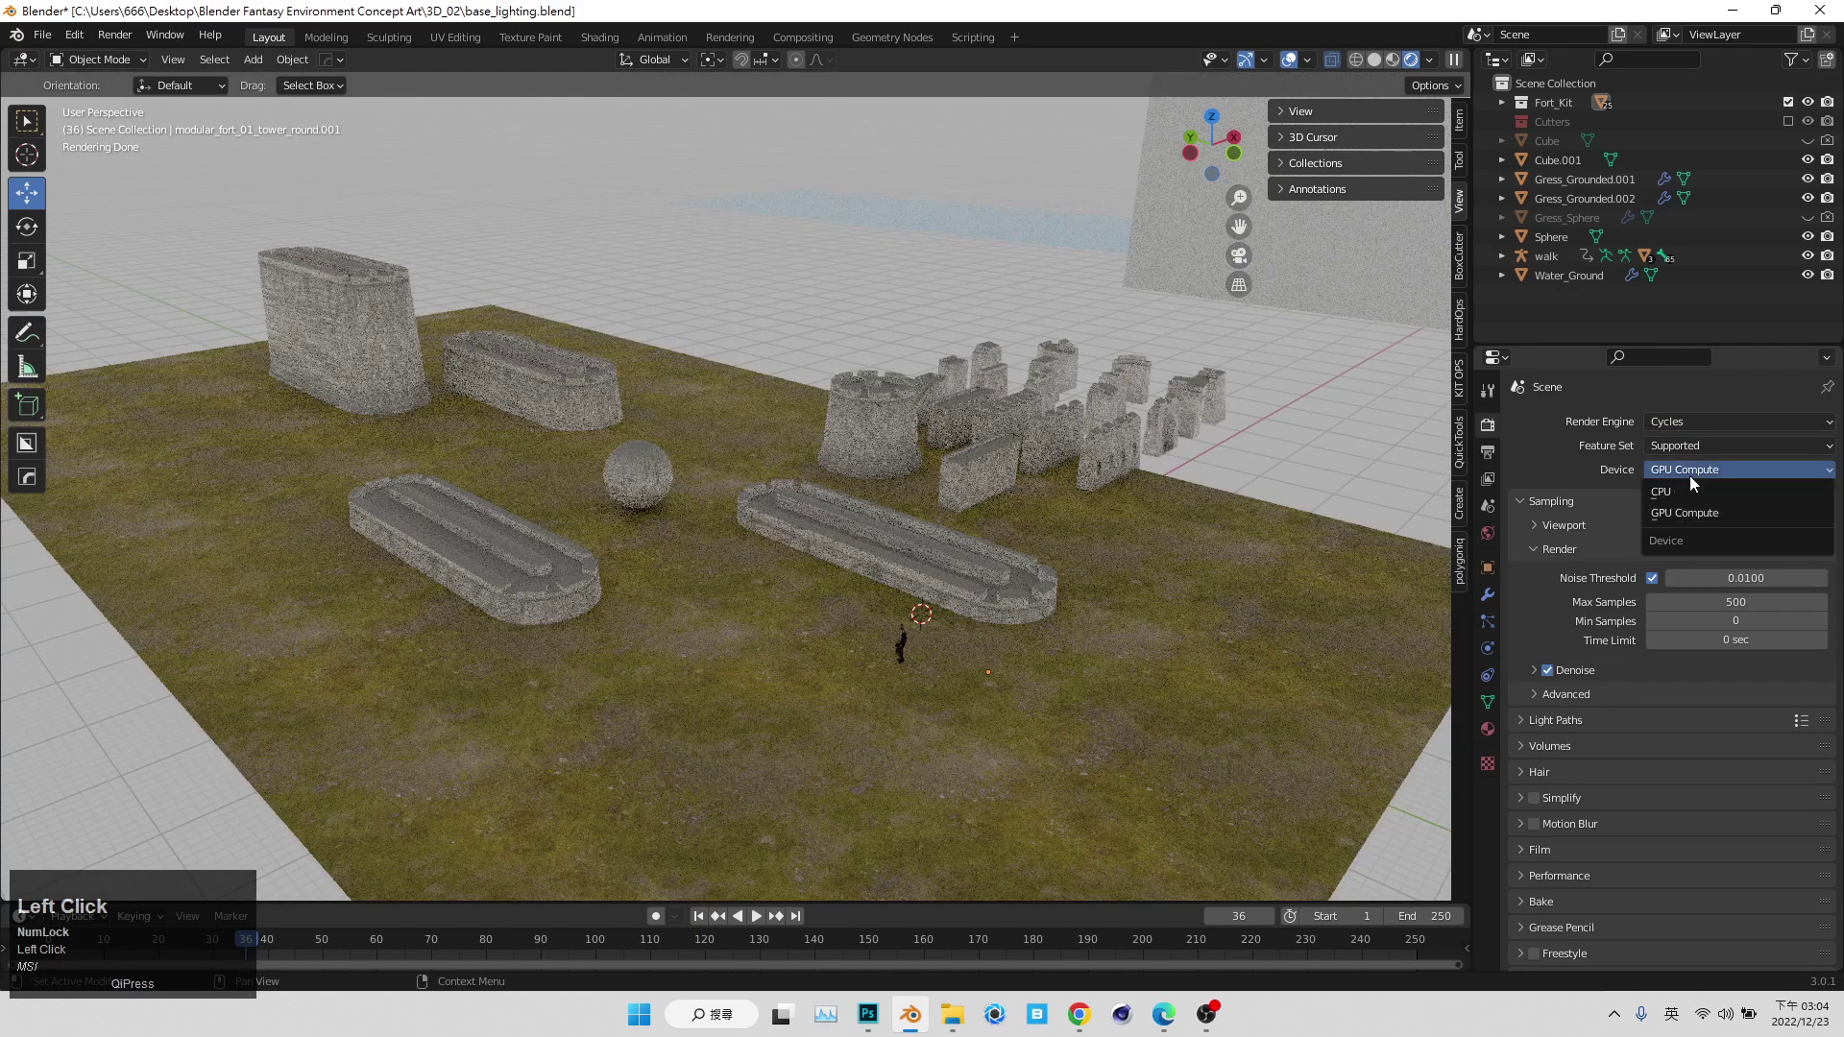
pyautogui.write('ms/')
pyautogui.click(1720, 474)
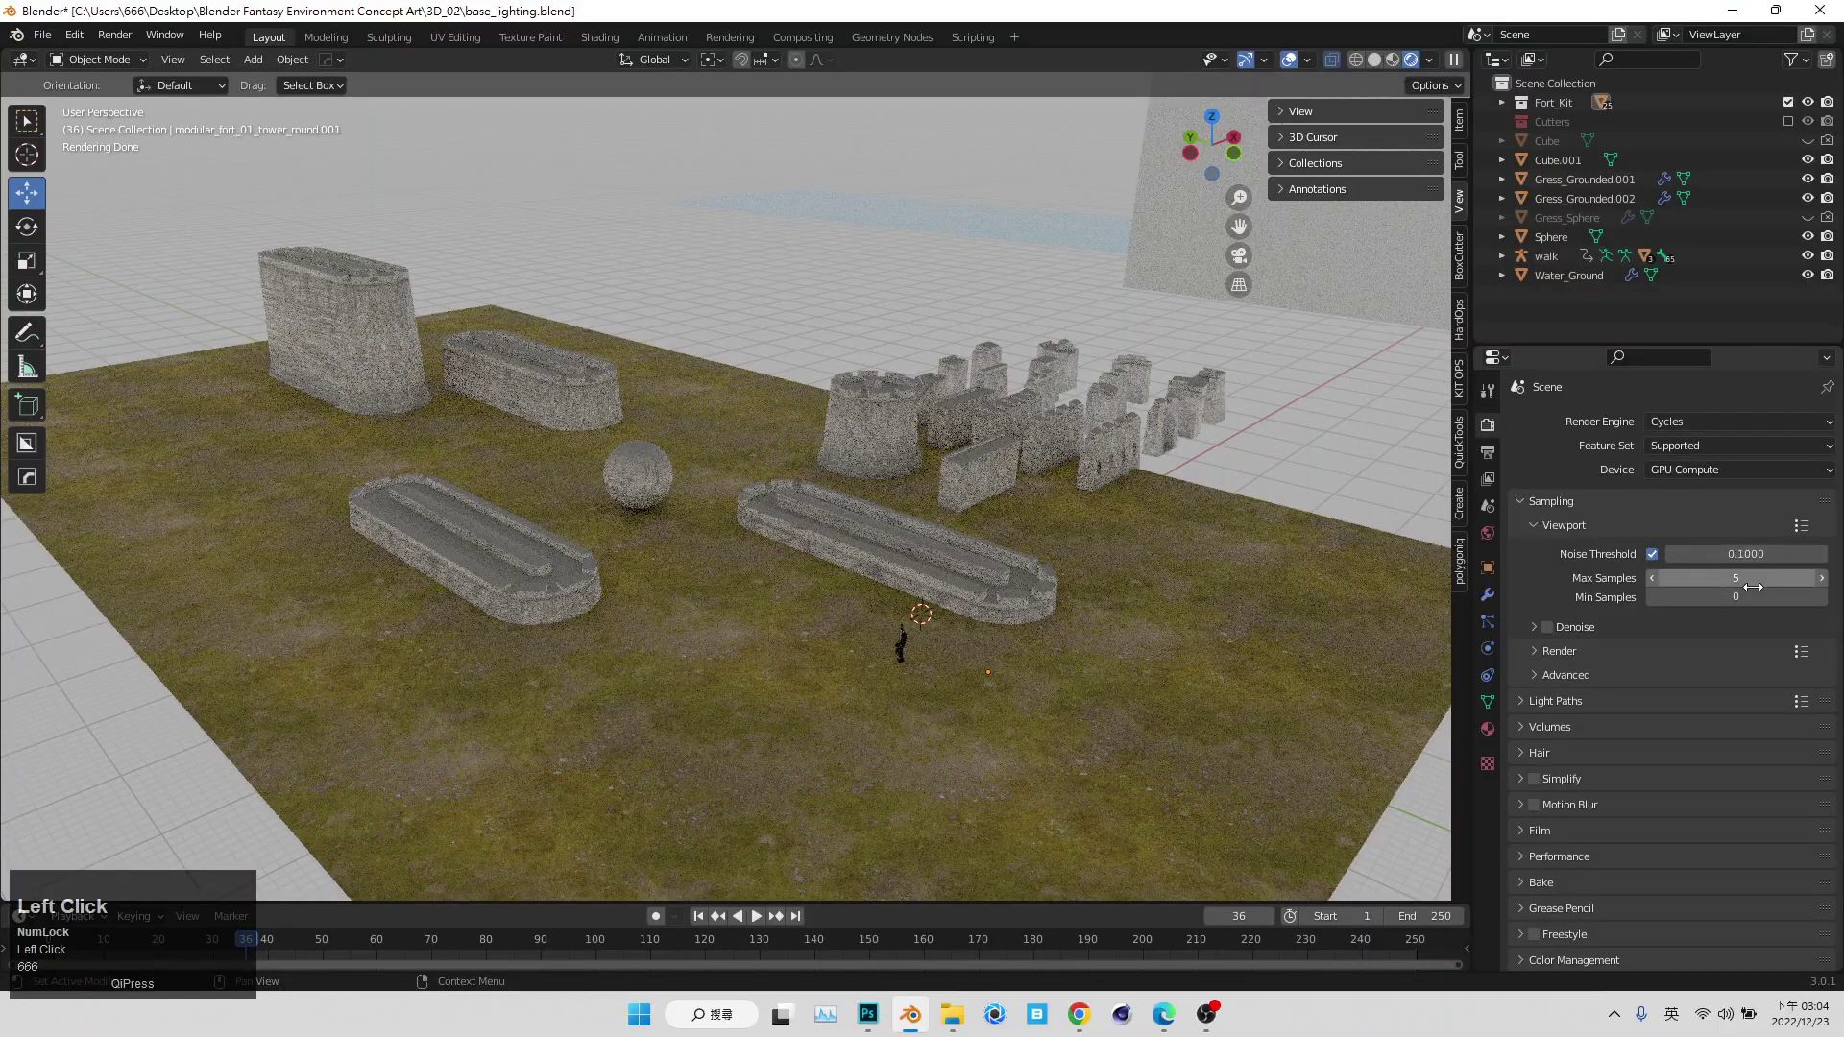
# - Orbit and zoom down to ground level to inspect the quick rendered preview of the fort
pyautogui.middleClick(1084, 512)
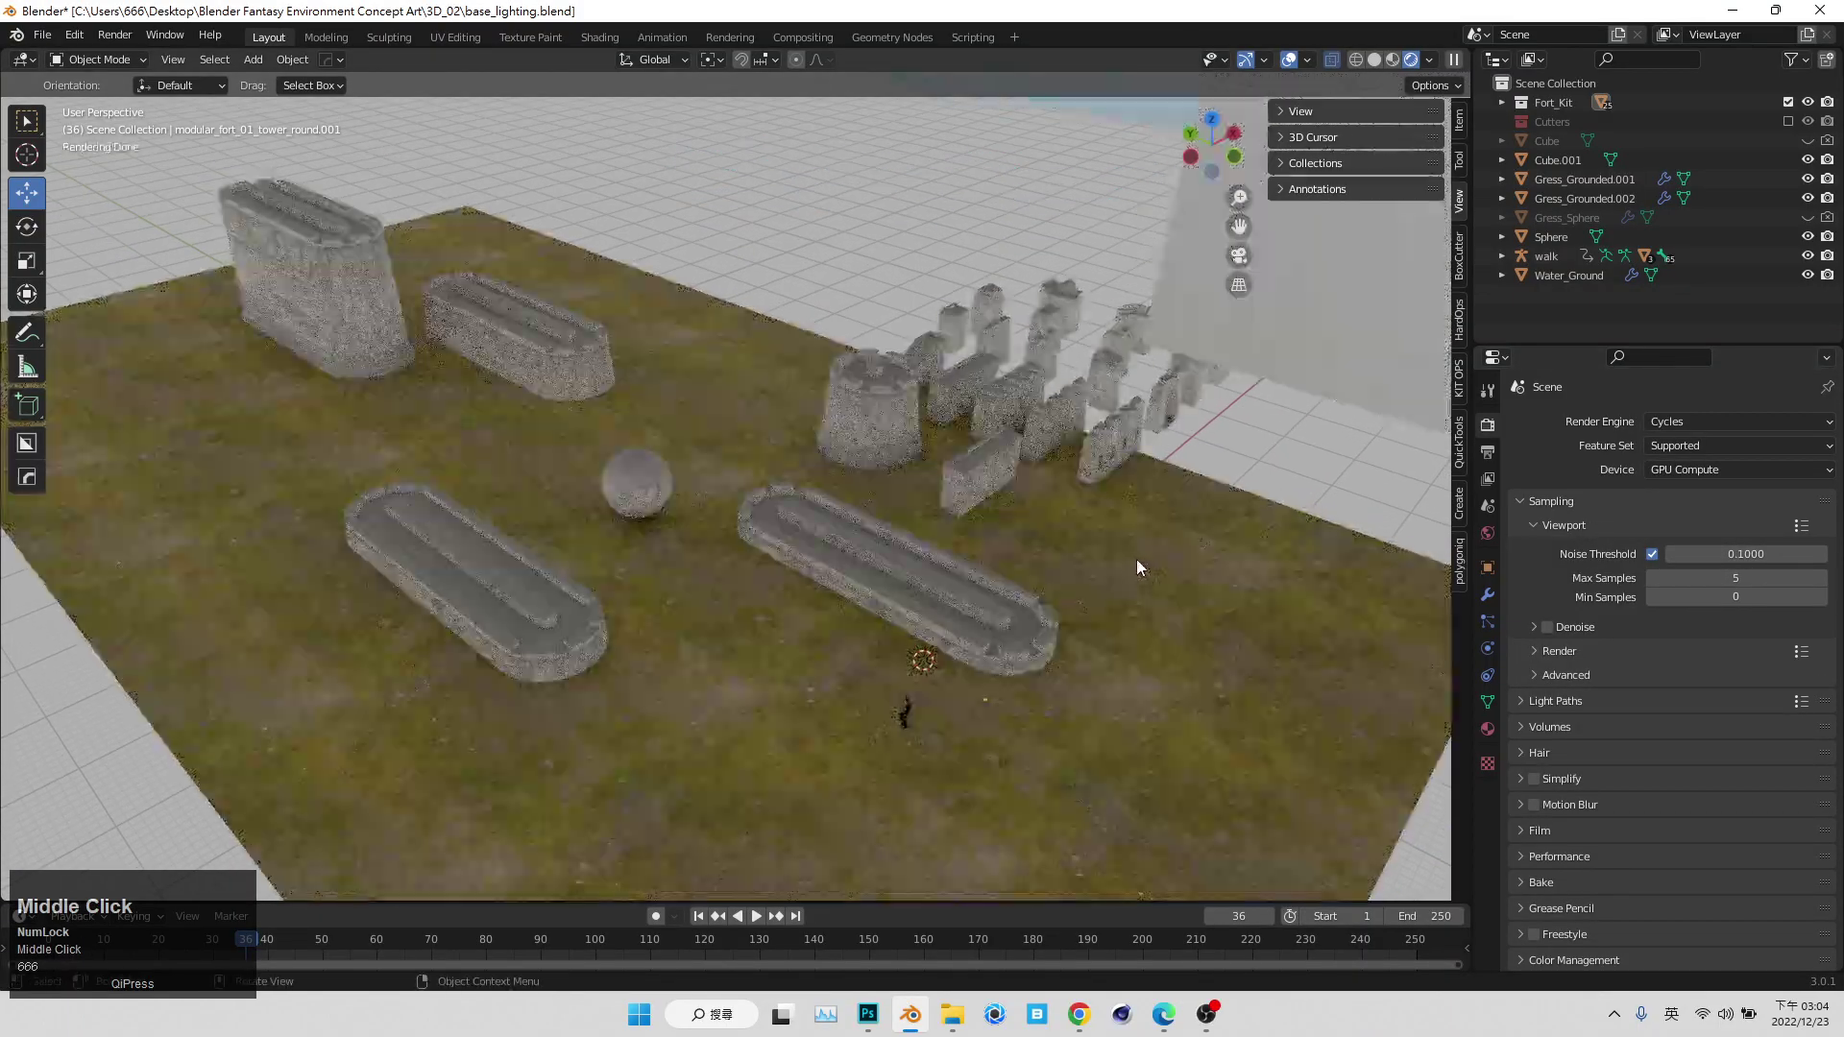
pyautogui.middleClick(1069, 559)
pyautogui.middleClick(851, 630)
pyautogui.scroll(3)
pyautogui.middleClick(1017, 683)
pyautogui.middleClick(1195, 590)
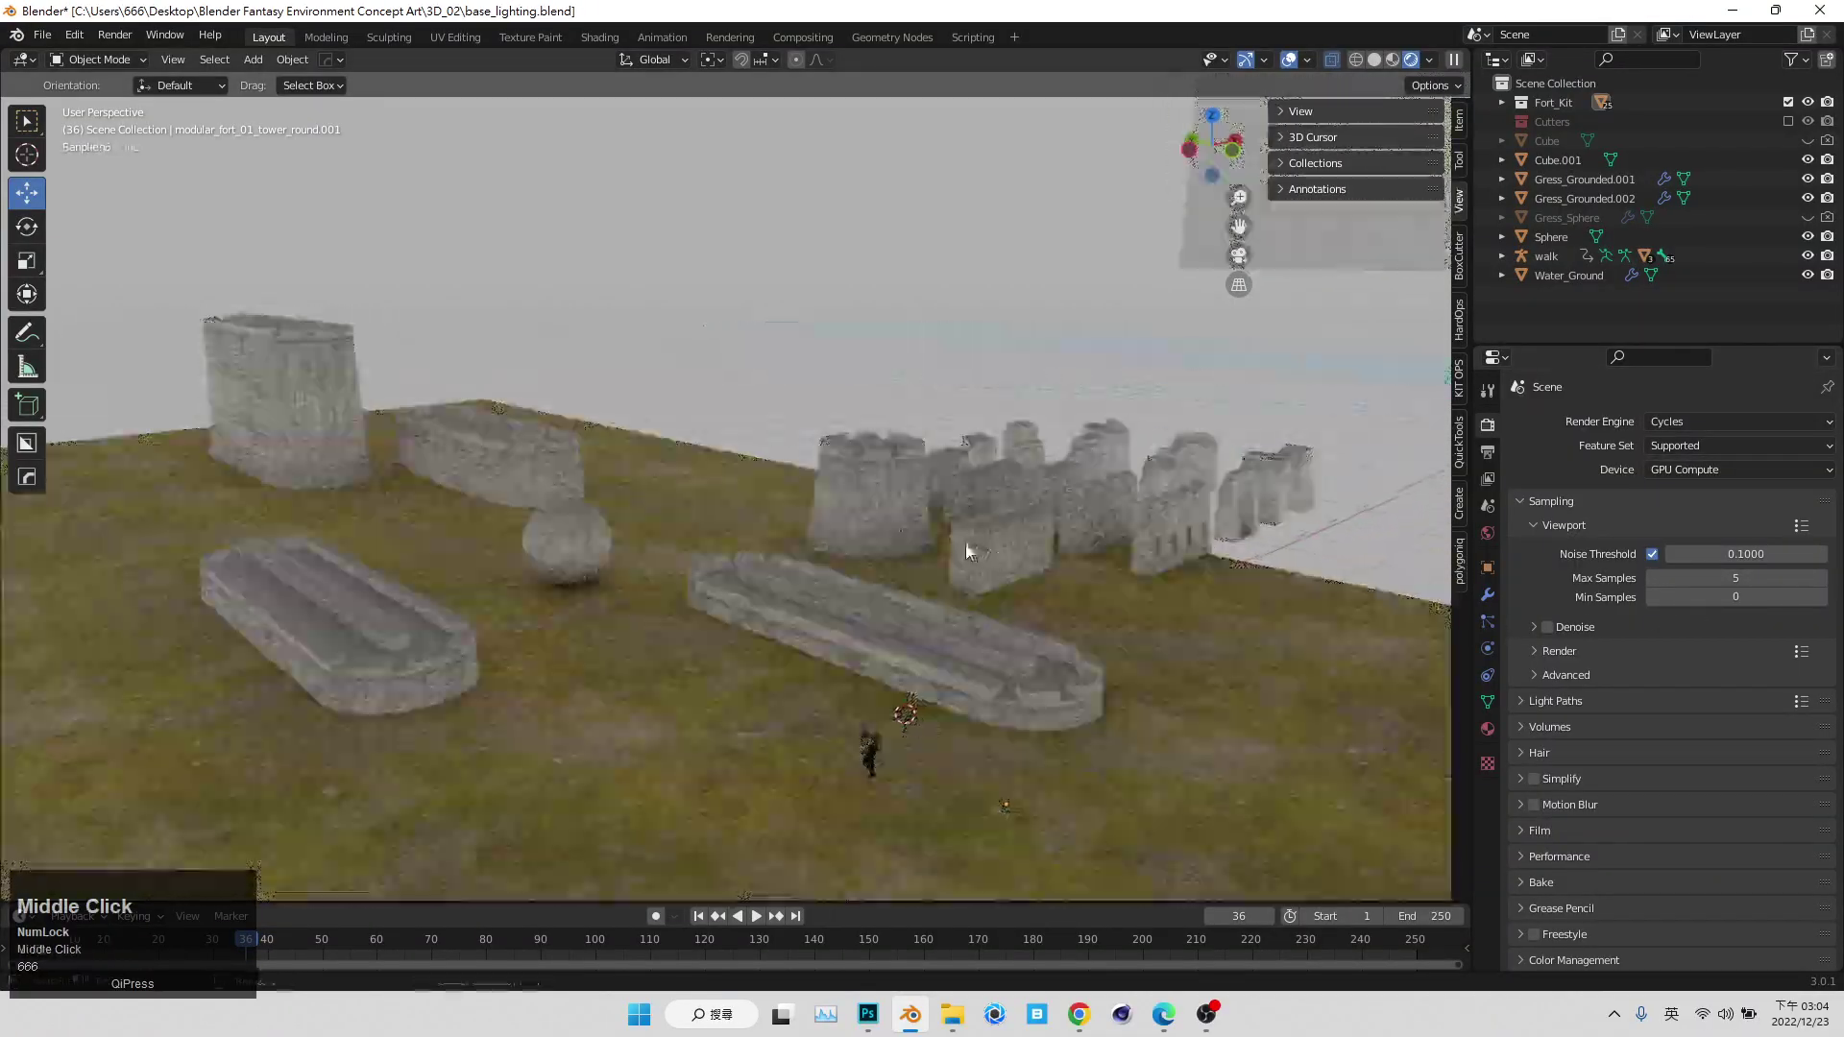
pyautogui.middleClick(933, 566)
pyautogui.scroll(3)
pyautogui.middleClick(976, 706)
pyautogui.scroll(3)
pyautogui.middleClick(1001, 743)
# - Select the long wall piece, look around the character, then raise the view back above the fort
pyautogui.click(1128, 657)
pyautogui.middleClick(1216, 637)
pyautogui.scroll(-3)
pyautogui.middleClick(711, 592)
pyautogui.scroll(3)
pyautogui.middleClick(932, 698)
pyautogui.middleClick(958, 608)
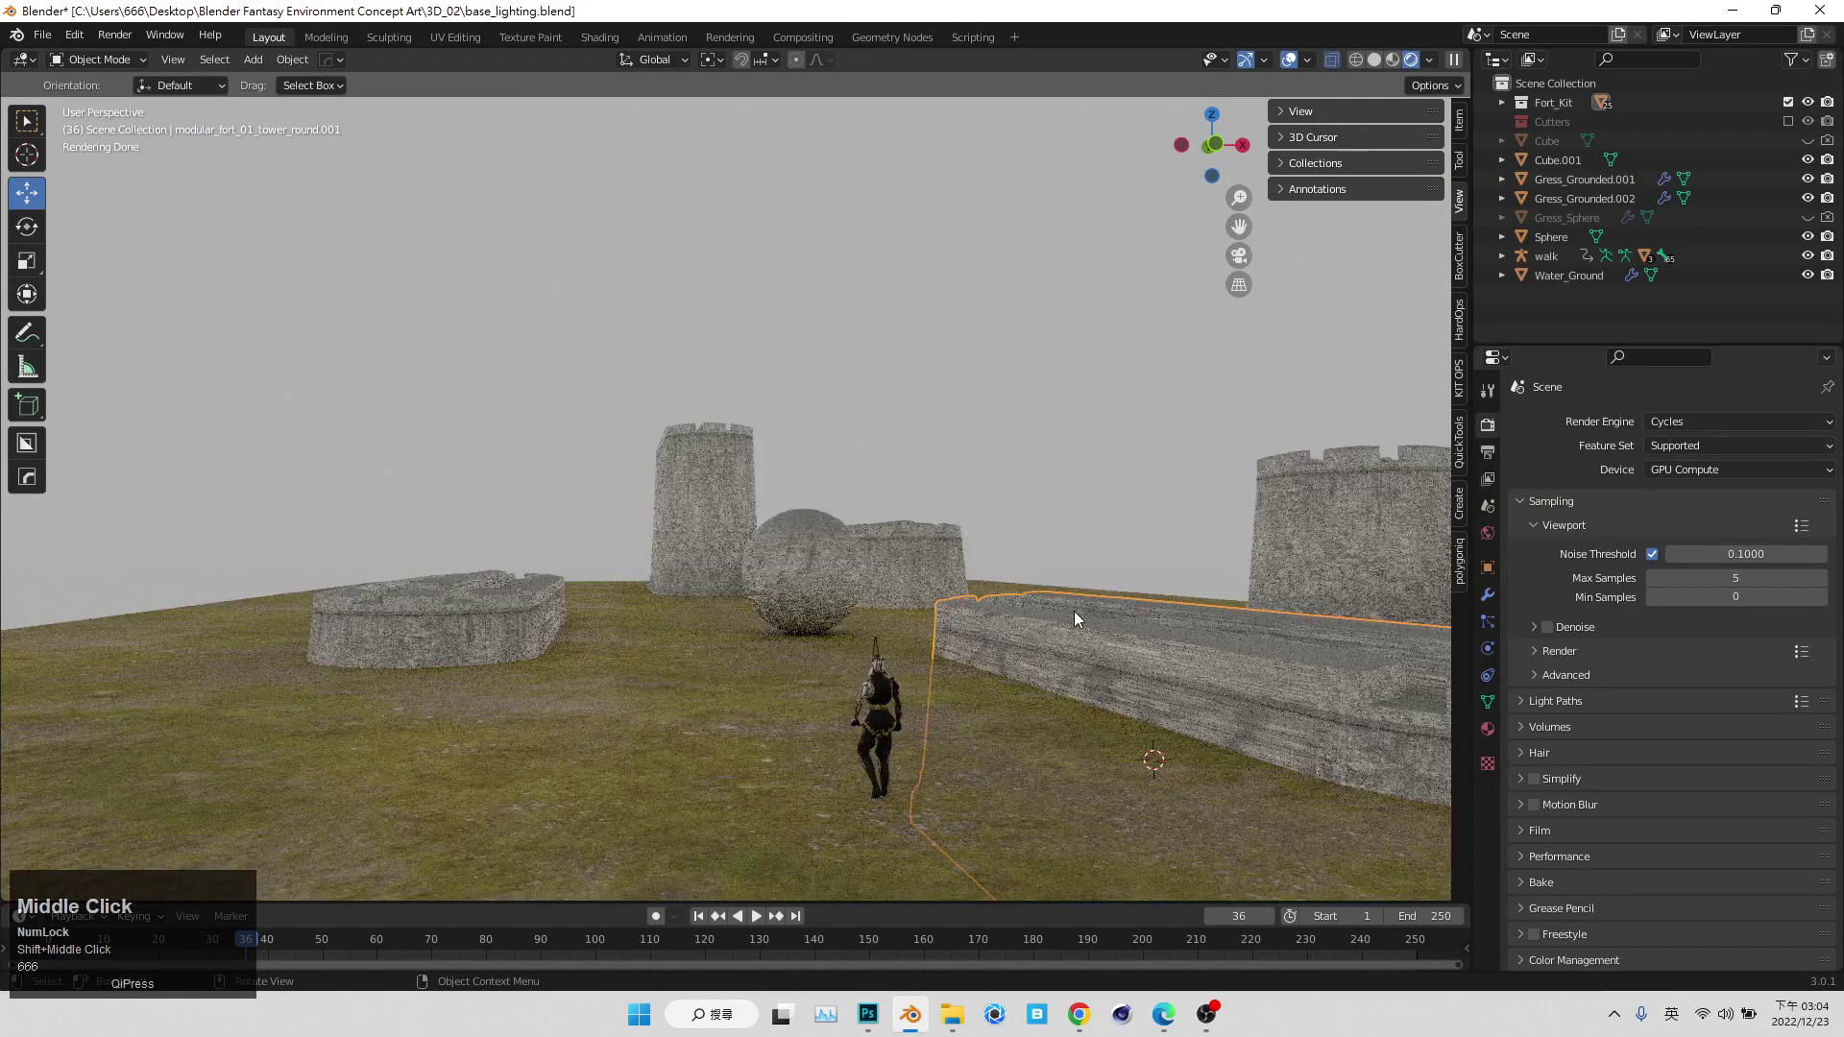
pyautogui.middleClick(893, 589)
pyautogui.scroll(-3)
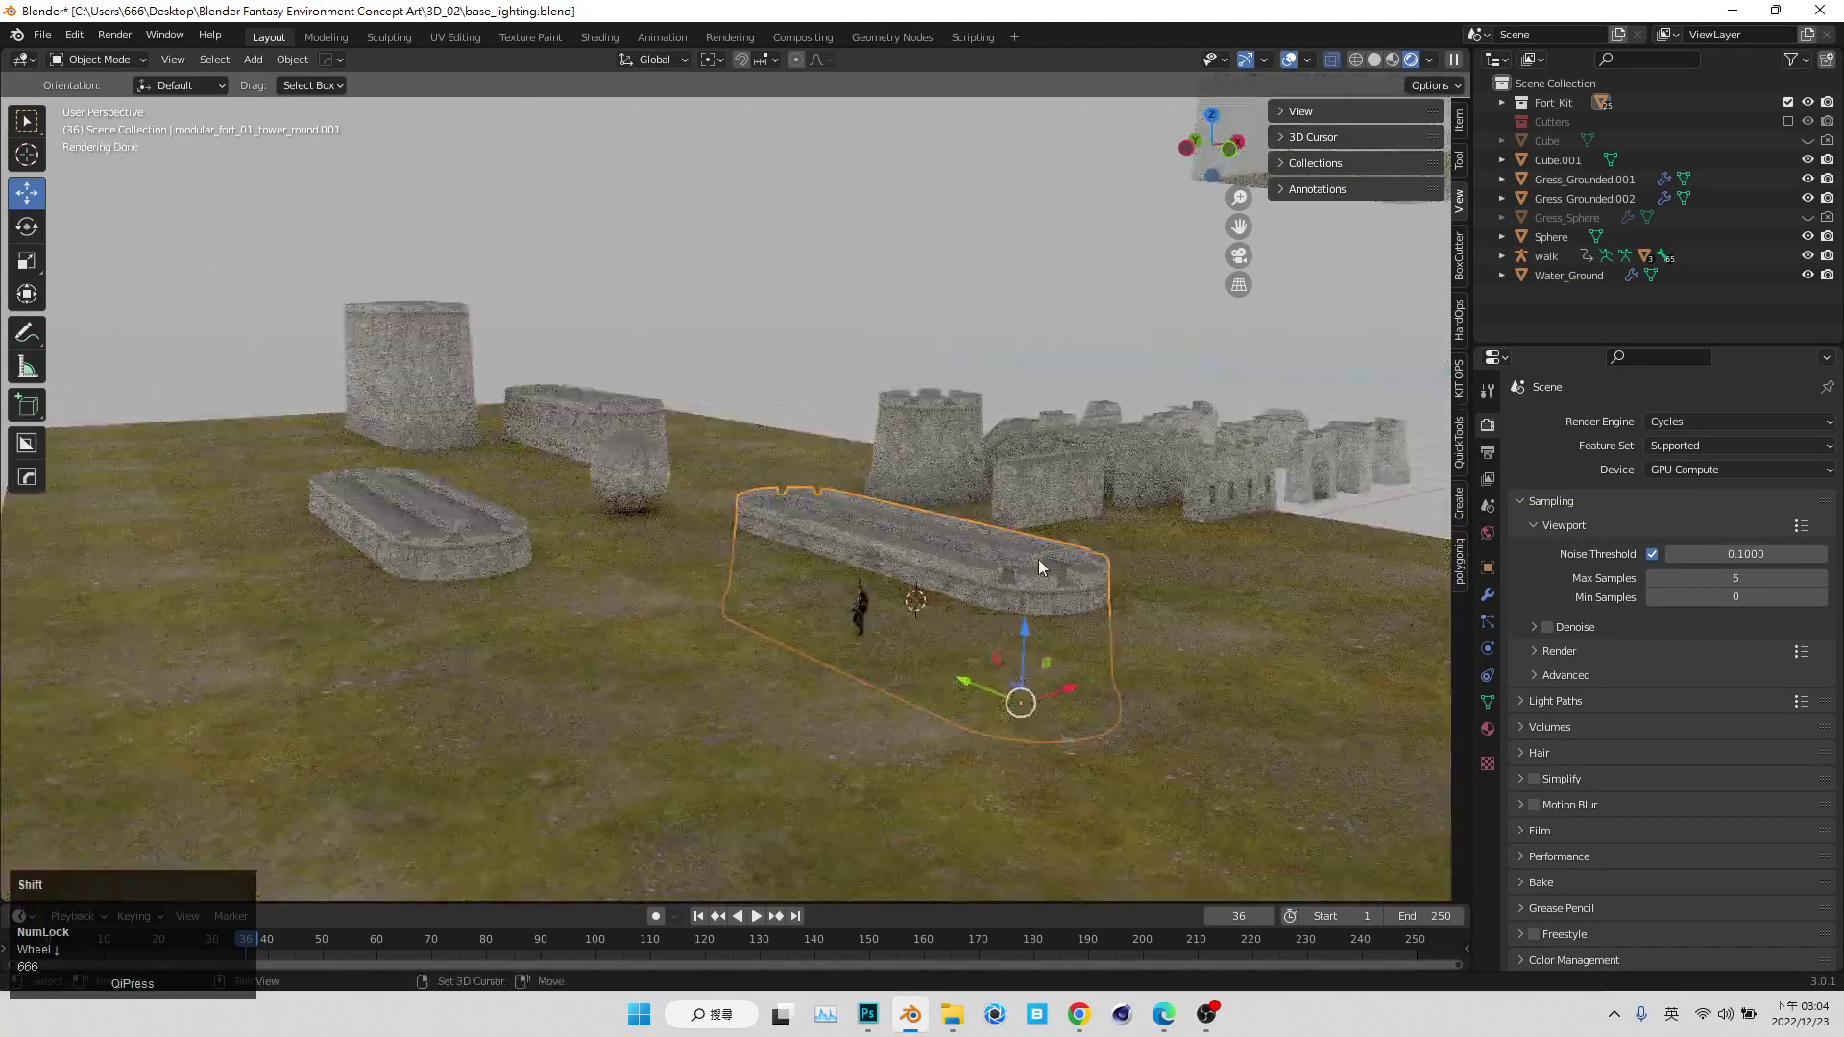
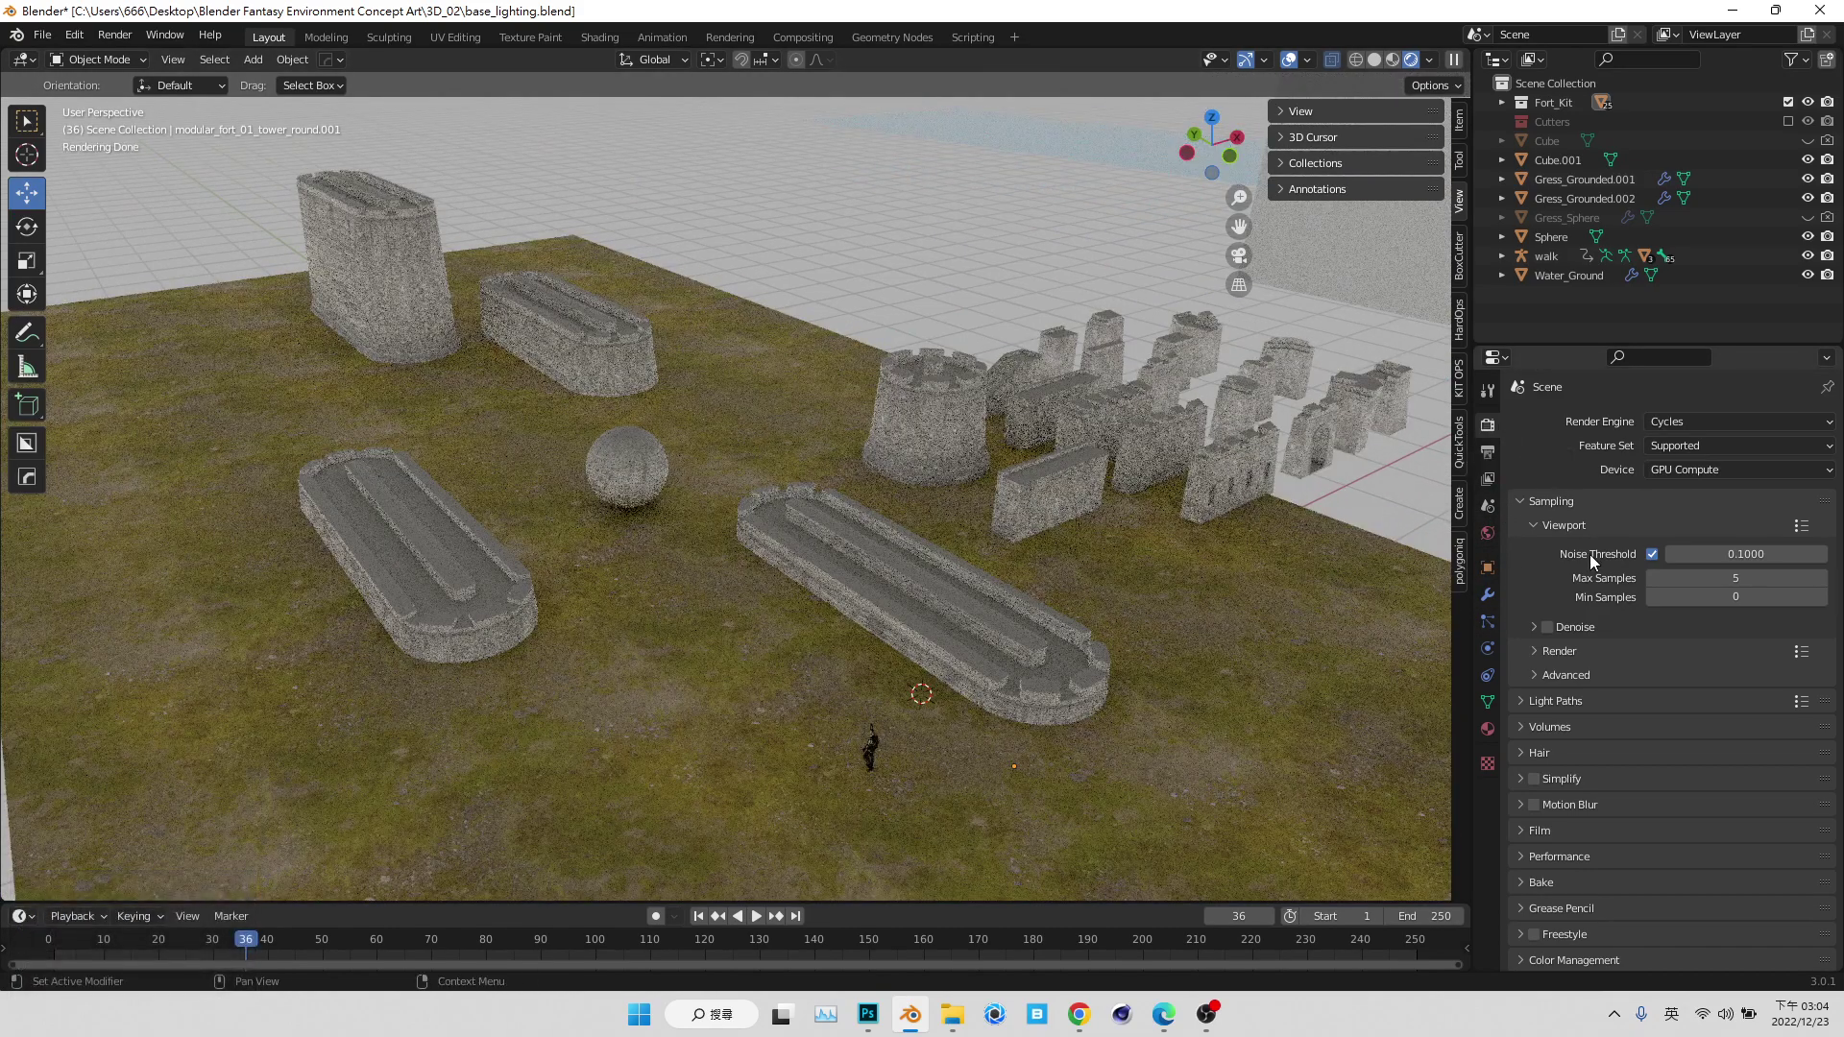
# - In World Properties, drive the background colour with a Sky Texture
pyautogui.click(1486, 533)
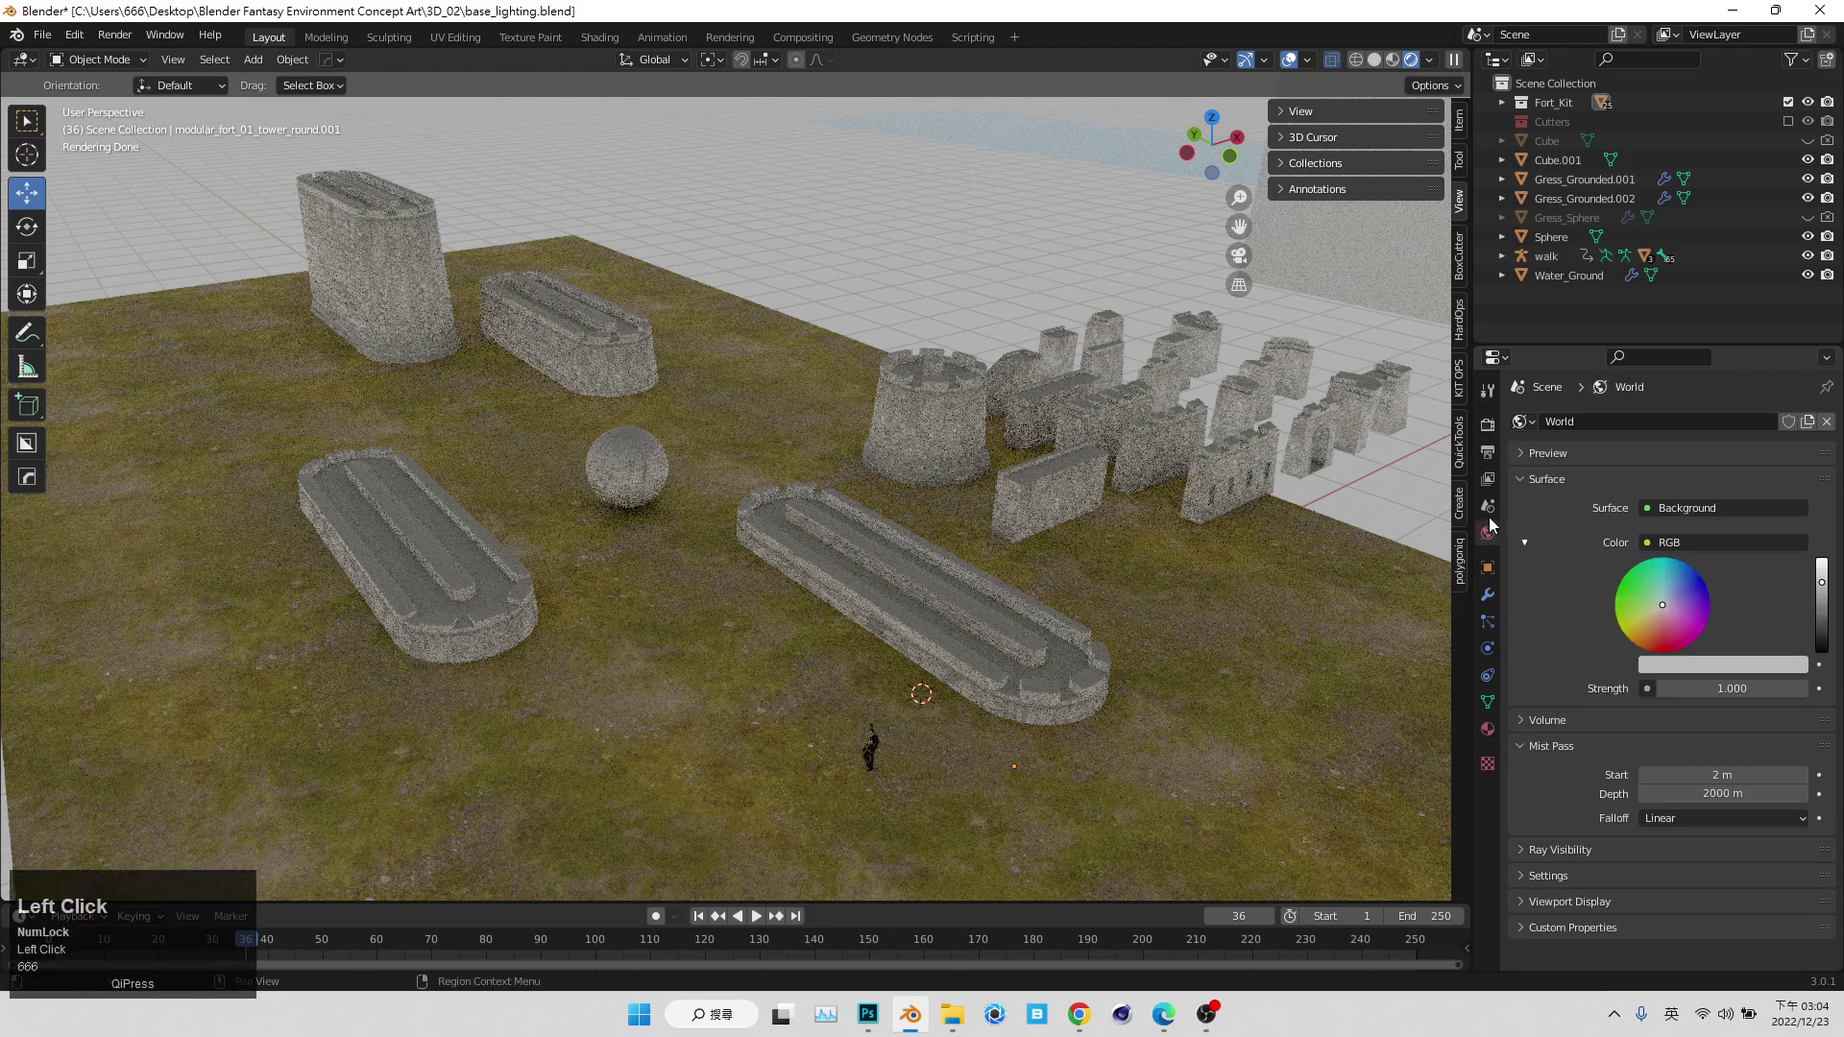
pyautogui.doubleClick(1687, 543)
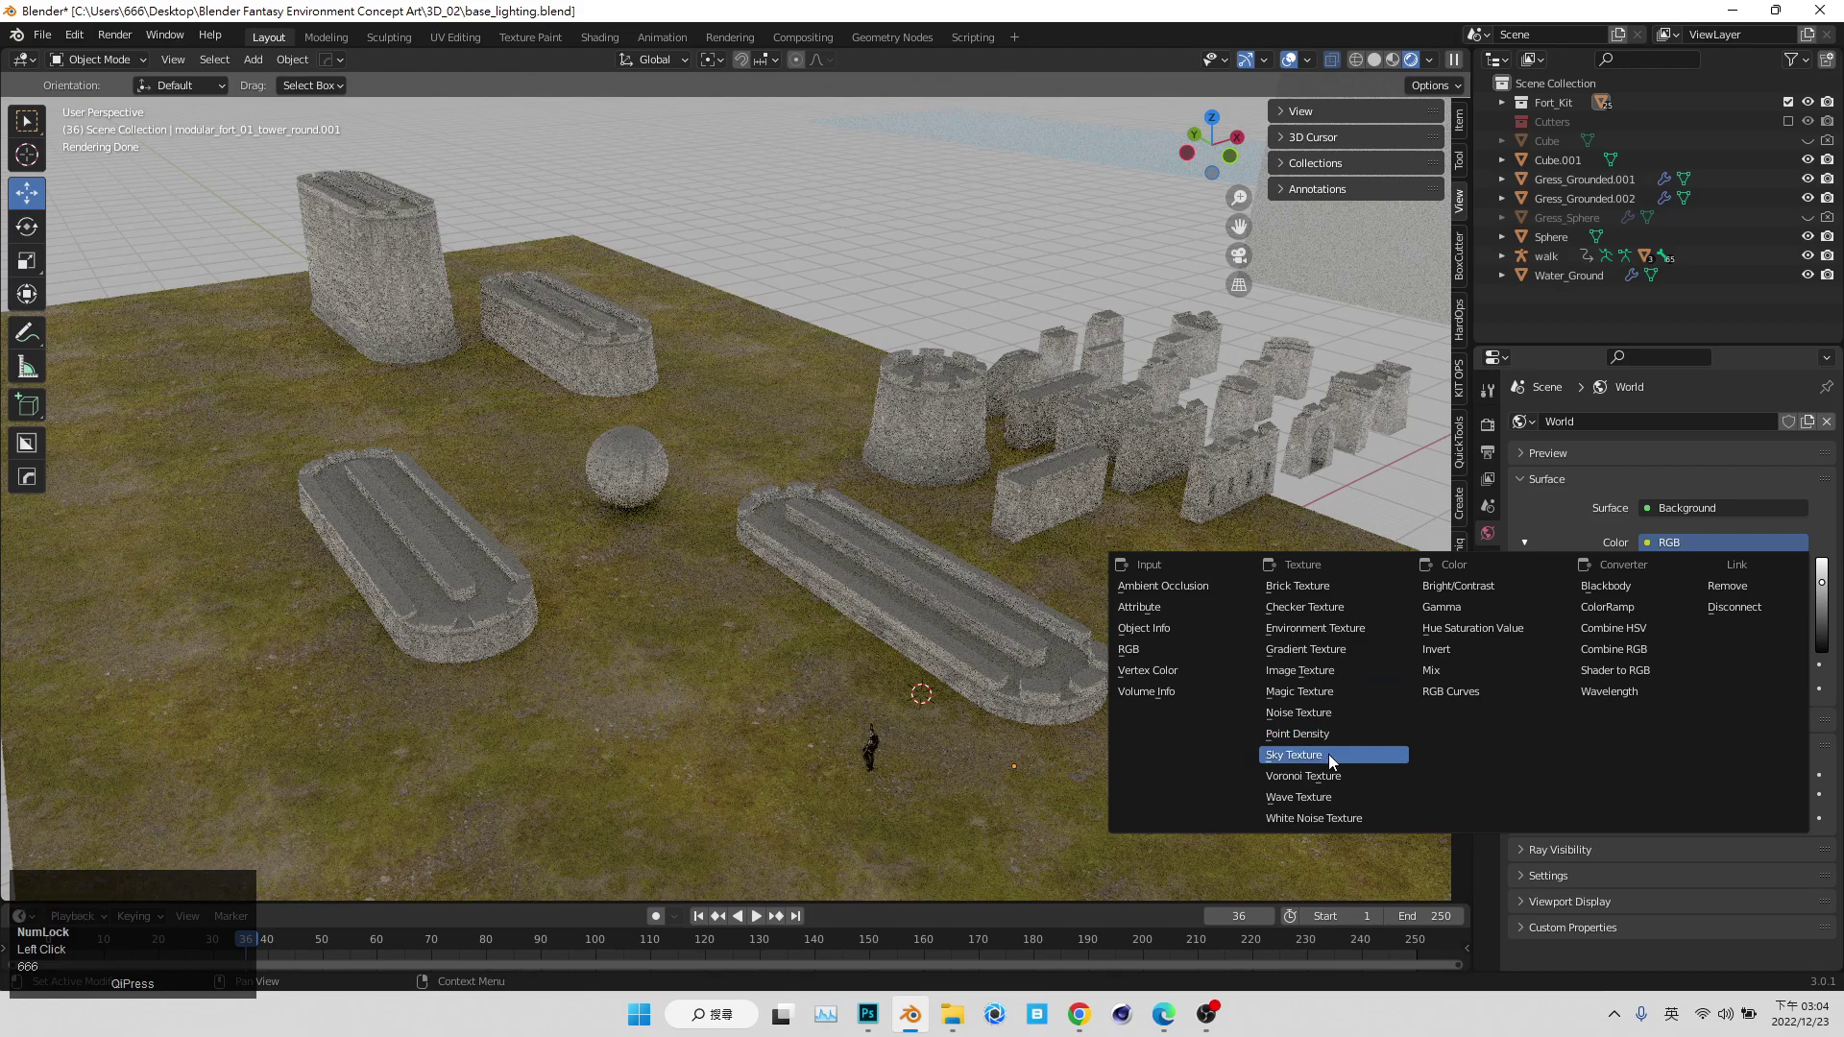
pyautogui.click(1343, 760)
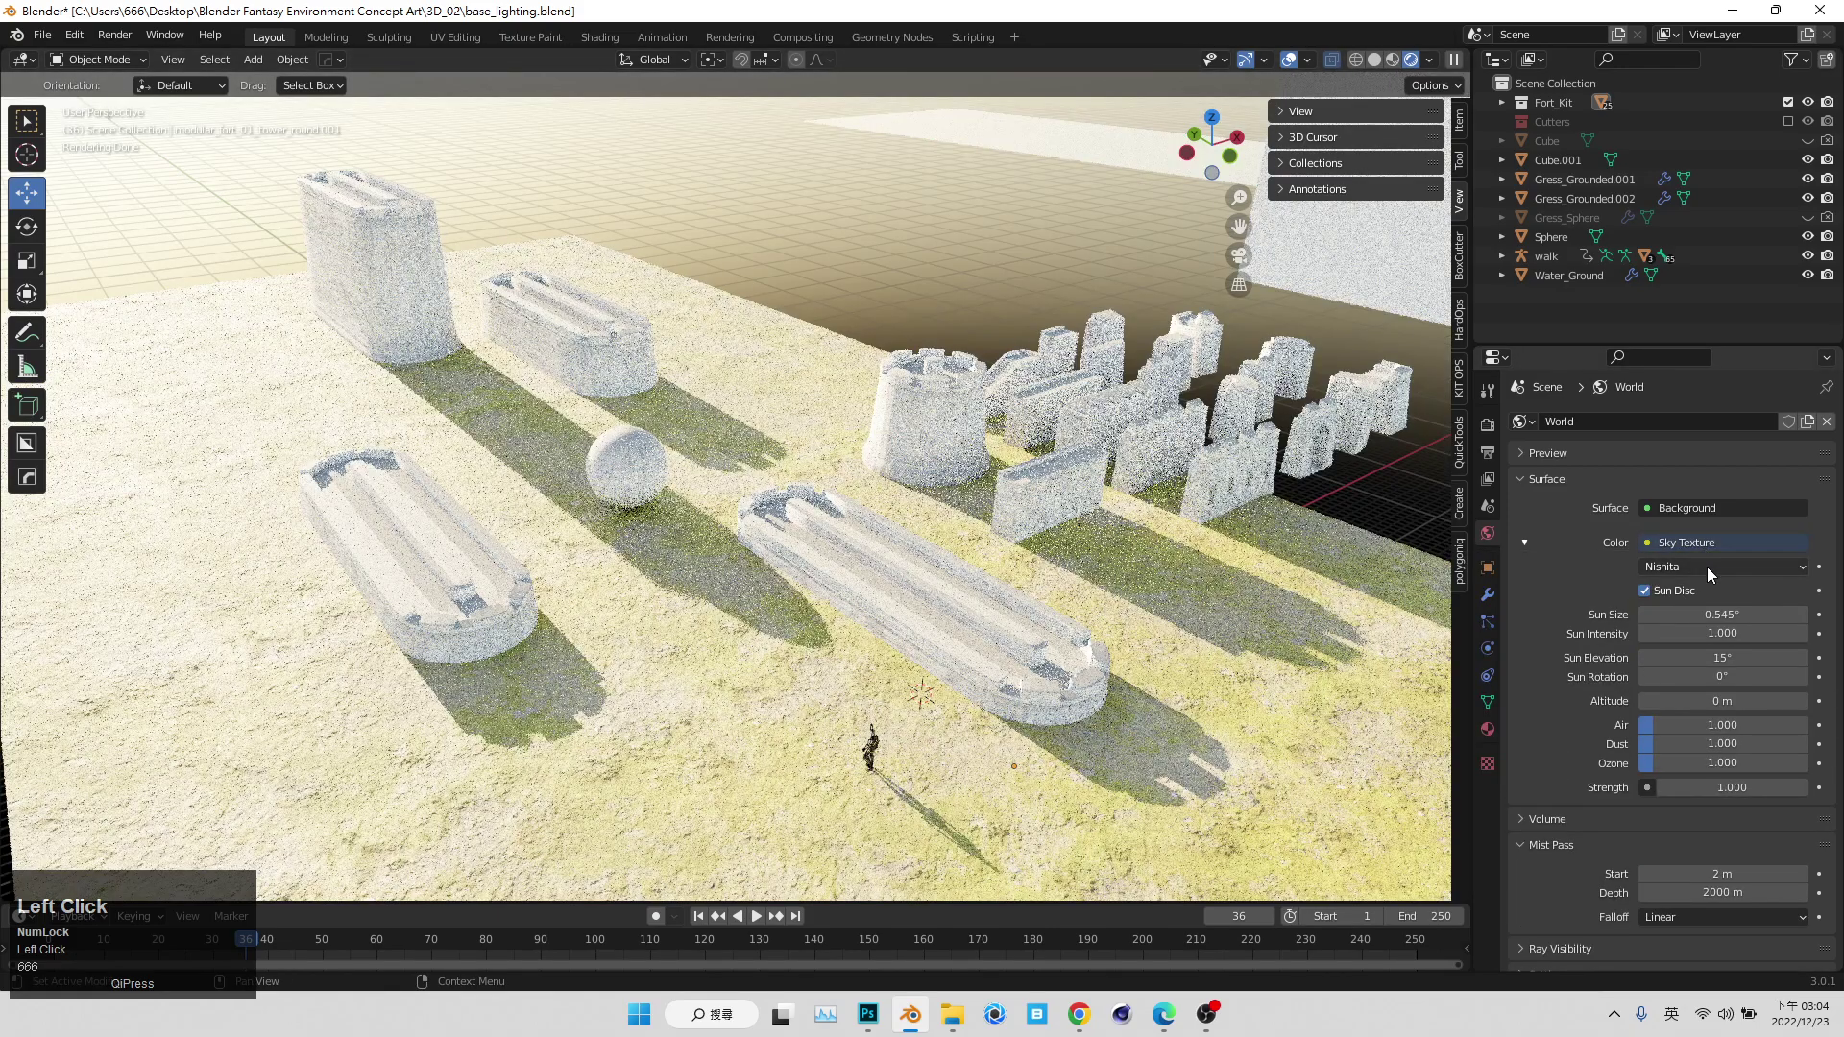
# - Change the sky model from Nishita to Hosek / Wilkie
pyautogui.click(1707, 569)
pyautogui.moveTo(1707, 569); pyautogui.dragTo(983, 321)
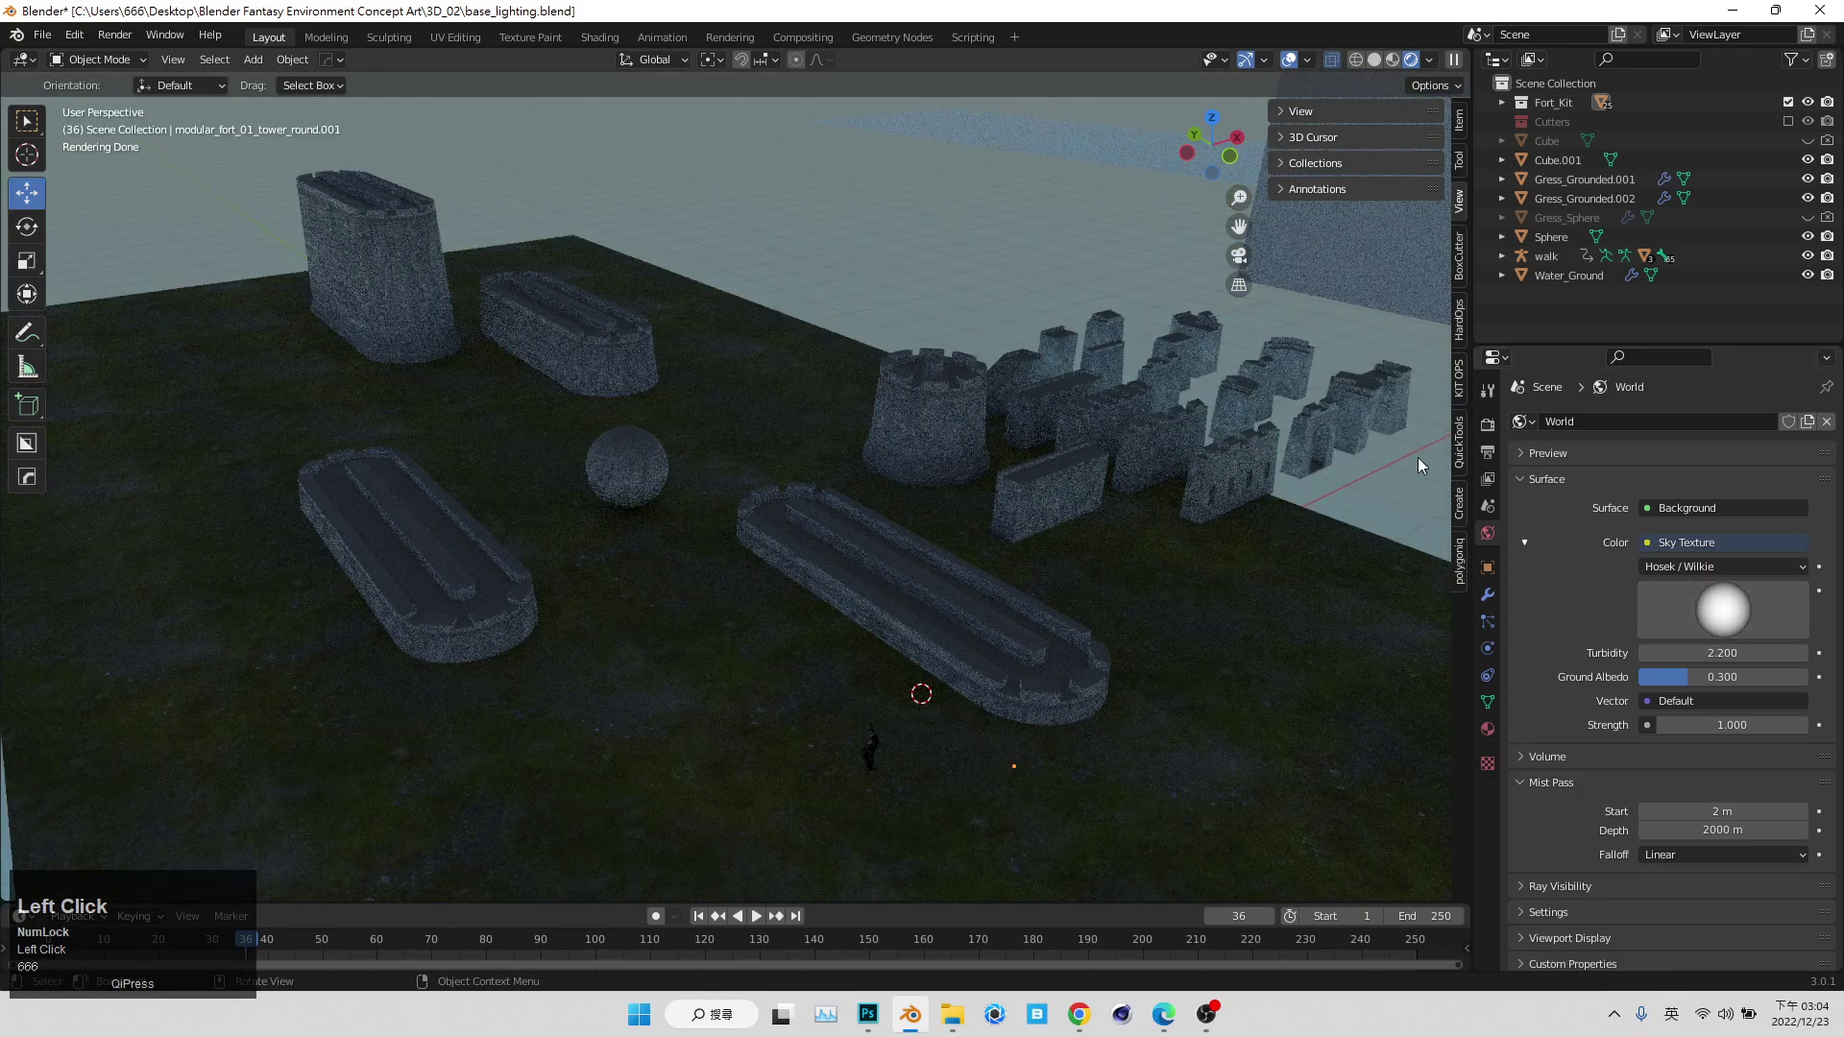
# - Orbit down to ground level and toward the horizon to view the new sky lighting
pyautogui.scroll(-3)
pyautogui.middleClick(950, 545)
pyautogui.scroll(3)
pyautogui.middleClick(1057, 583)
pyautogui.scroll(3)
pyautogui.middleClick(933, 671)
pyautogui.click(965, 370)
pyautogui.middleClick(1152, 504)
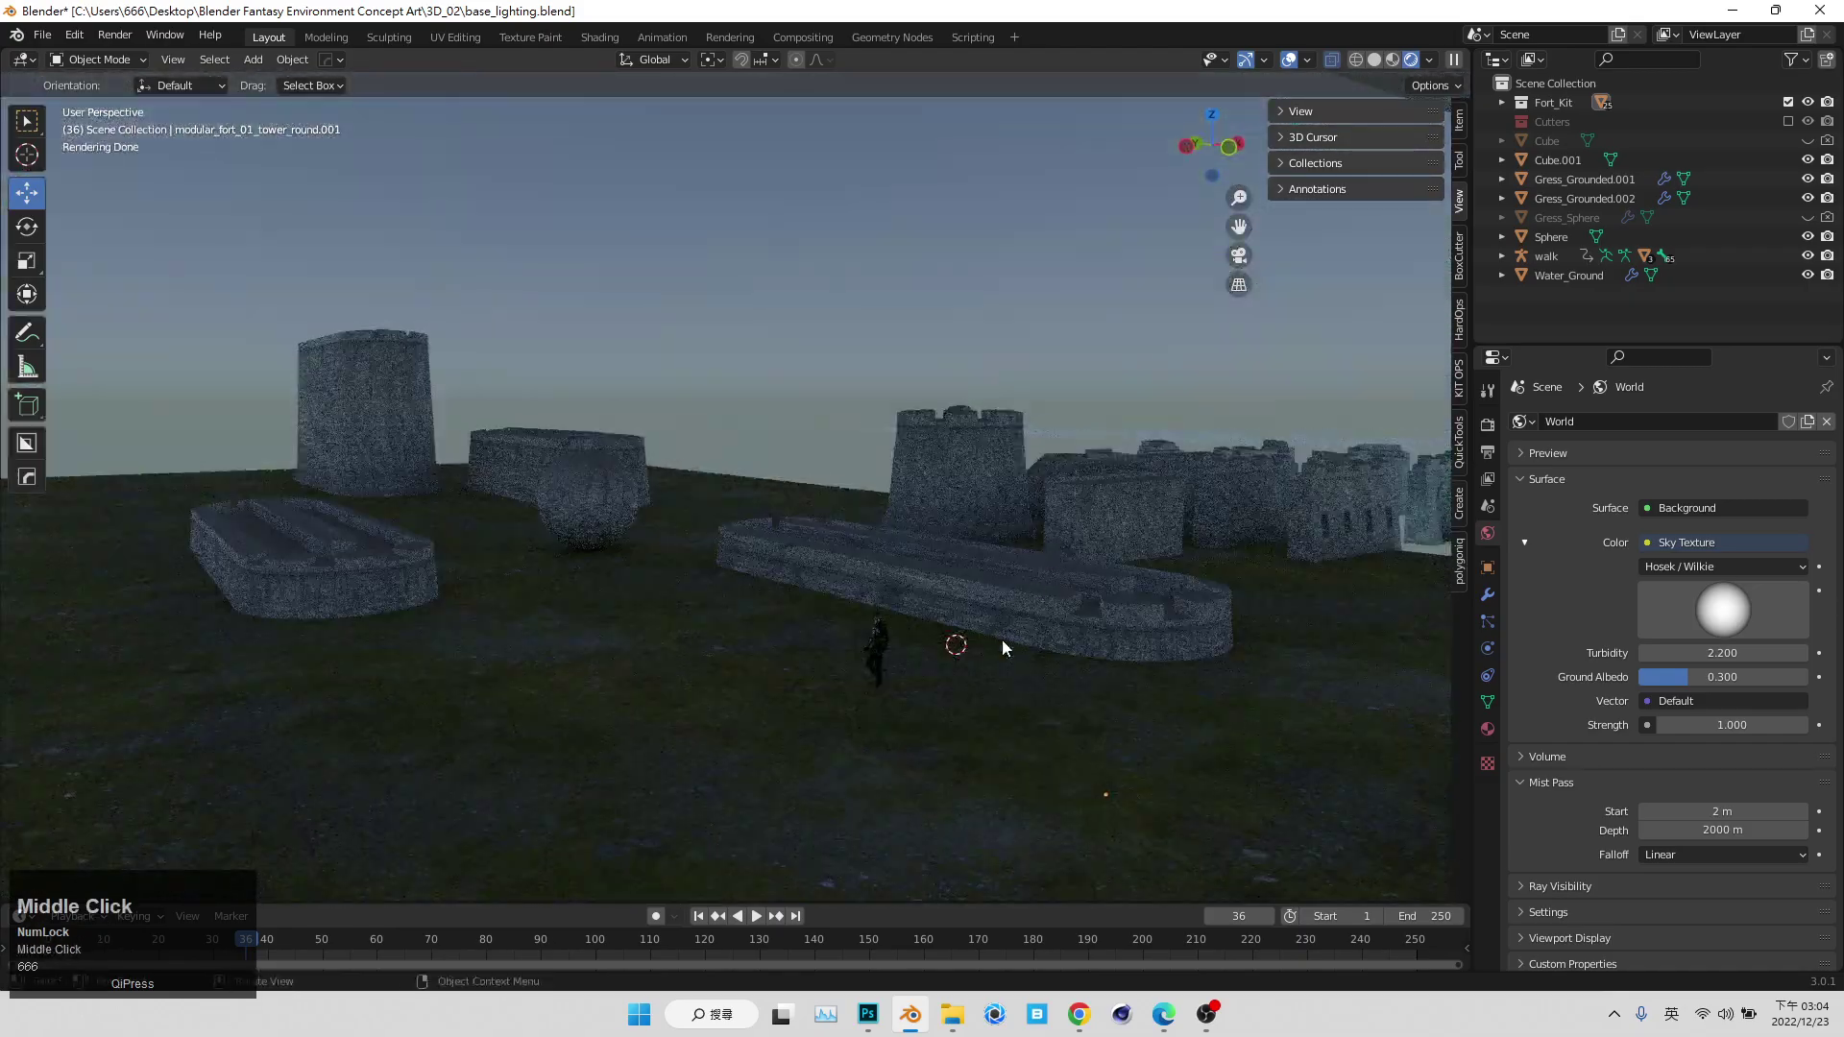
# - Add a Sun light to the scene from the Shift+A add menu
pyautogui.press('shift+a')
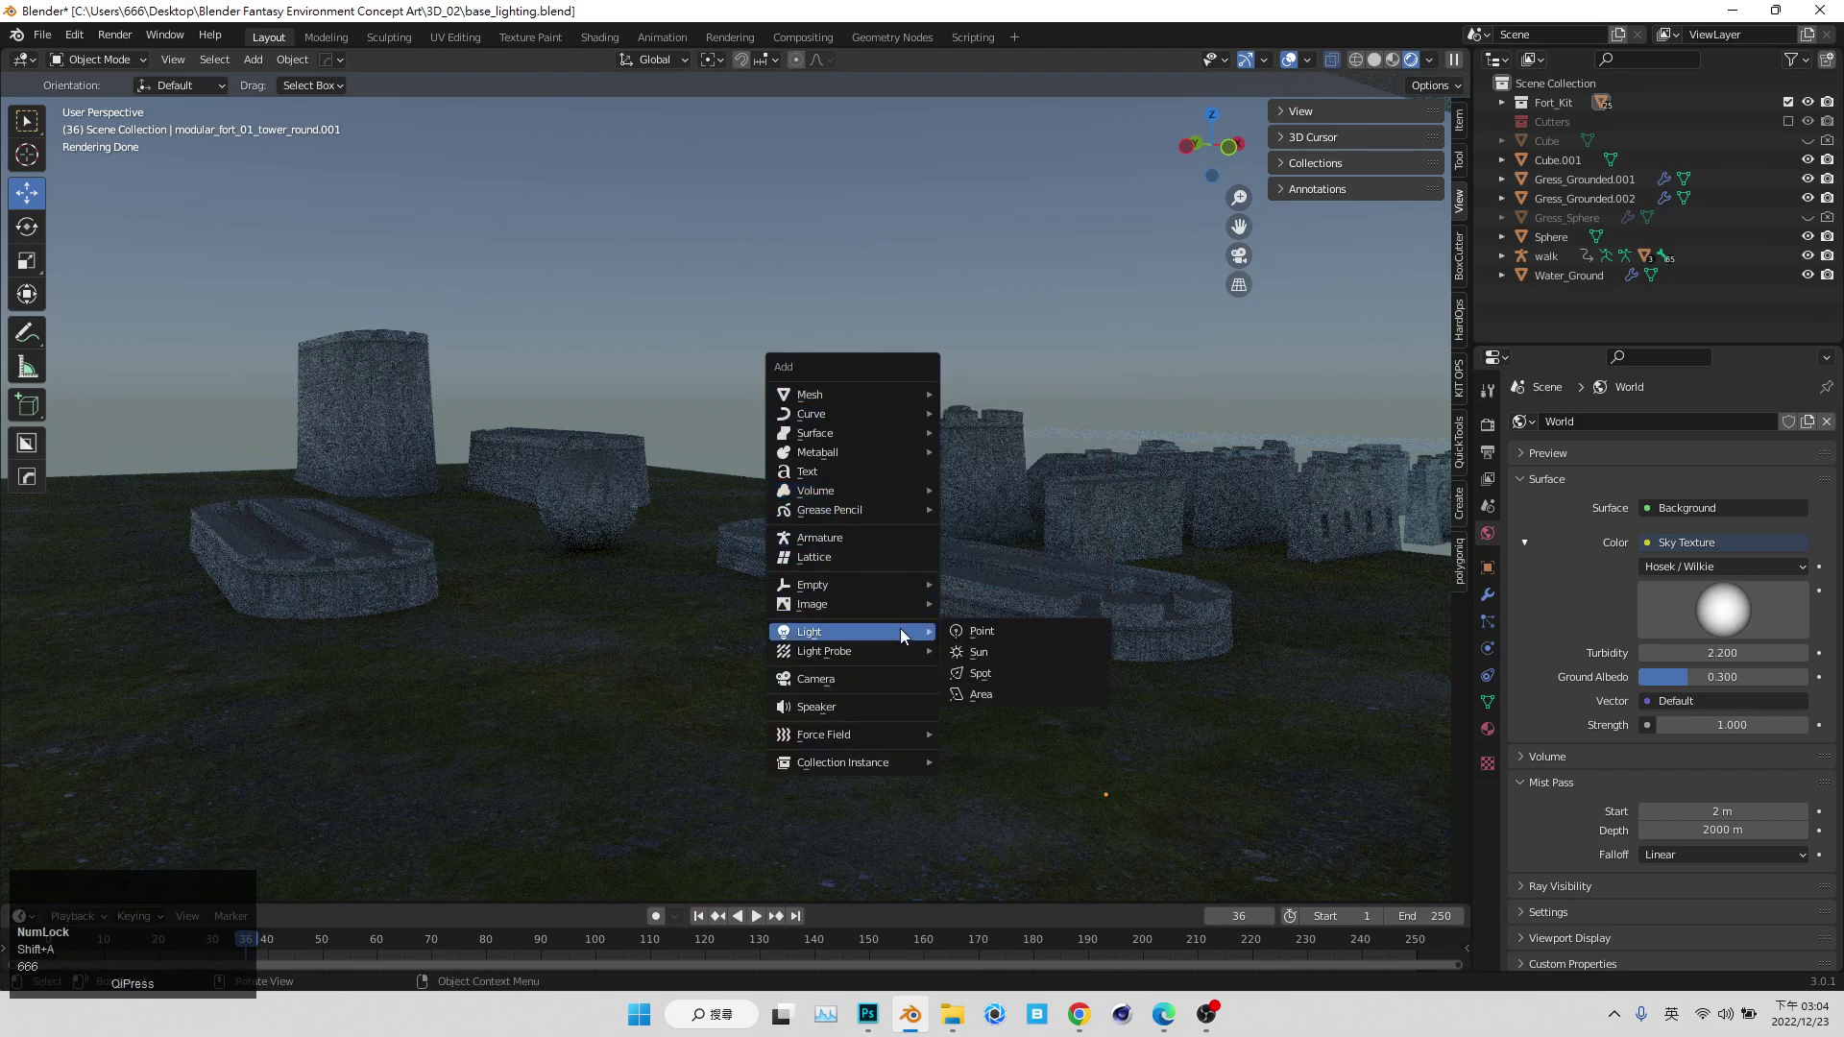
pyautogui.press('shift+a')
pyautogui.click(1032, 651)
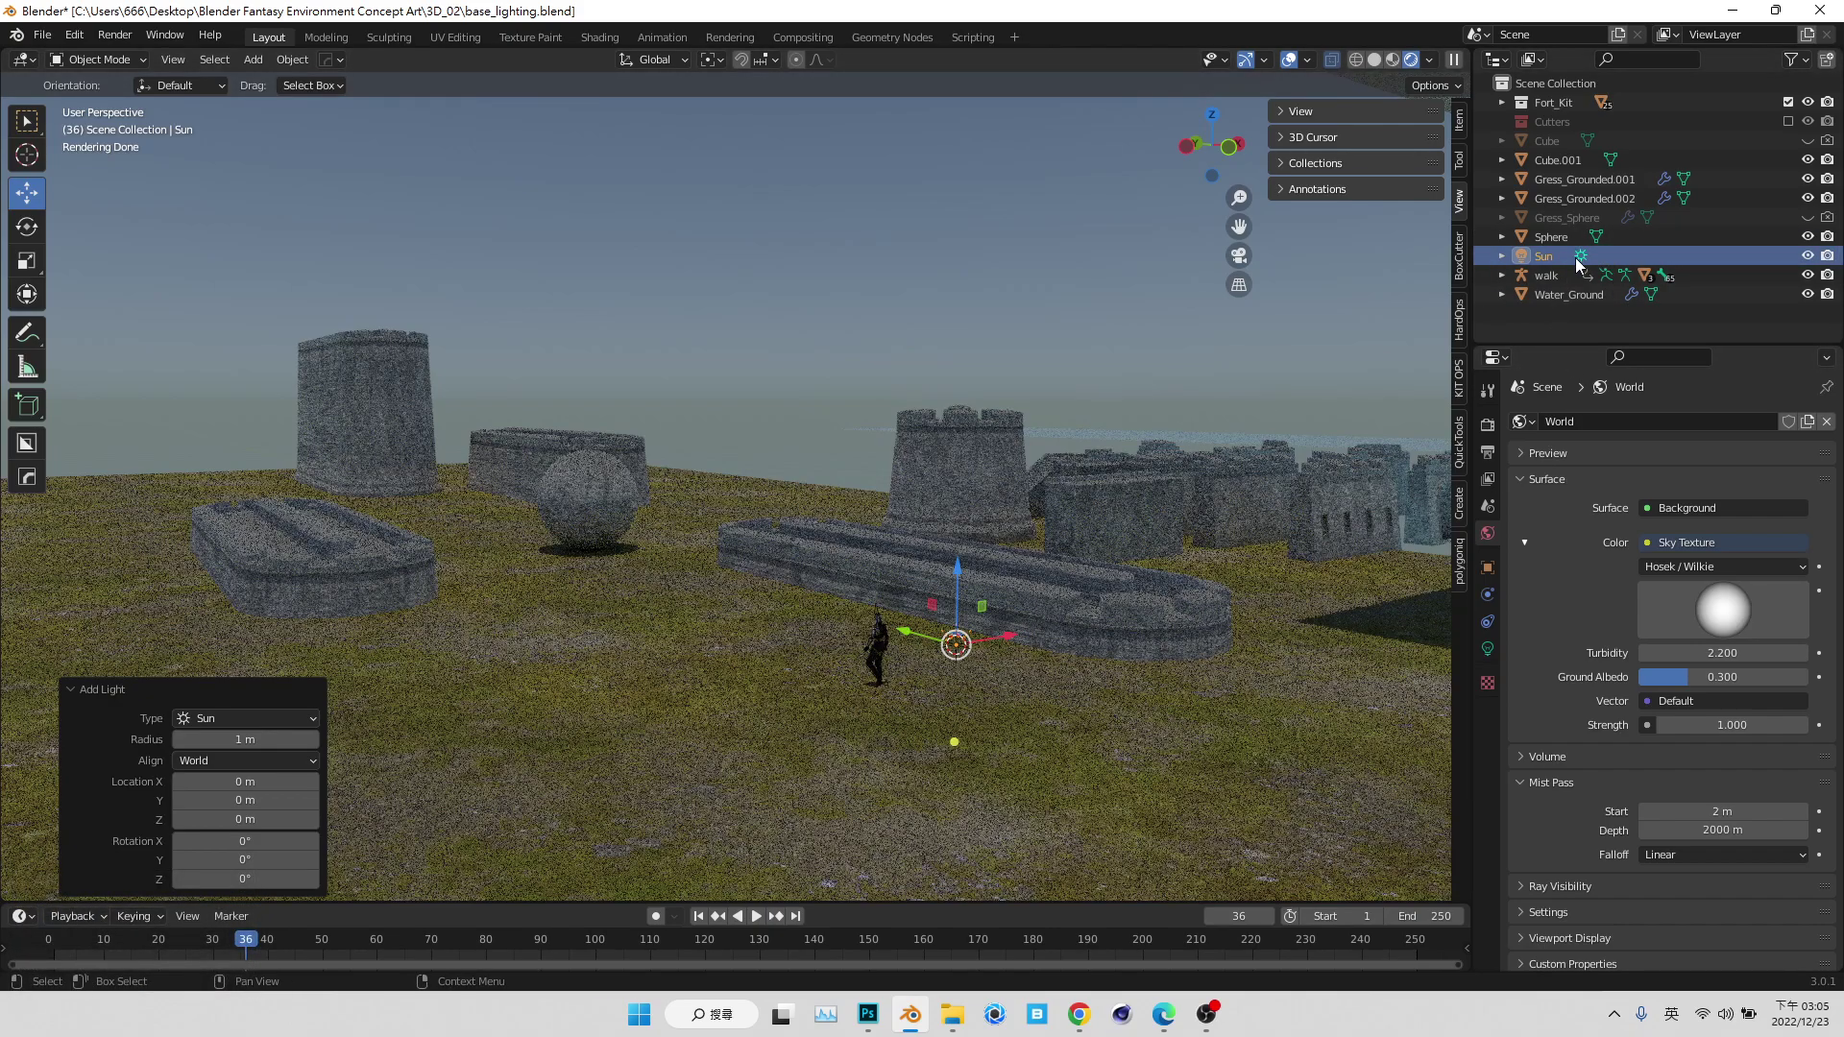
# - Give the sun a pale warm orange colour (saturation 0.2) and strength 5
pyautogui.moveTo(1581, 262); pyautogui.dragTo(1571, 541)
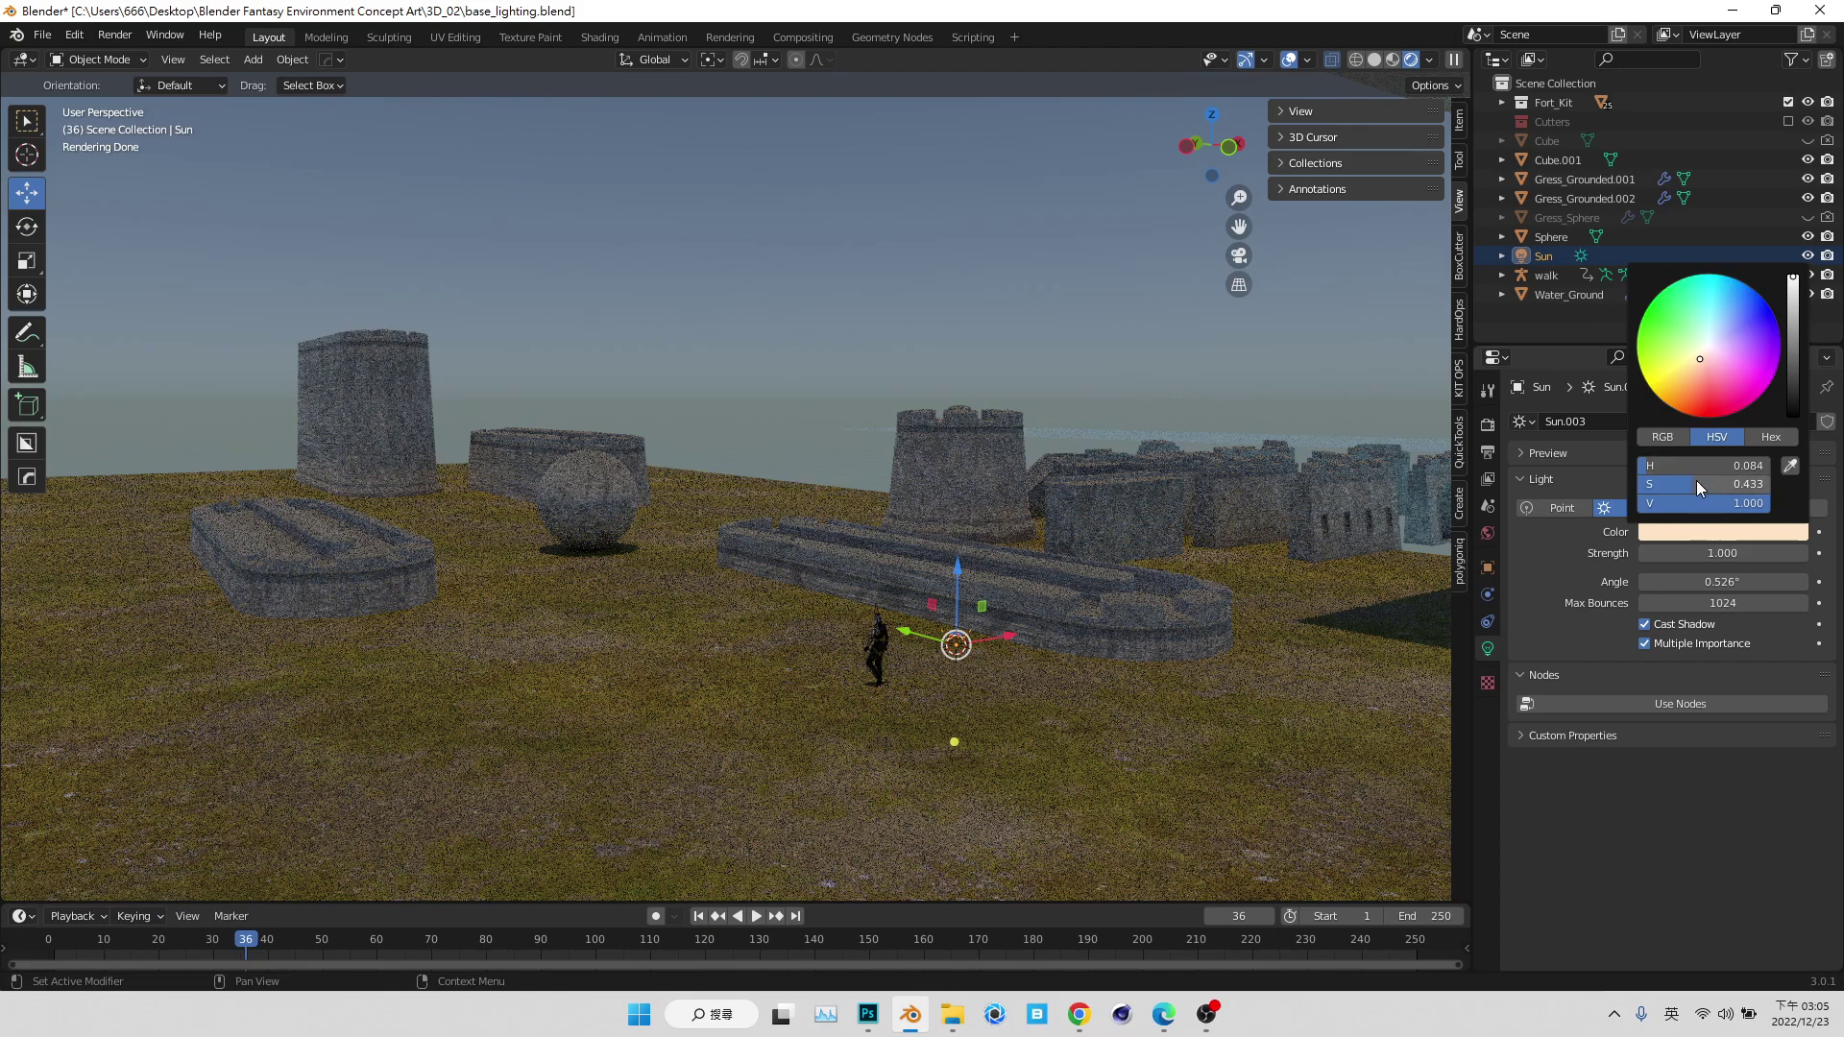
pyautogui.click(1761, 493)
pyautogui.moveTo(1761, 493); pyautogui.dragTo(1679, 493)
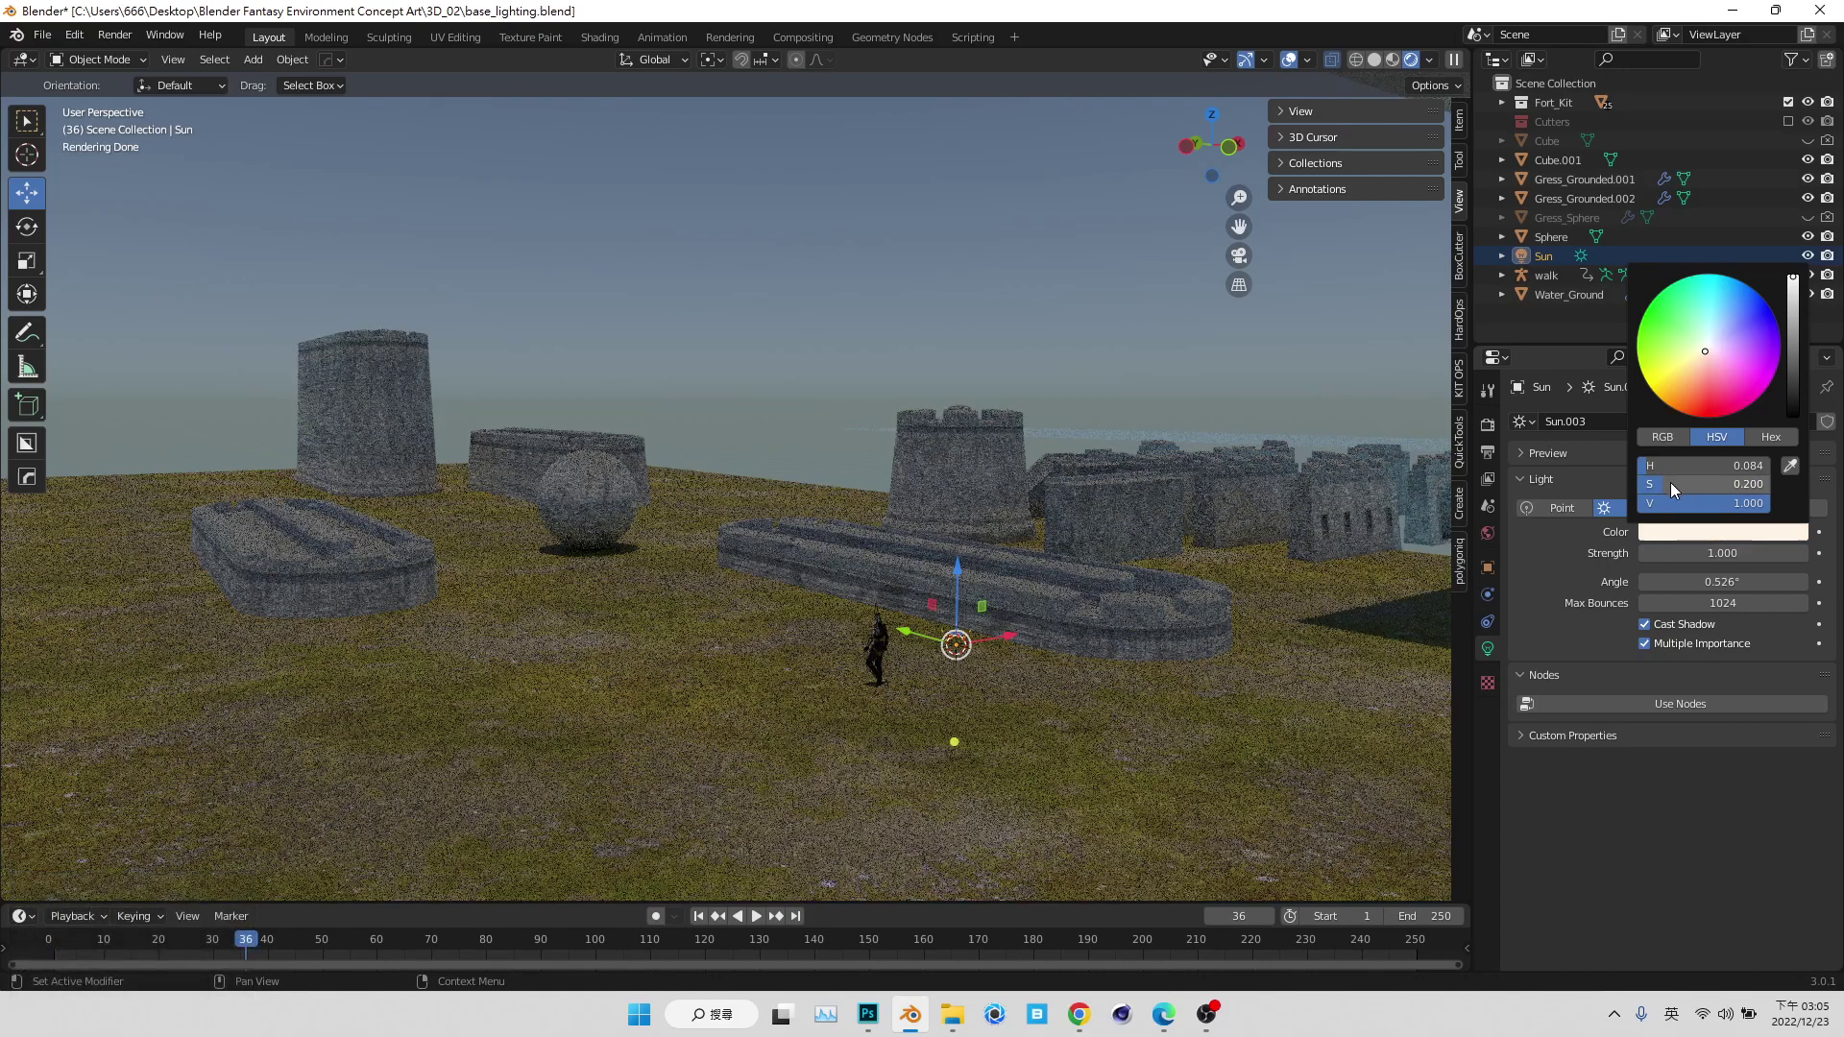
pyautogui.click(1675, 488)
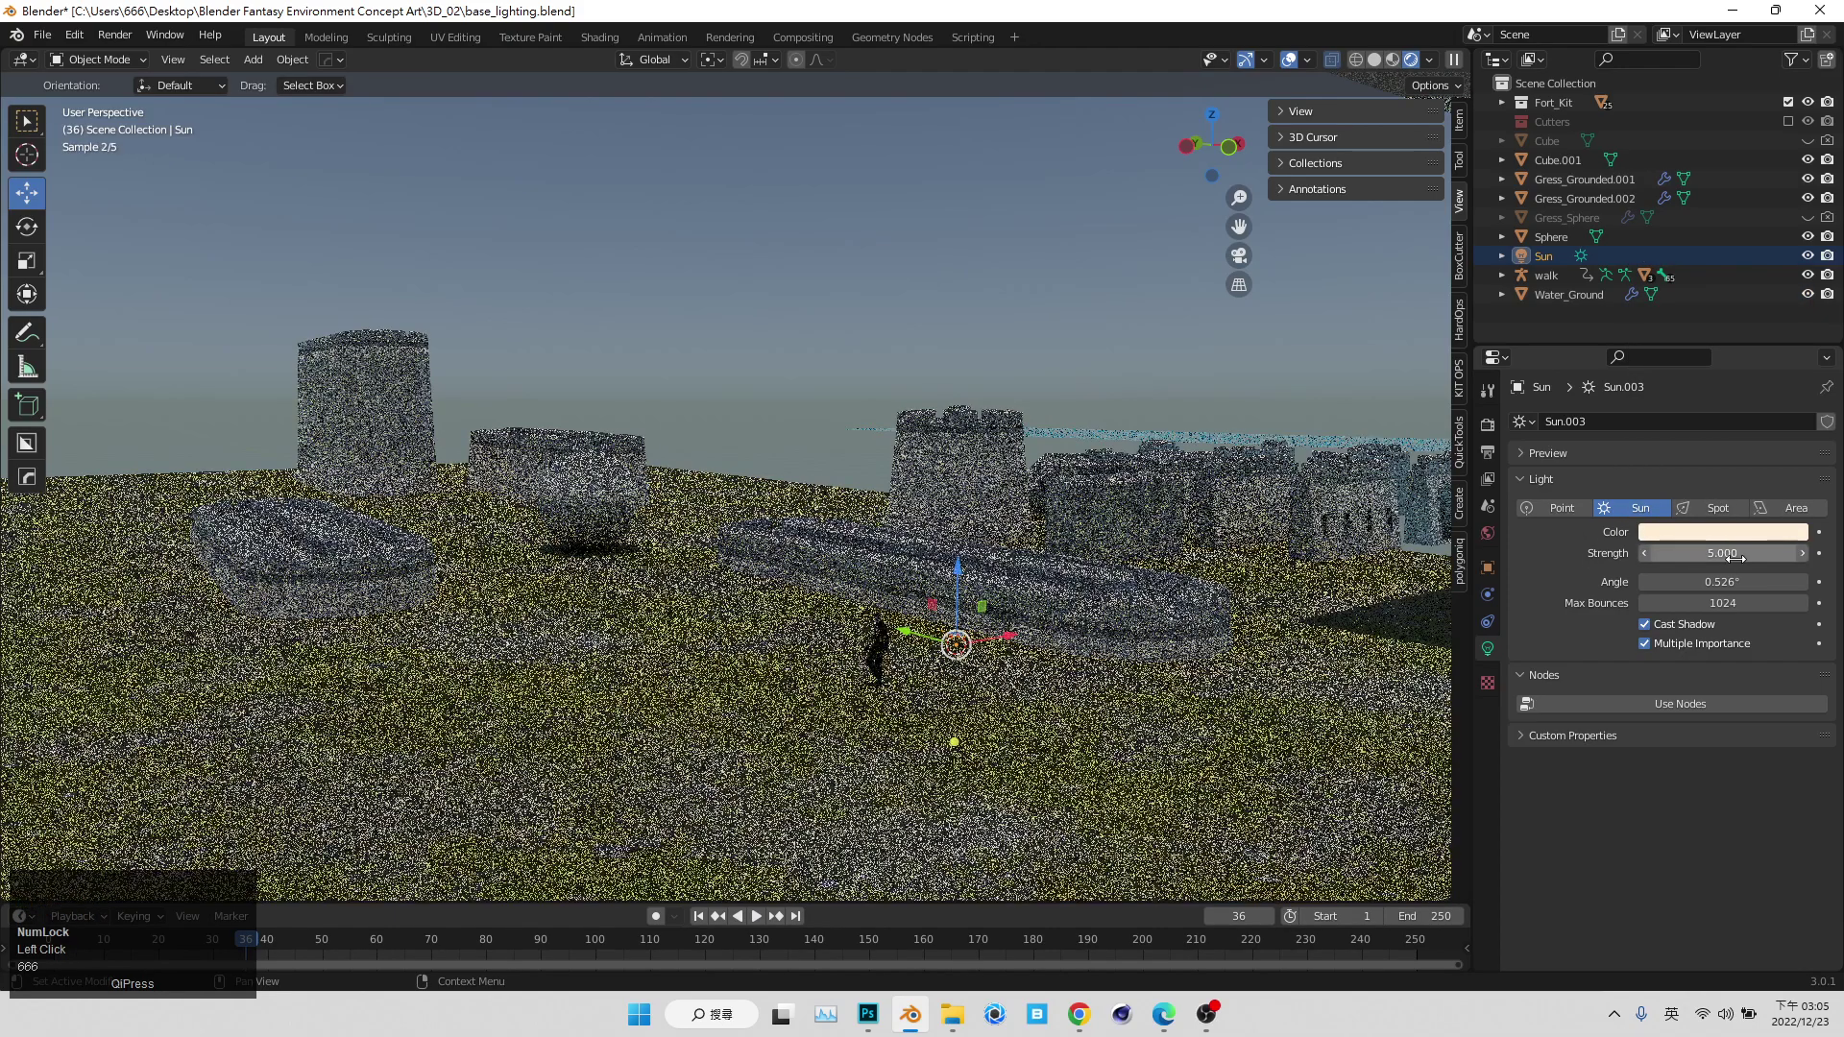
pyautogui.click(1158, 367)
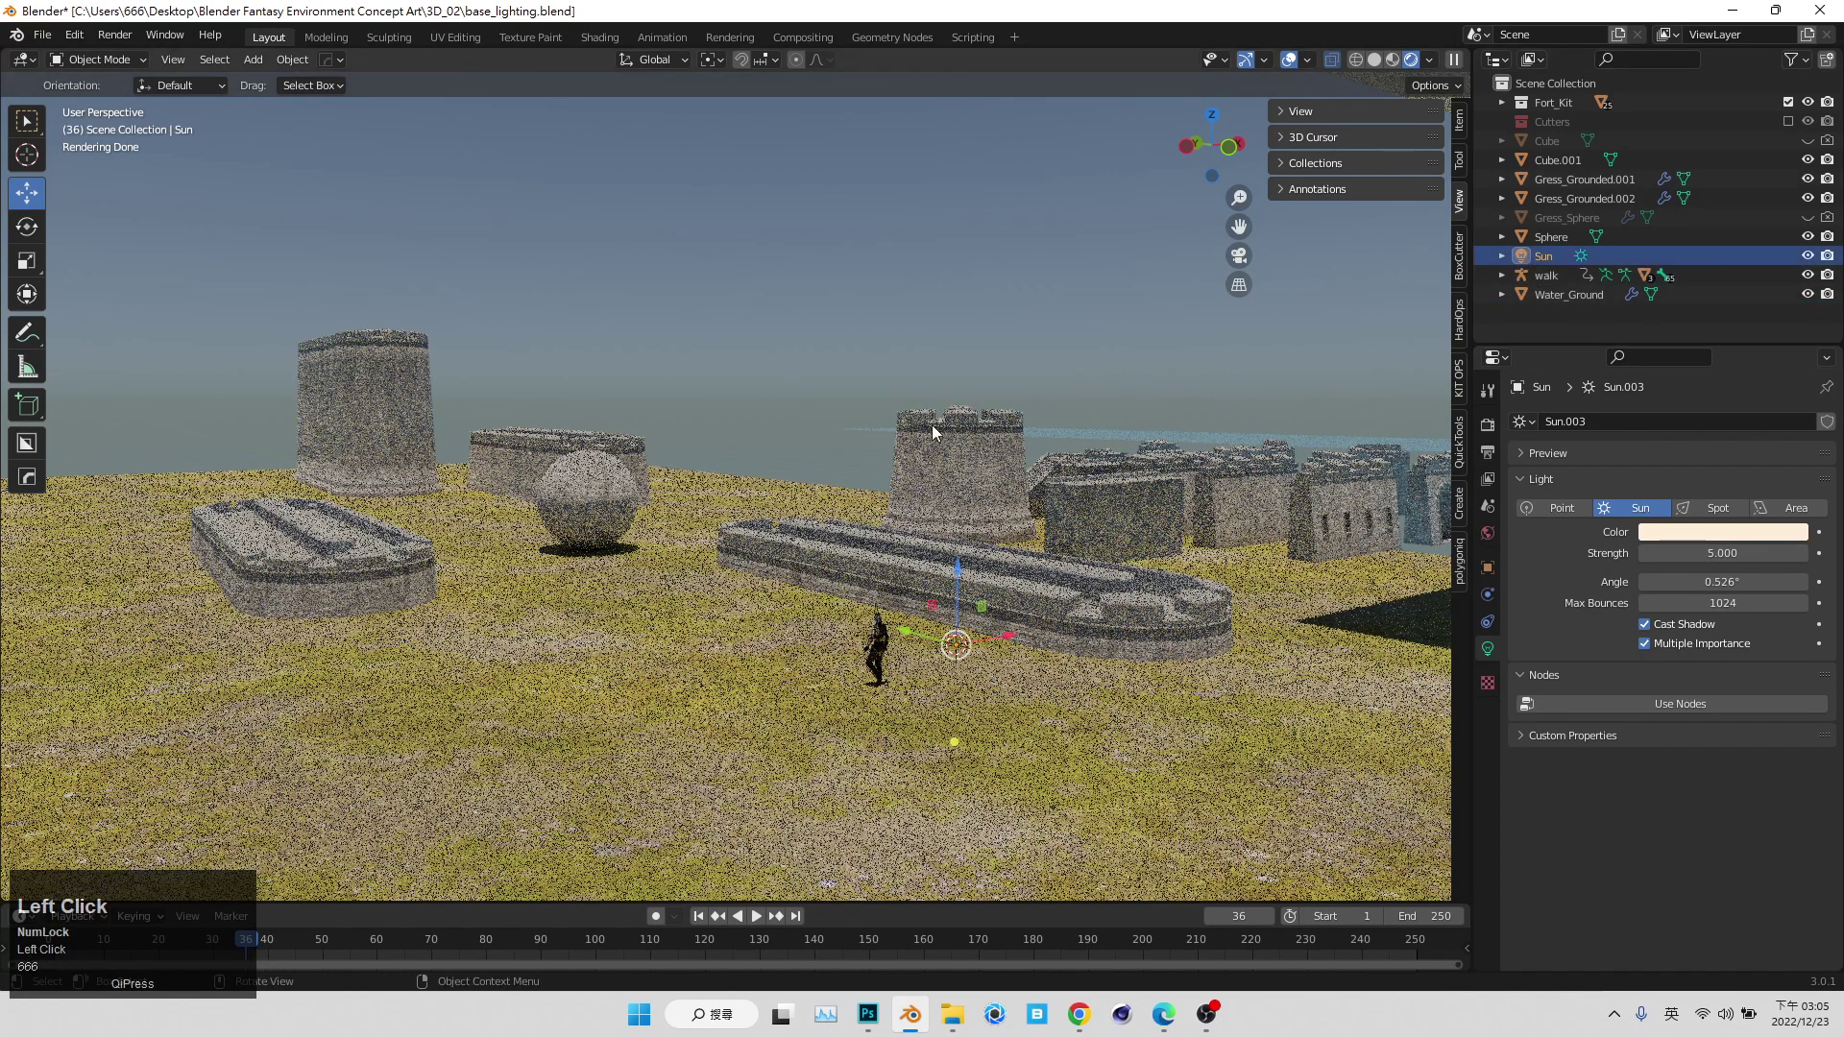
# - Rotate the sun to a lower angle so the fort walls cast long shadows
pyautogui.click(967, 420)
pyautogui.press('shift+space')
pyautogui.click(901, 442)
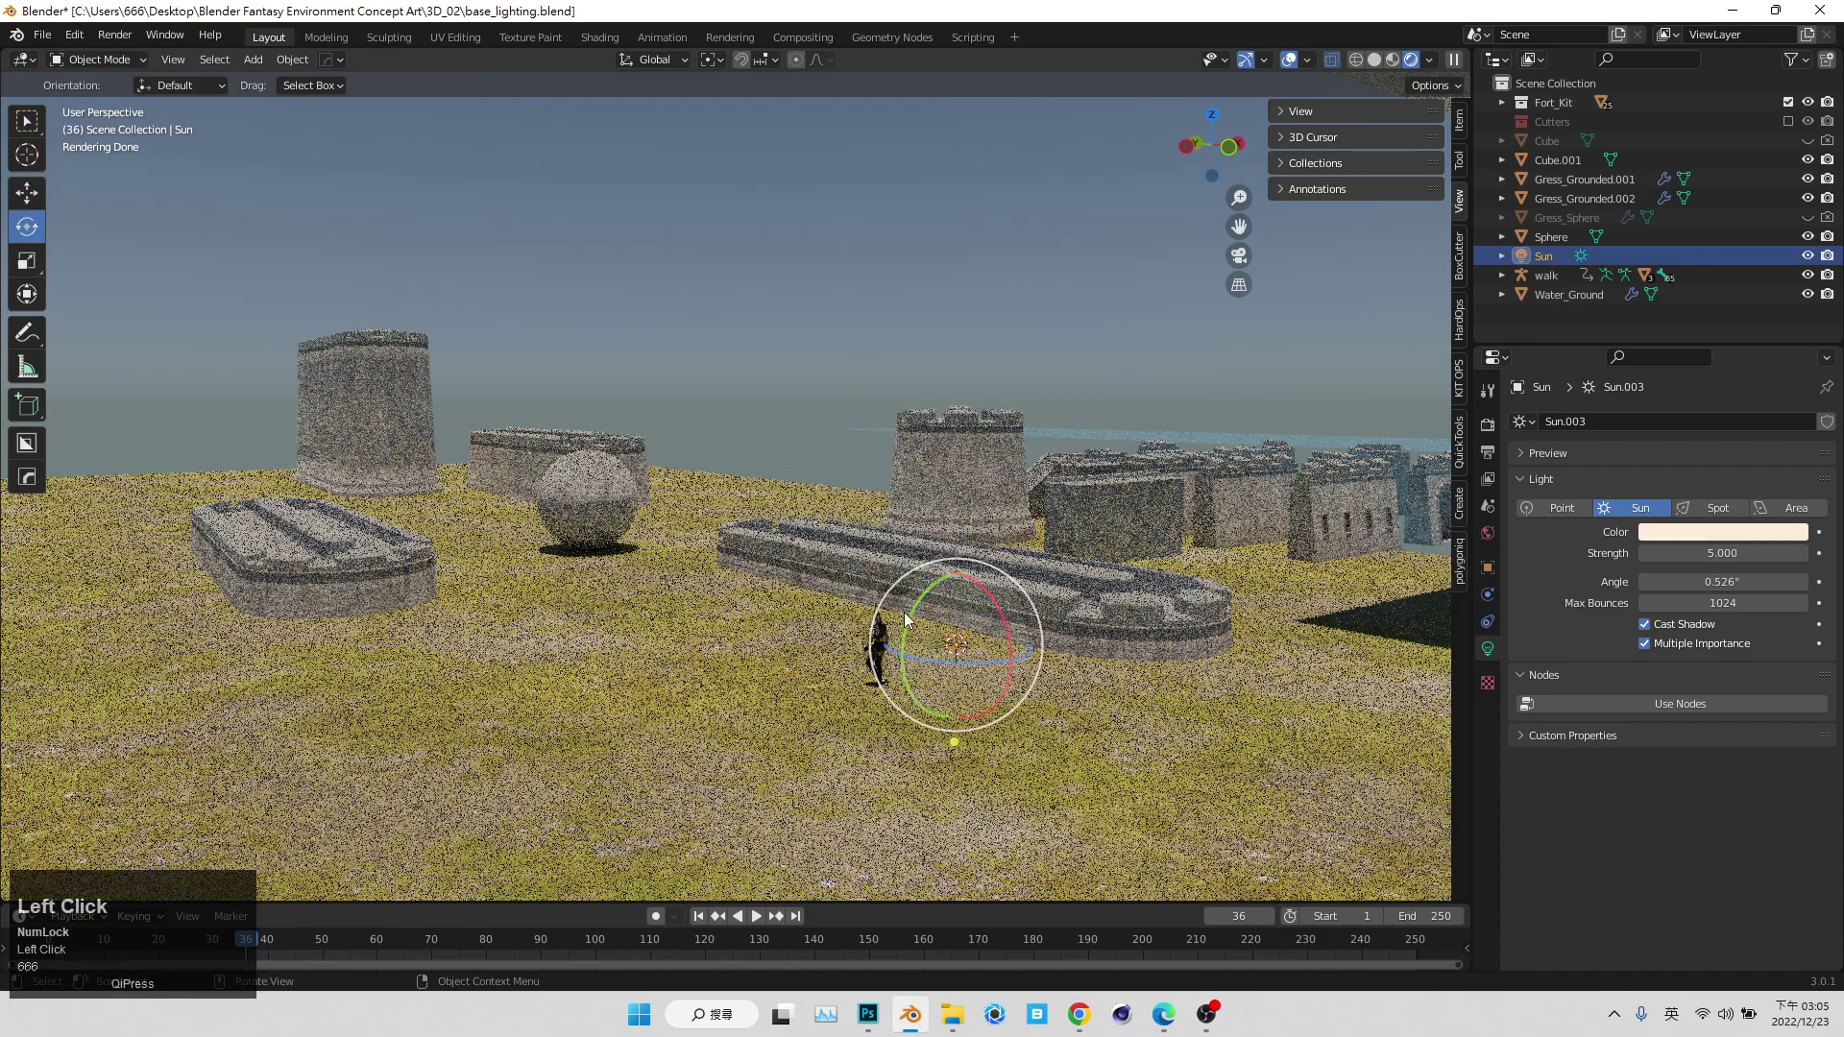
pyautogui.middleClick(826, 583)
pyautogui.scroll(3)
pyautogui.moveTo(821, 553); pyautogui.dragTo(847, 362)
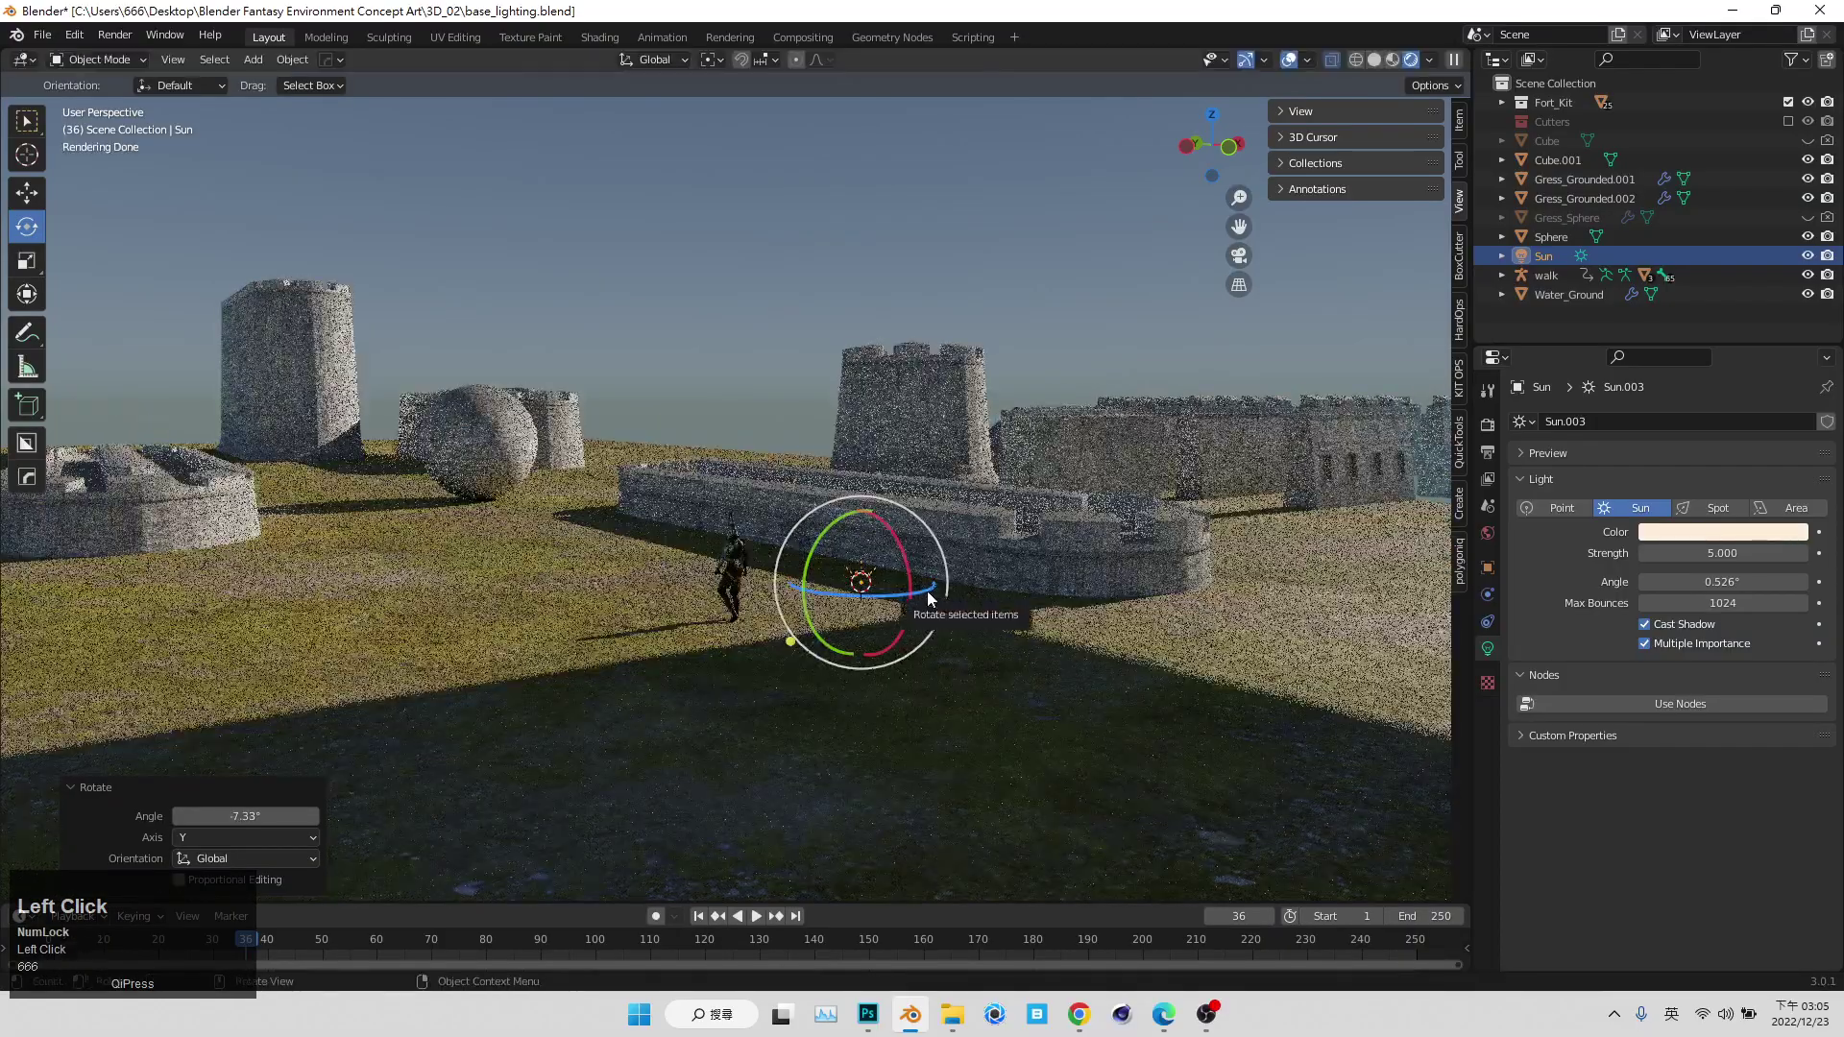
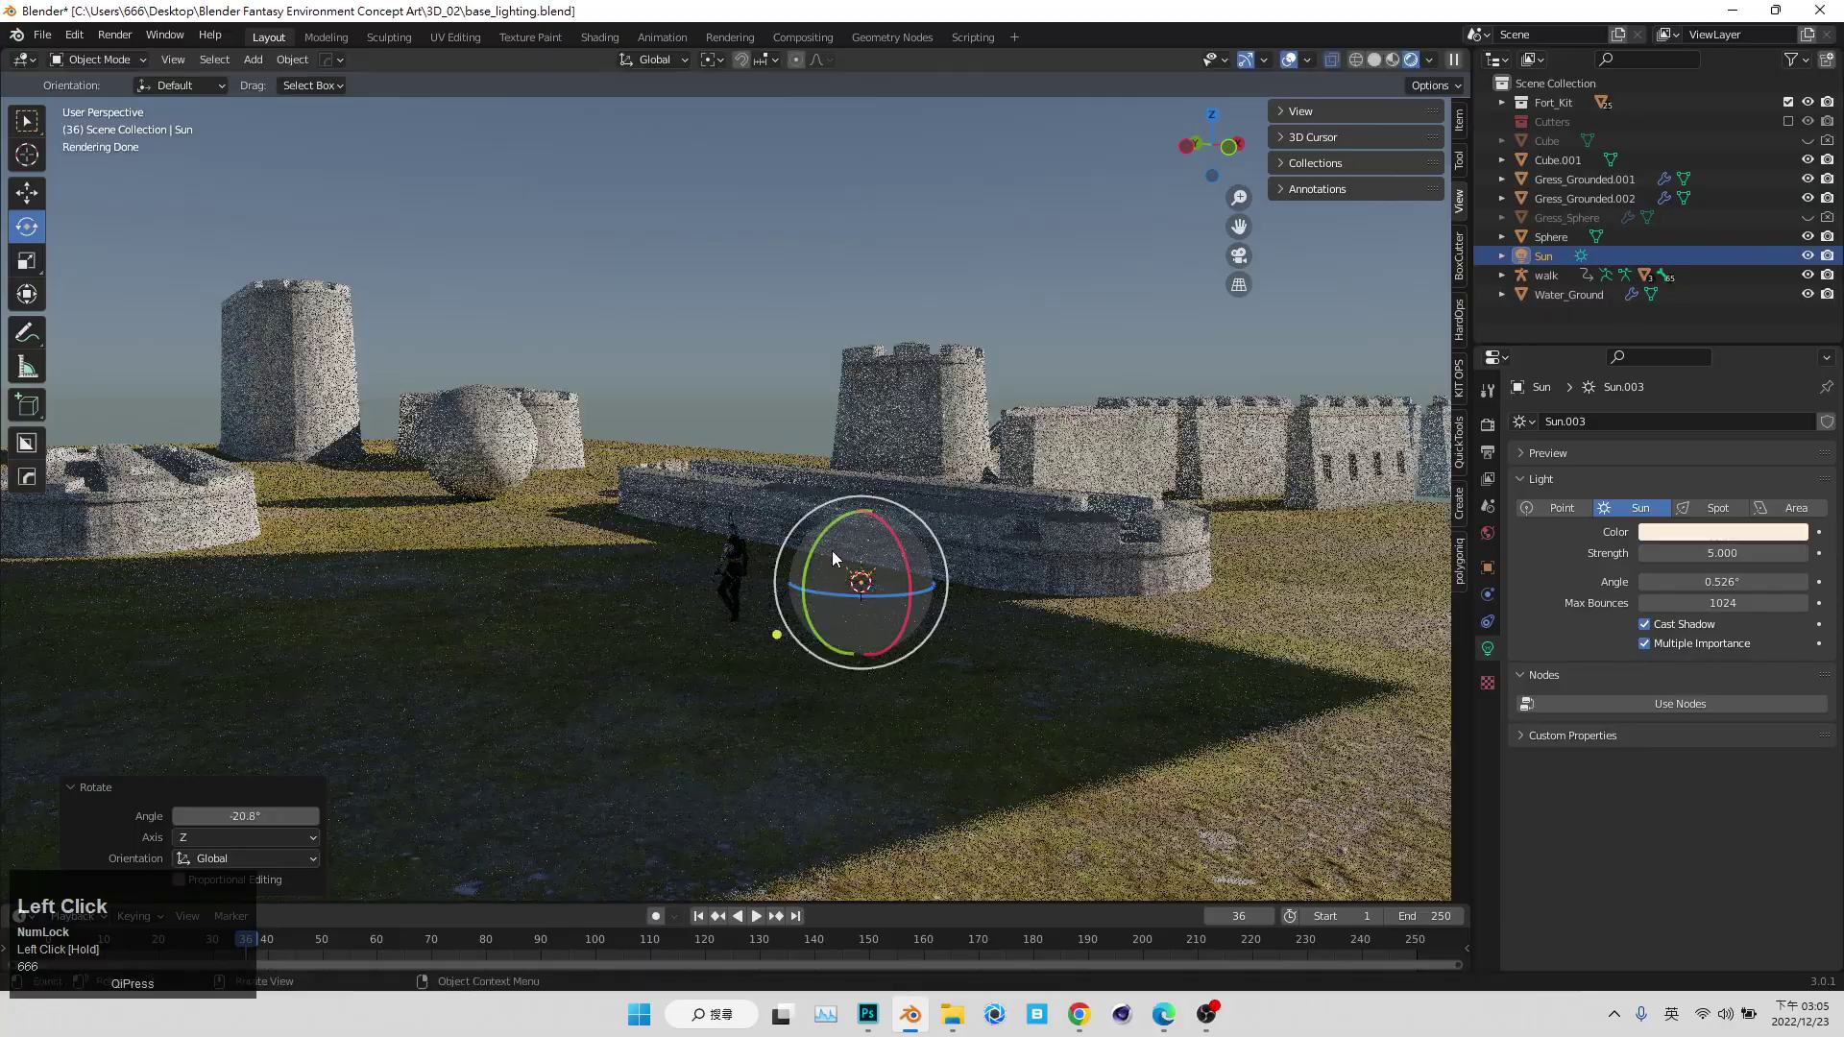
# - Orbit over the grass and fort pieces to inspect the lengthened shadows
pyautogui.middleClick(782, 594)
pyautogui.scroll(-3)
pyautogui.click(978, 358)
pyautogui.scroll(3)
pyautogui.click(1011, 336)
pyautogui.scroll(3)
pyautogui.click(758, 401)
pyautogui.scroll(3)
pyautogui.middleClick(769, 554)
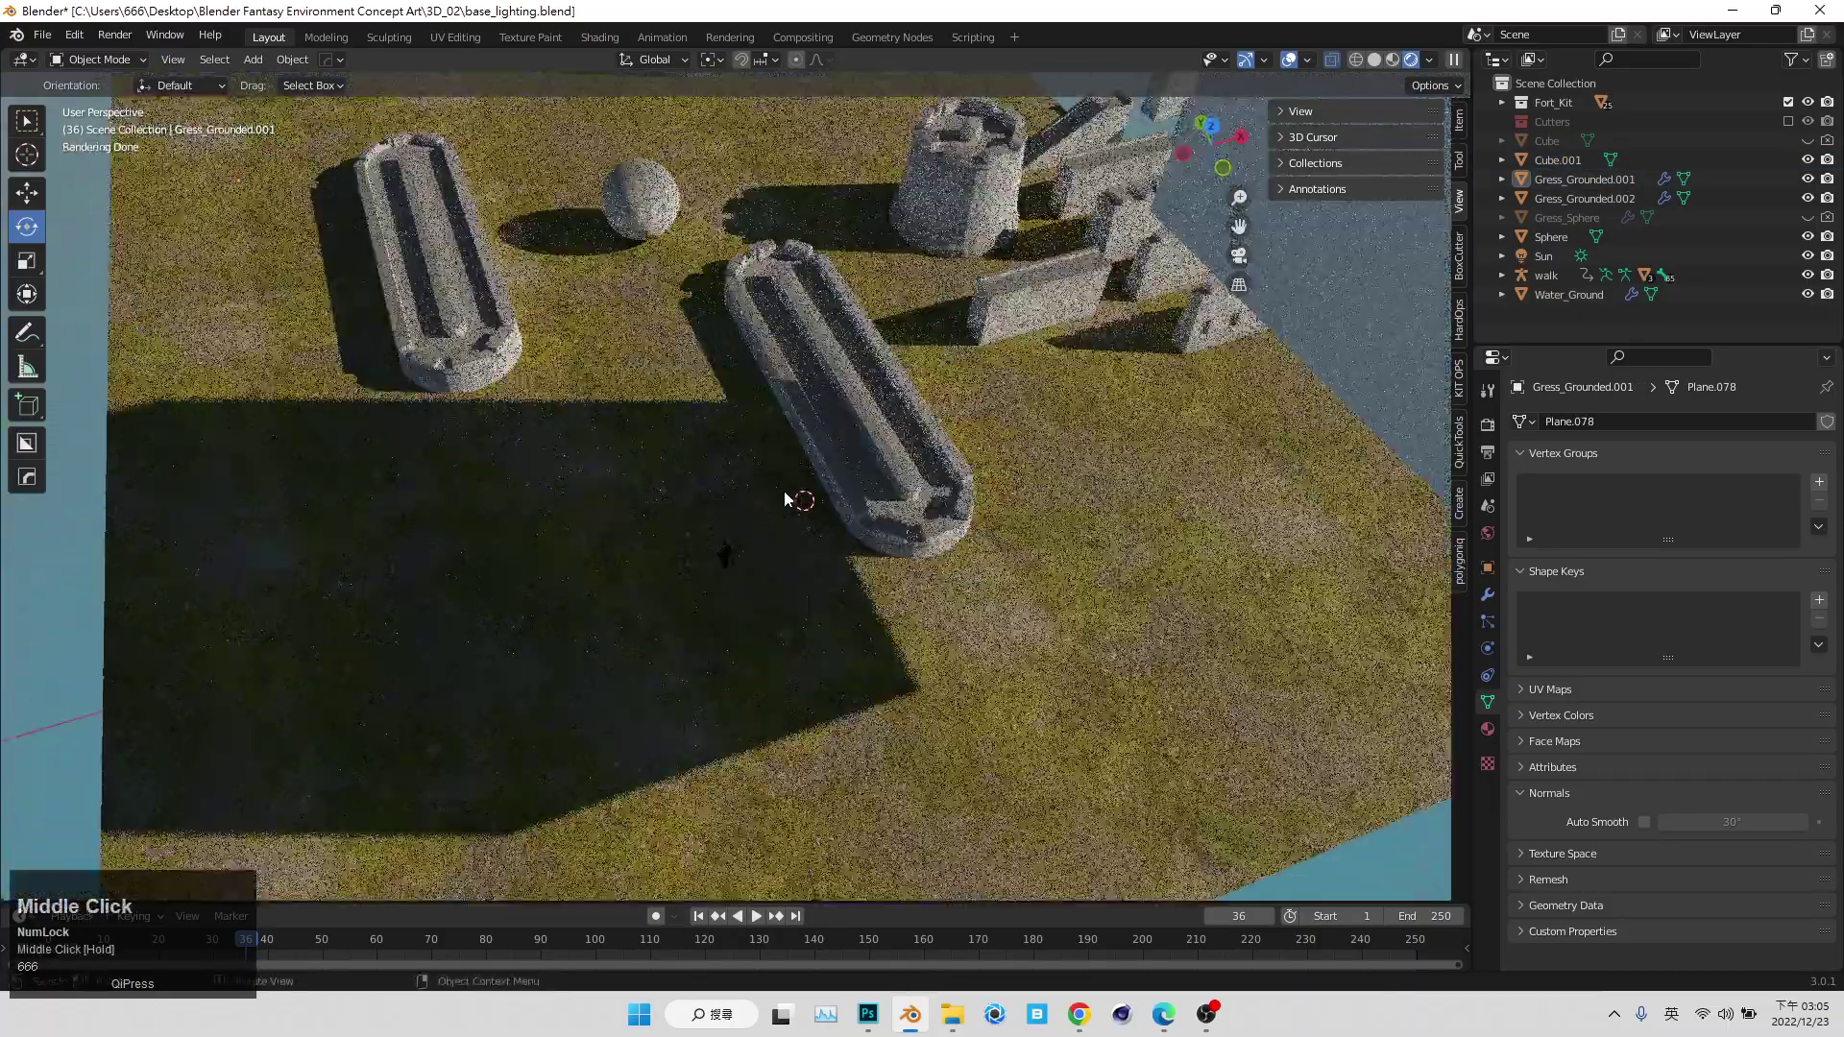
pyautogui.scroll(3)
pyautogui.middleClick(816, 524)
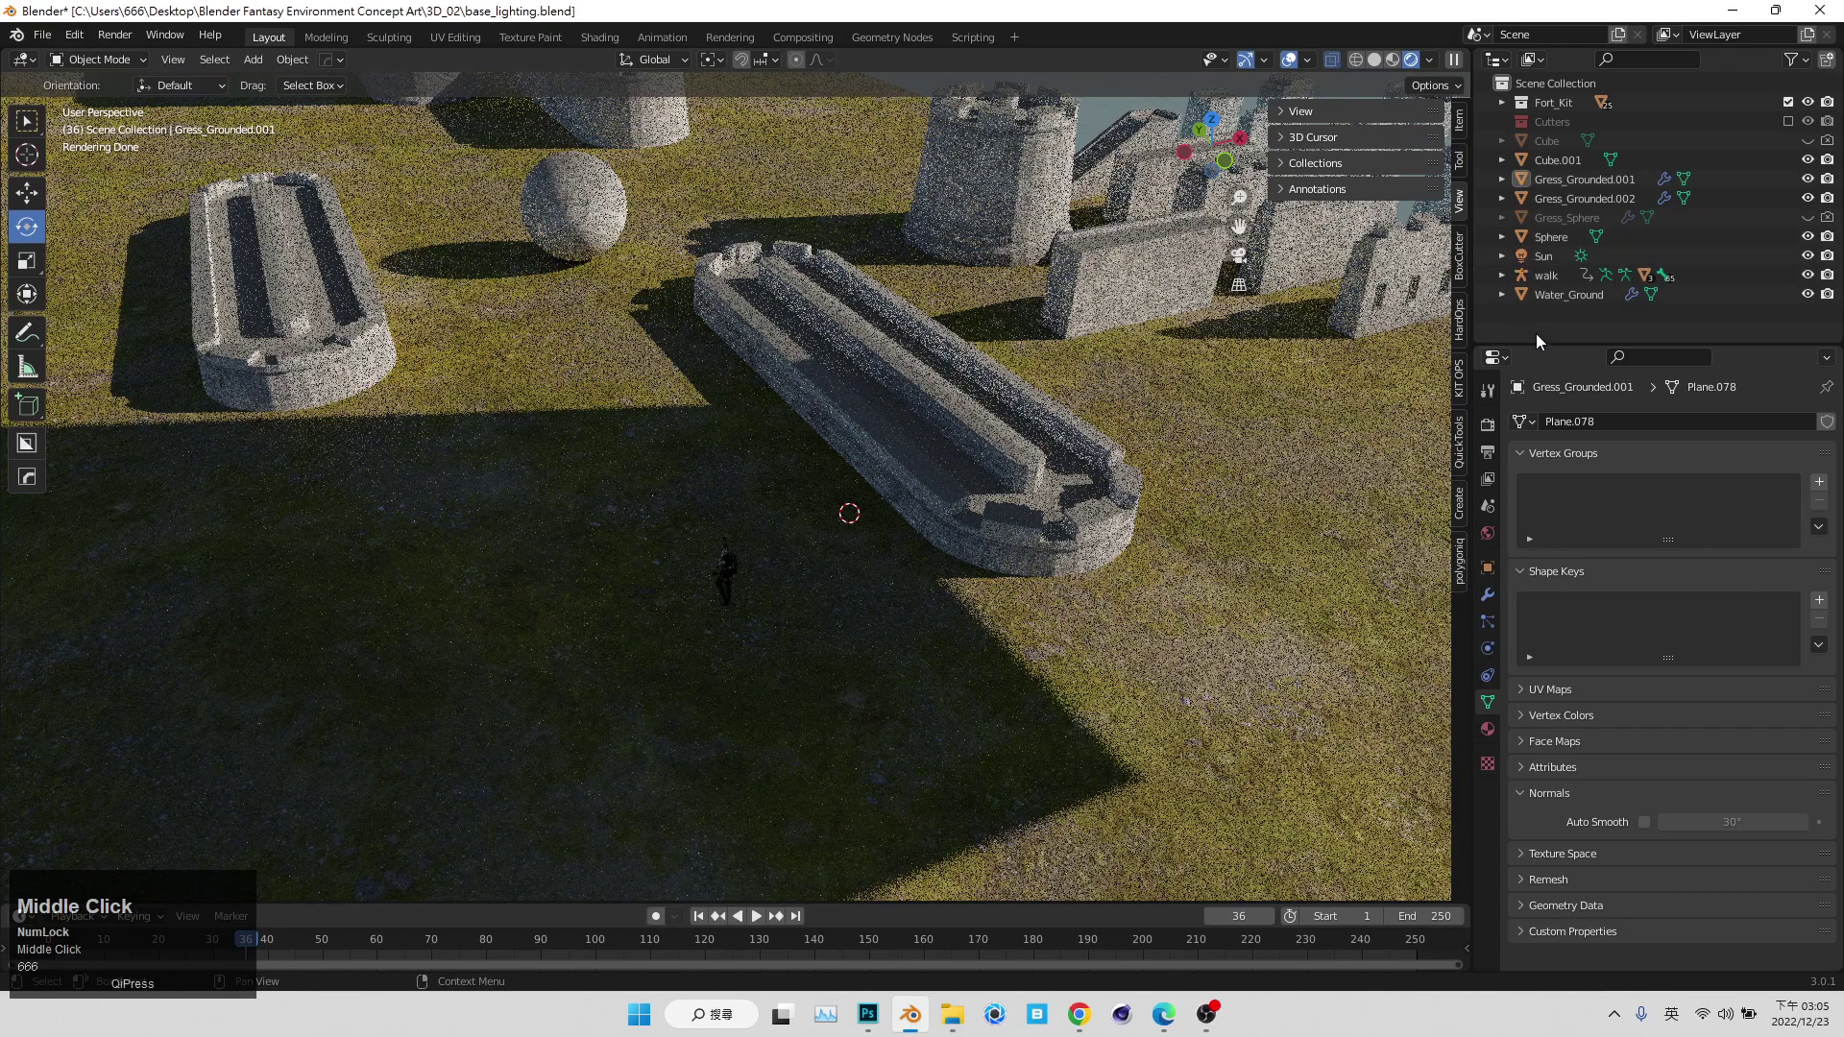
# - Select the long fort wall piece and bring up the add-object list
pyautogui.click(1549, 322)
pyautogui.click(903, 422)
pyautogui.press('shift+a')
pyautogui.press('shift+space')
# - Add a camera, enable Lock Camera to View, and look through it
pyautogui.press('shift+a')
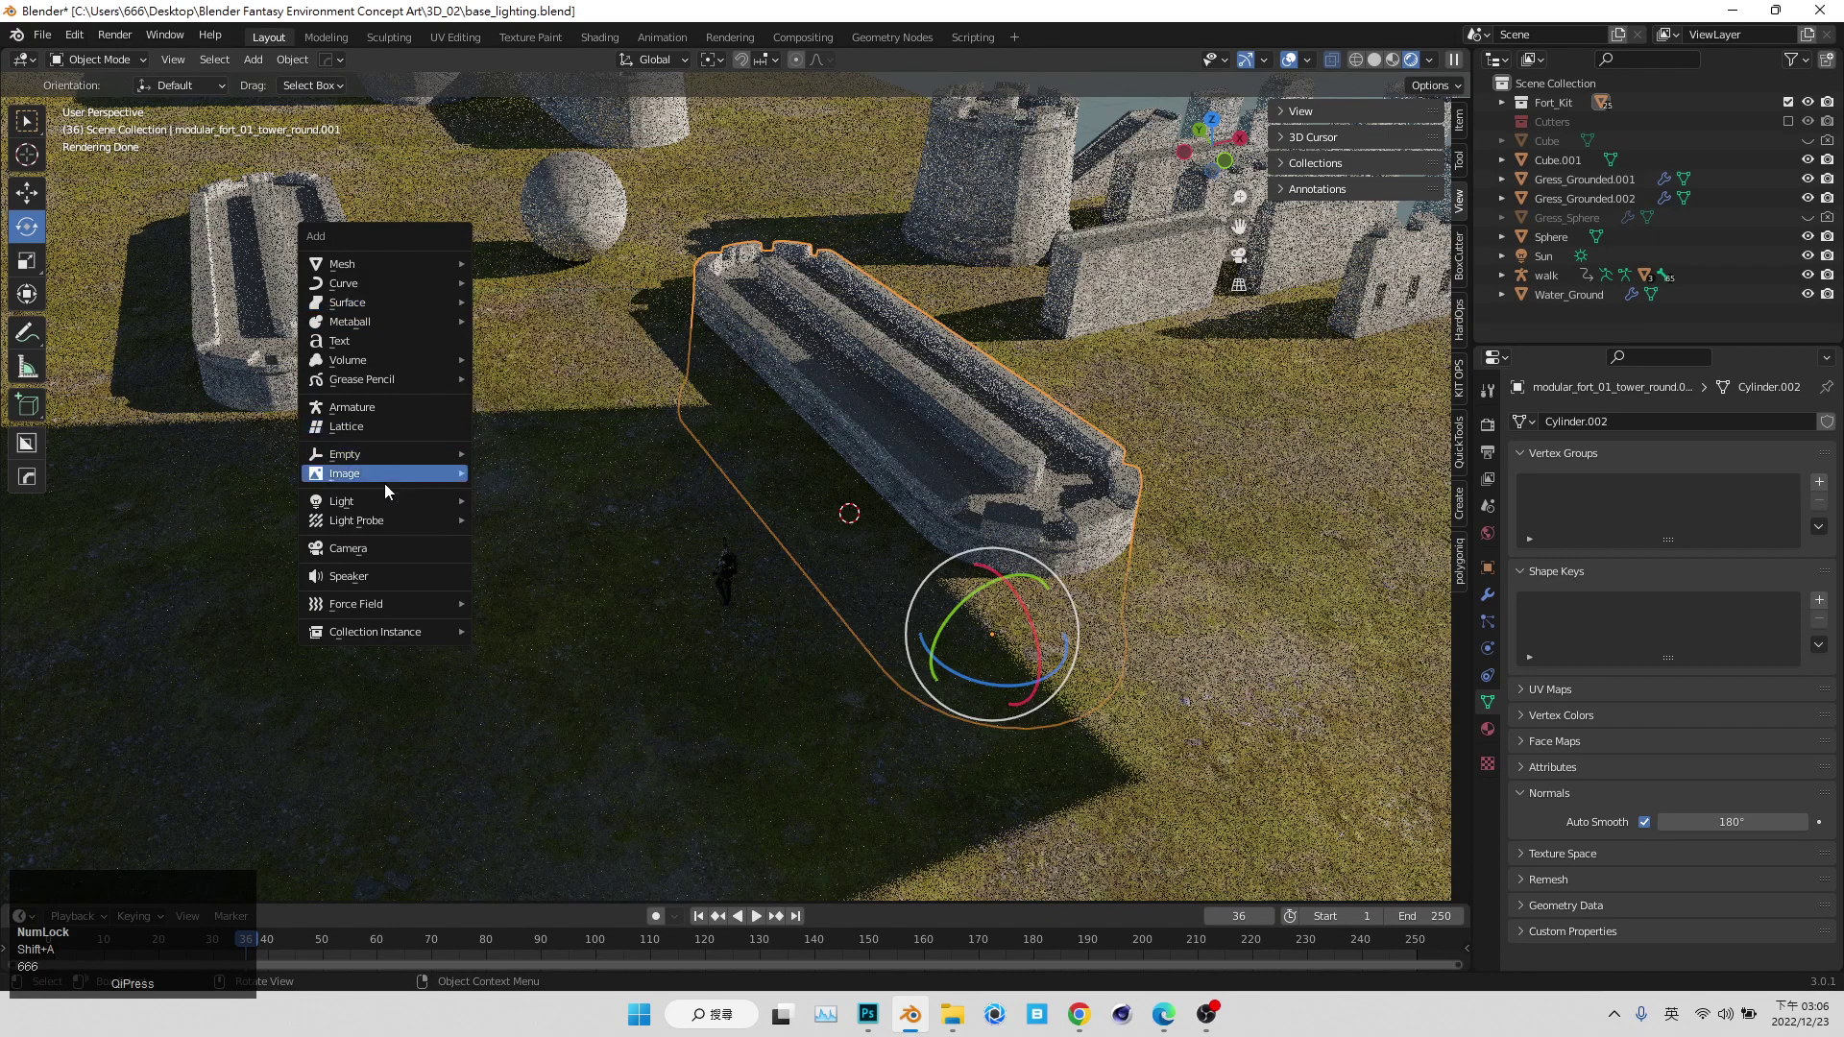
pyautogui.click(405, 560)
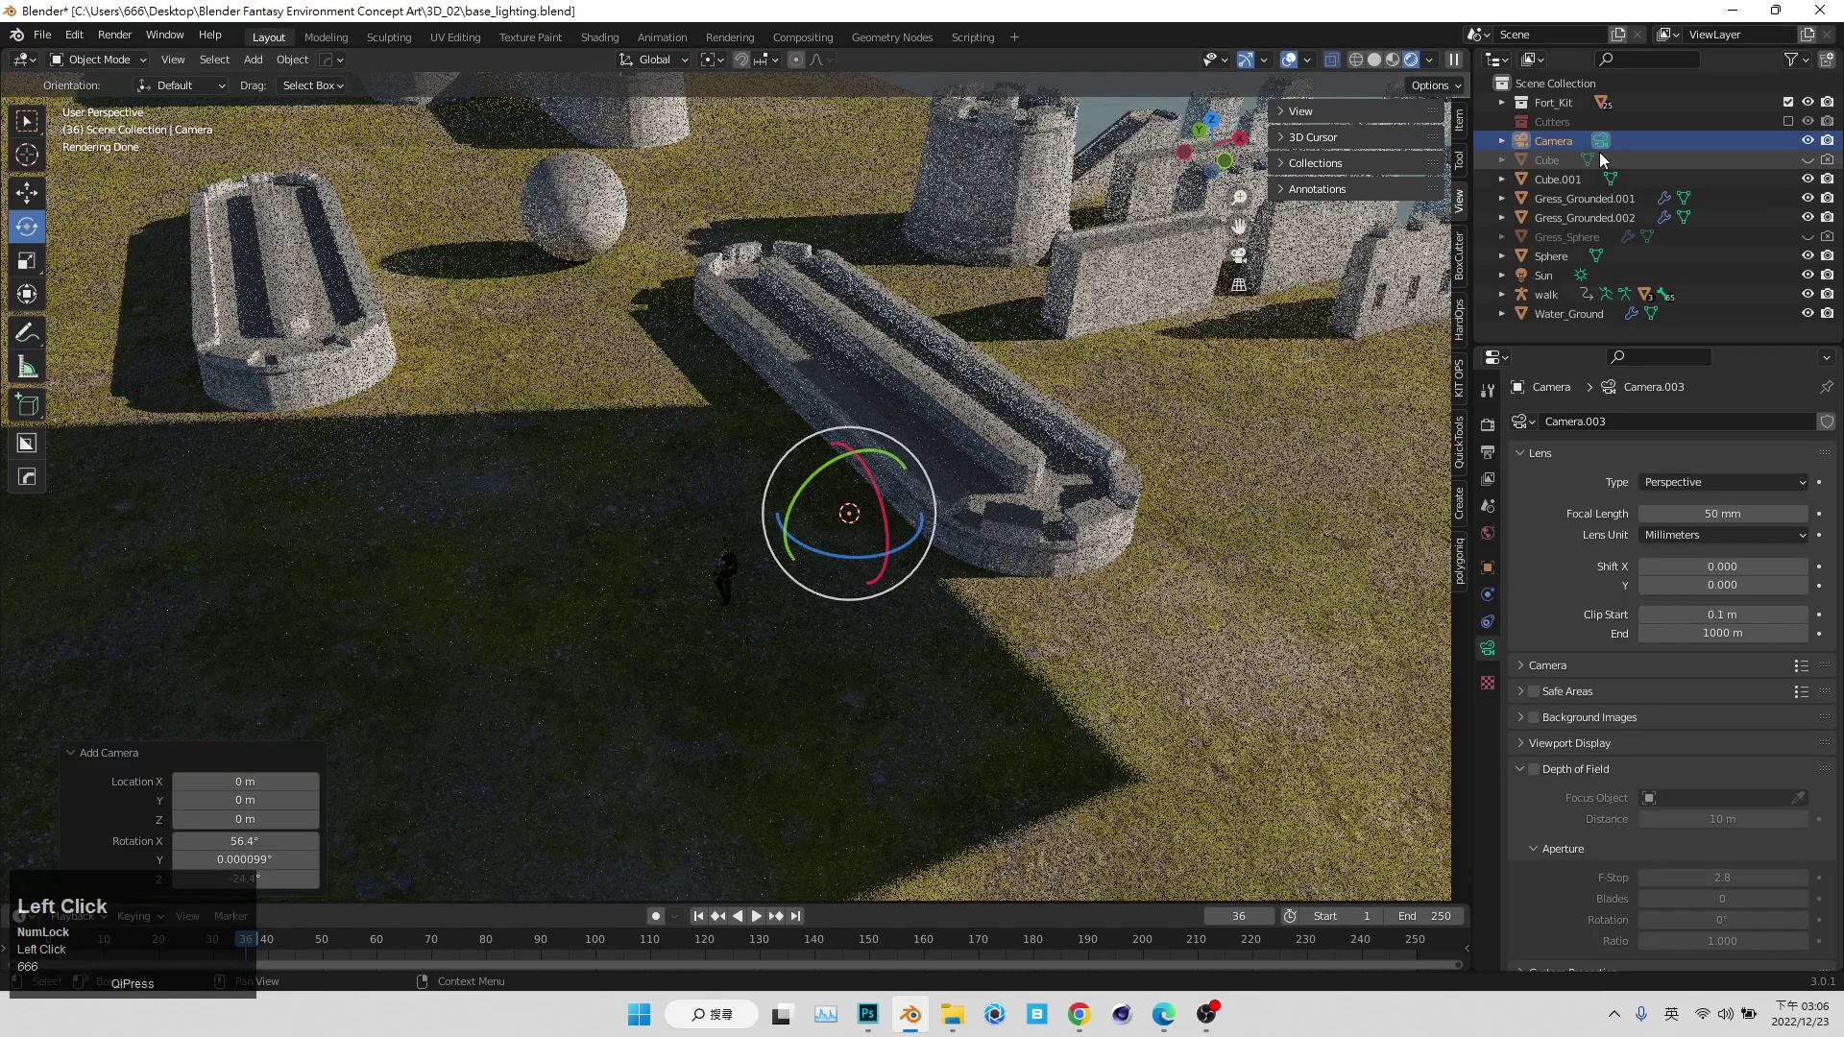
pyautogui.click(1333, 120)
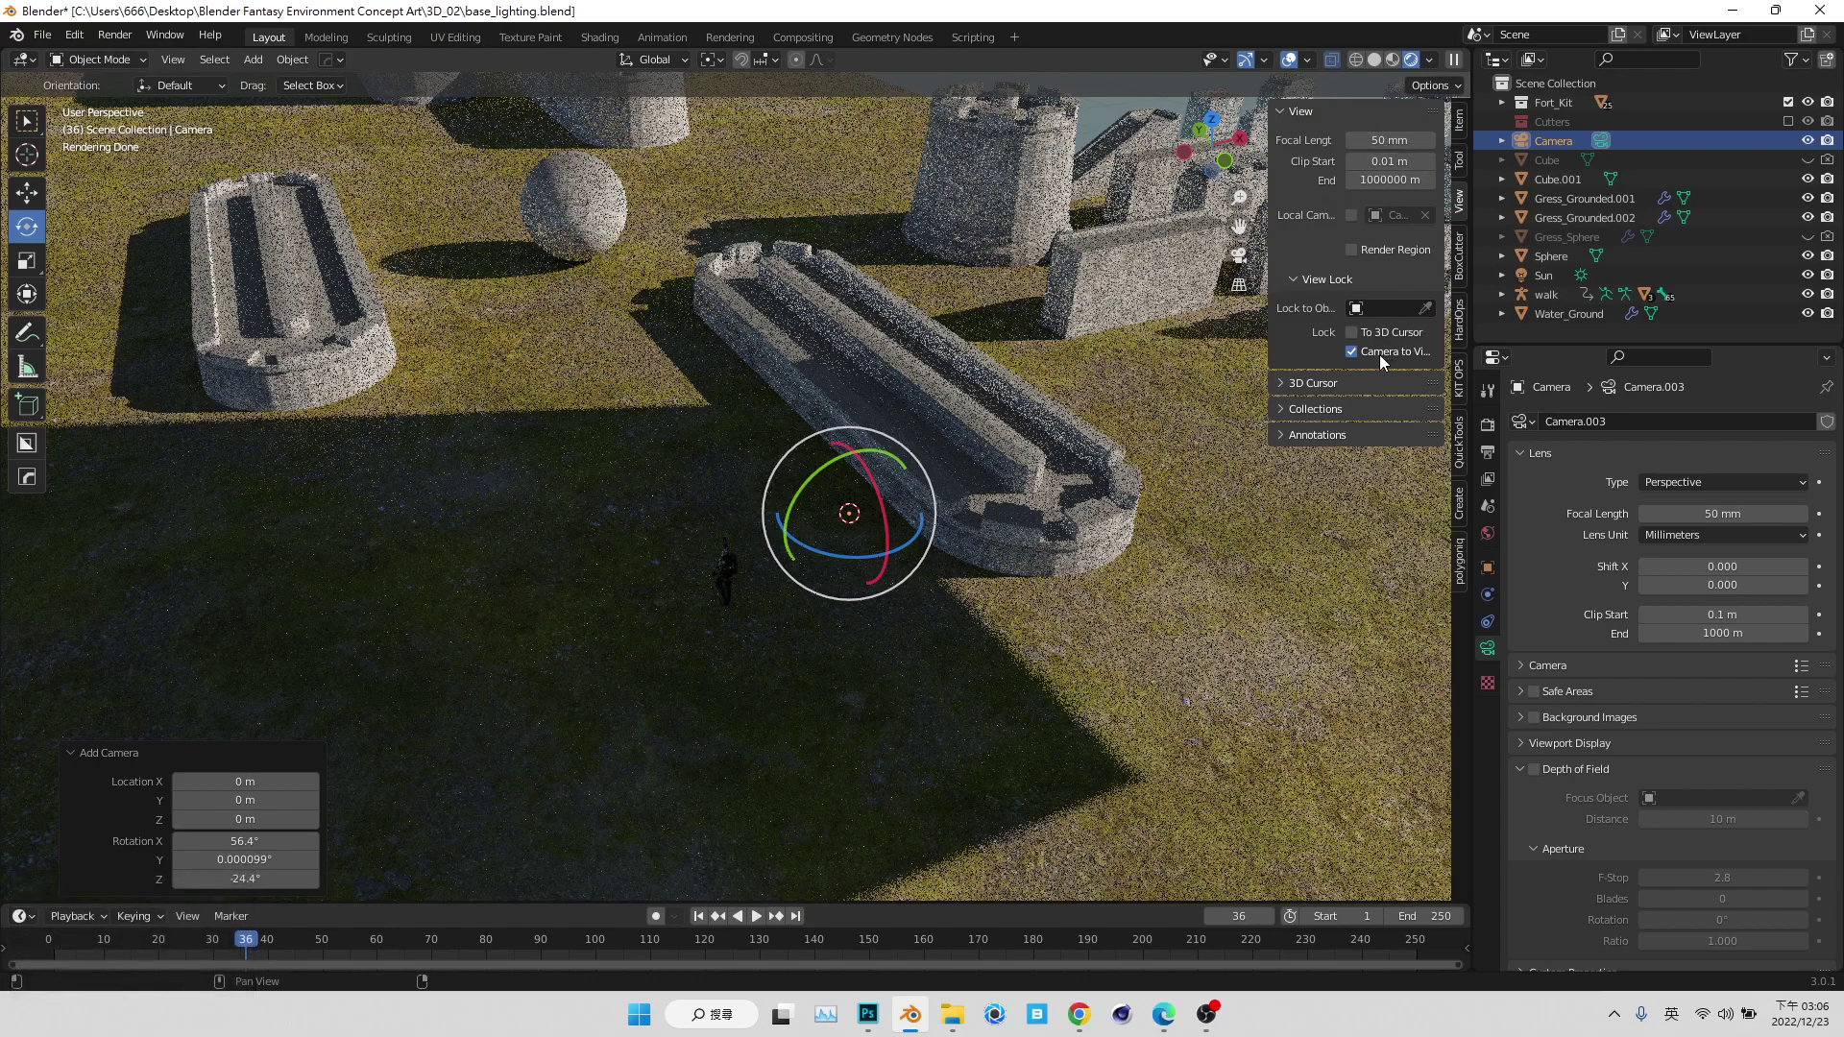
pyautogui.click(1371, 357)
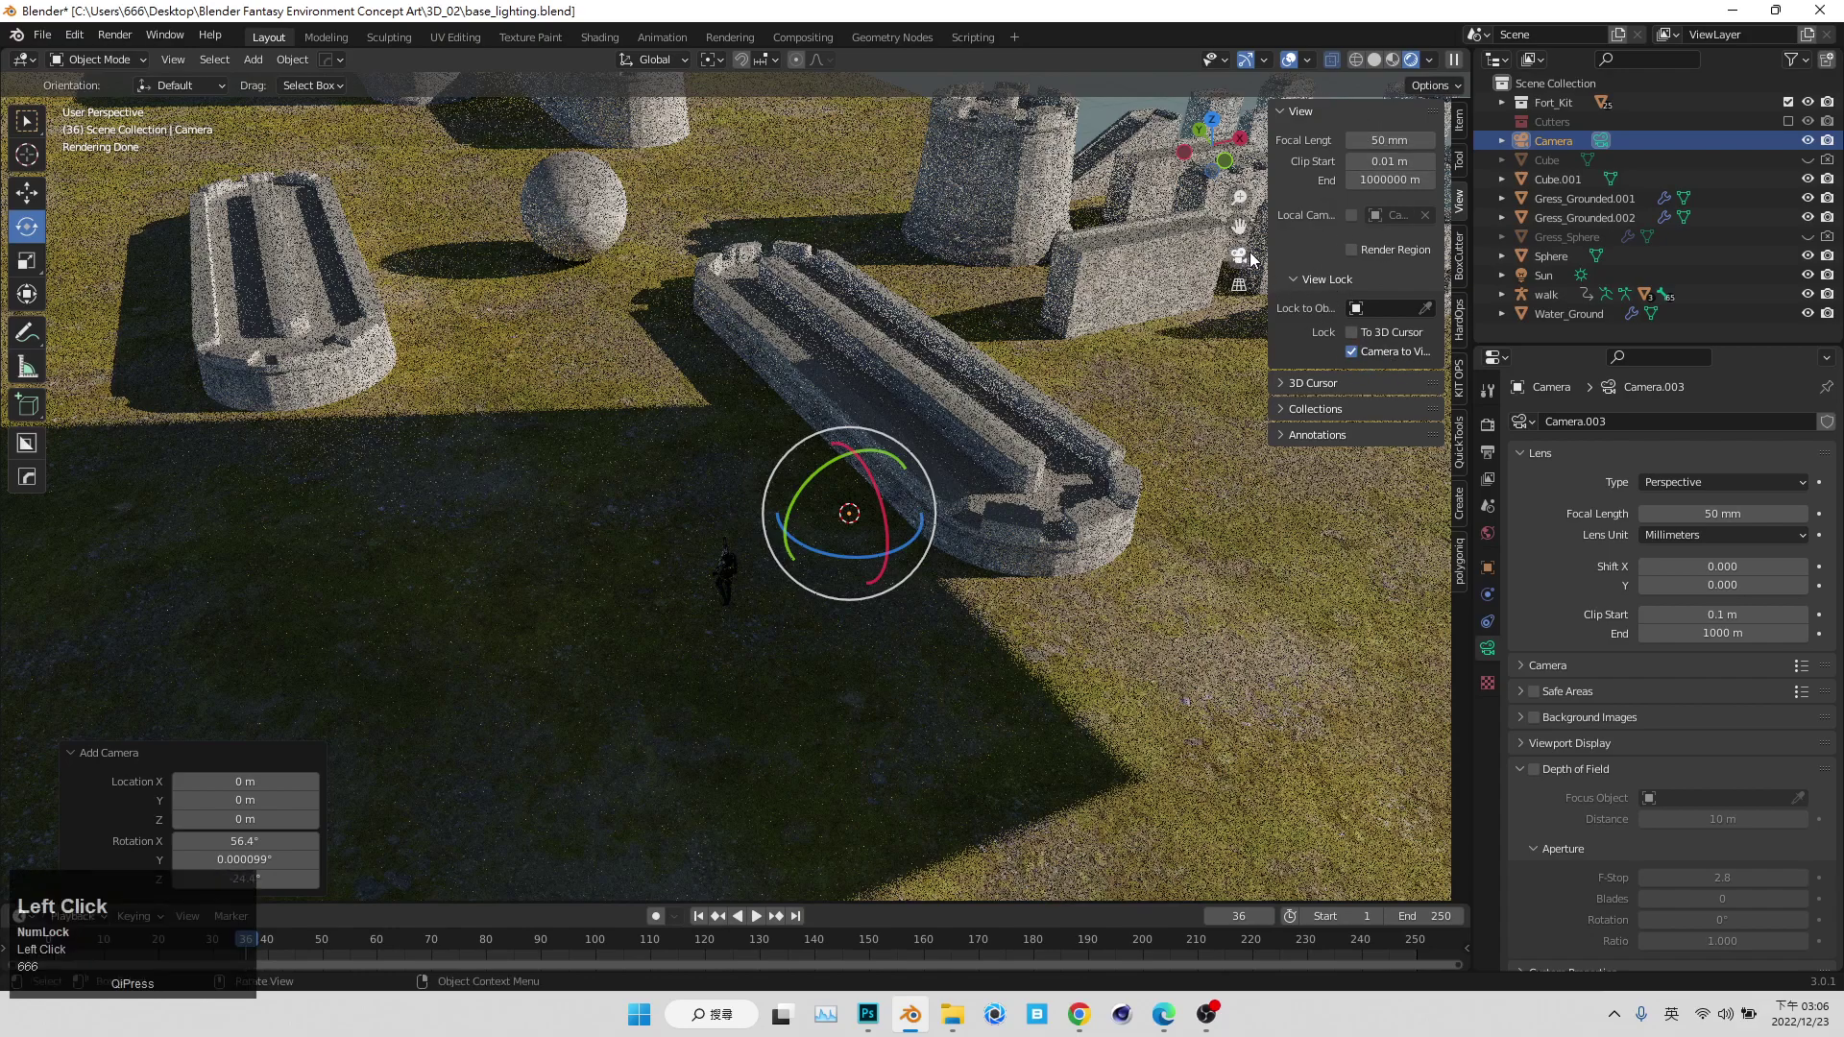
pyautogui.click(1245, 260)
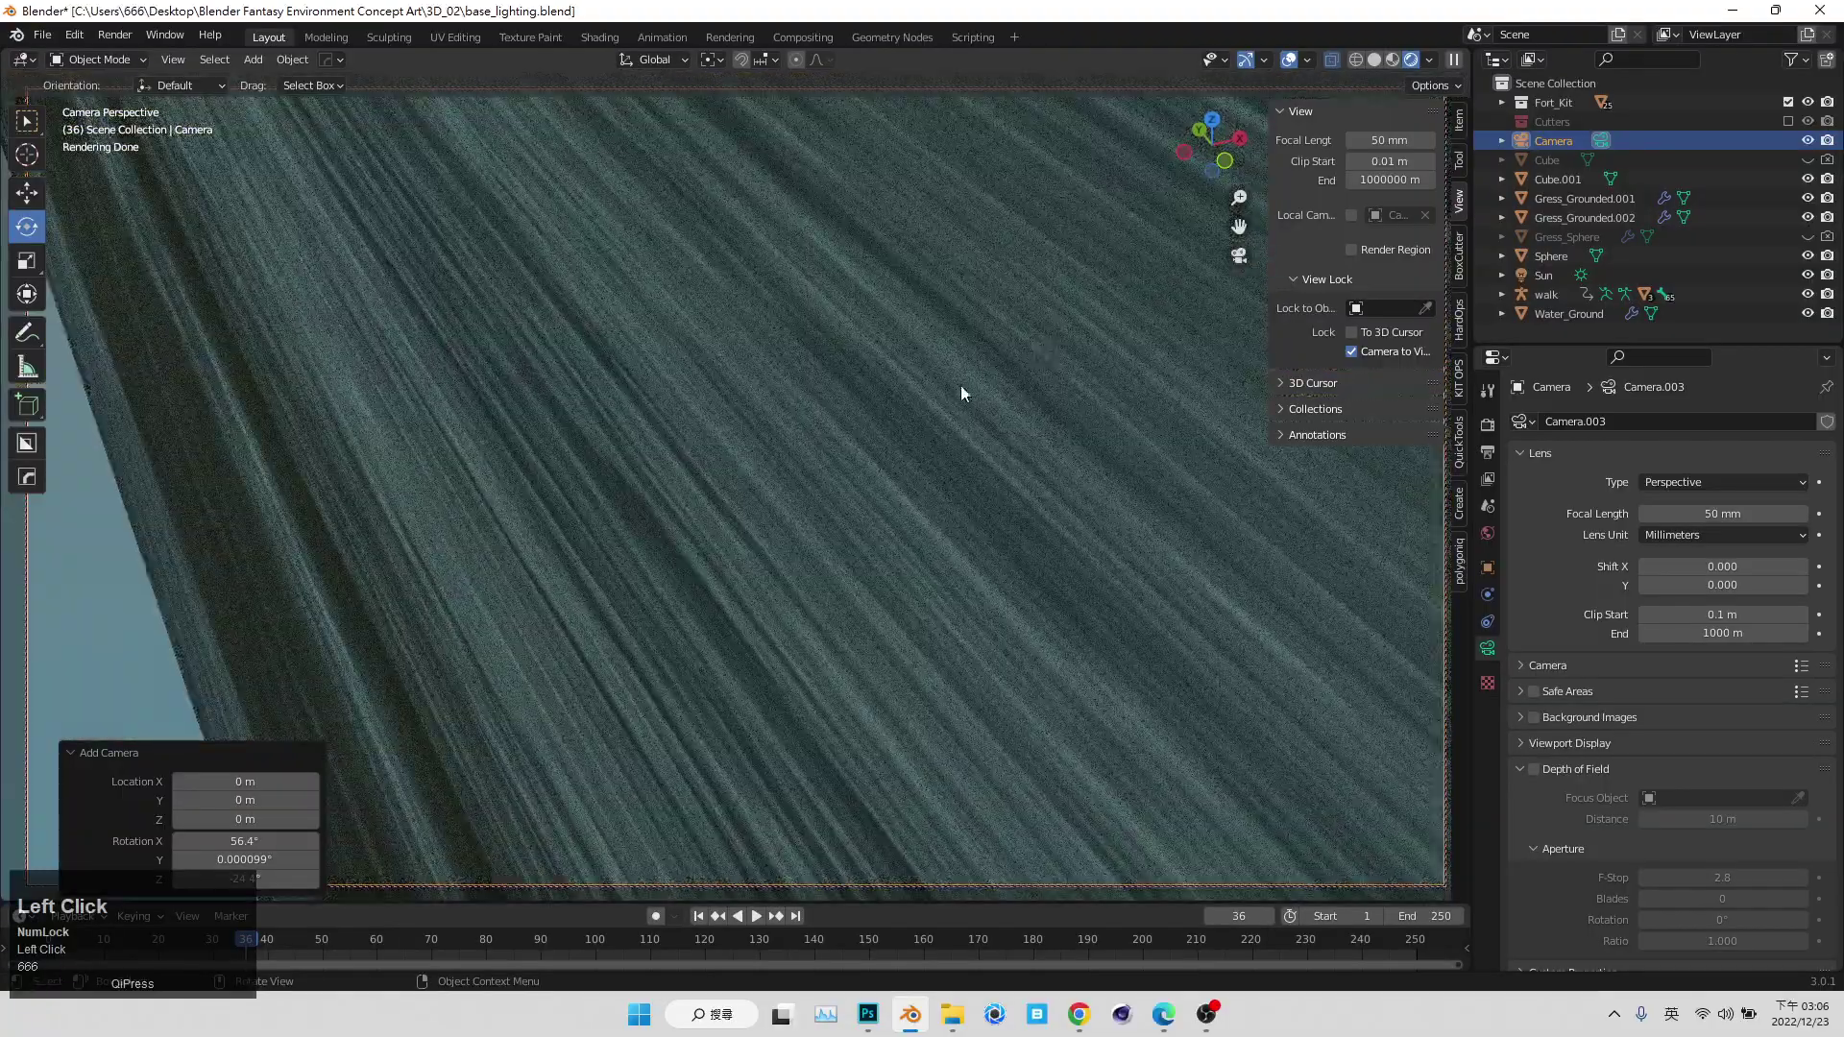
# - Move the camera view away from the wall and bring the character and horizon into frame
pyautogui.middleClick(946, 422)
pyautogui.scroll(-3)
pyautogui.middleClick(889, 532)
pyautogui.scroll(3)
pyautogui.middleClick(793, 558)
pyautogui.scroll(3)
pyautogui.middleClick(805, 511)
pyautogui.scroll(3)
pyautogui.middleClick(778, 512)
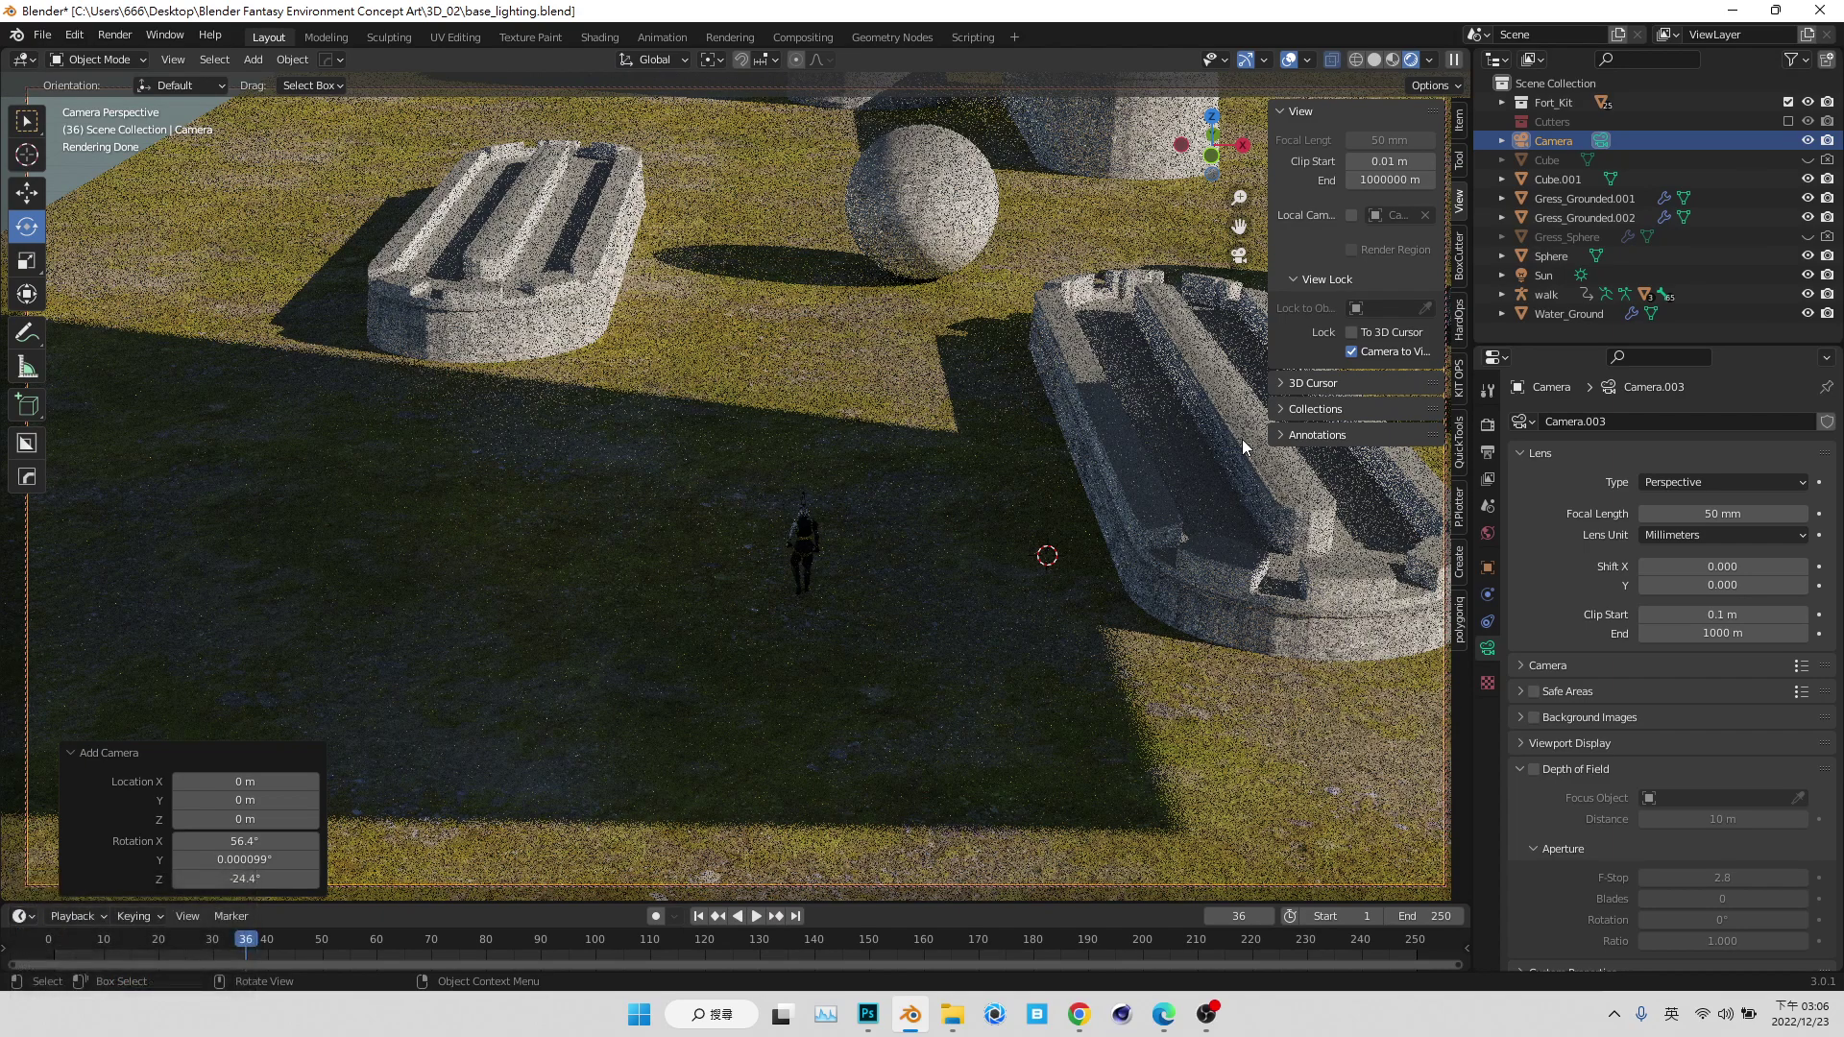
pyautogui.middleClick(1247, 445)
pyautogui.press('Home')
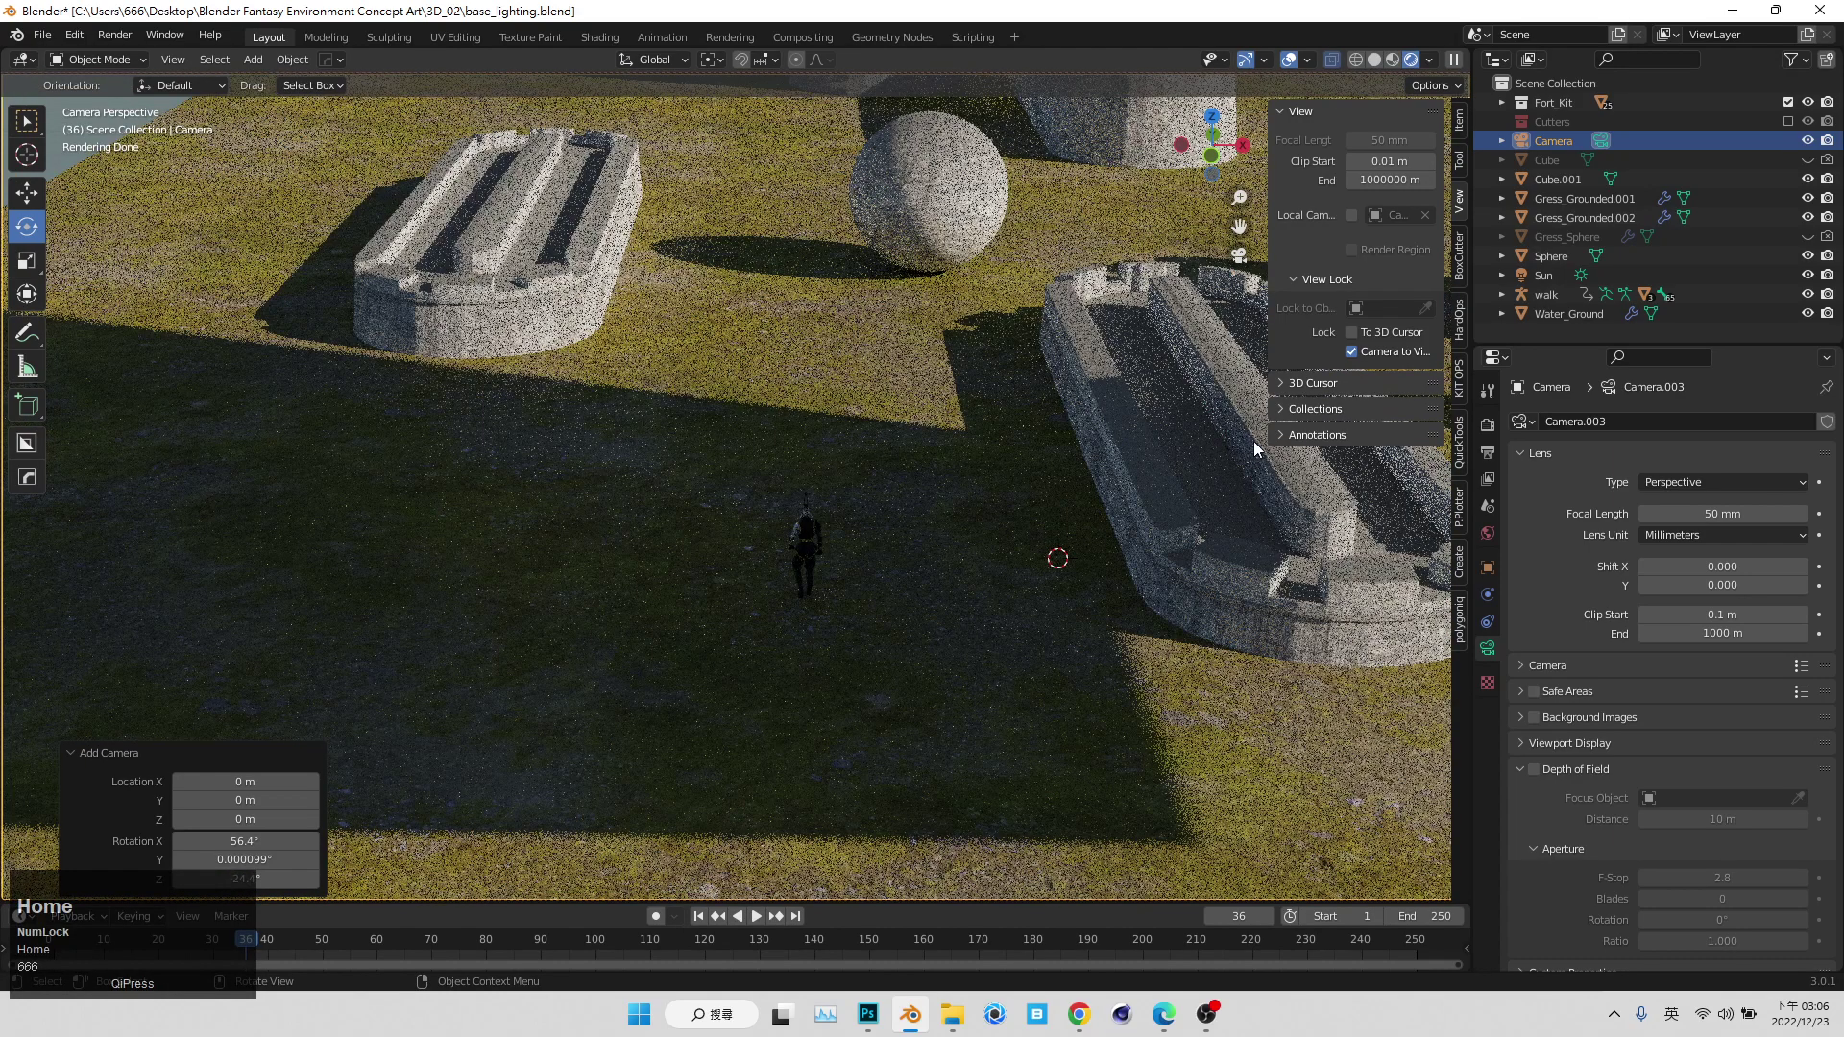
pyautogui.middleClick(933, 530)
# - Set the camera's Clip End to 1000000 m and collapse the view lock settings
pyautogui.click(1608, 149)
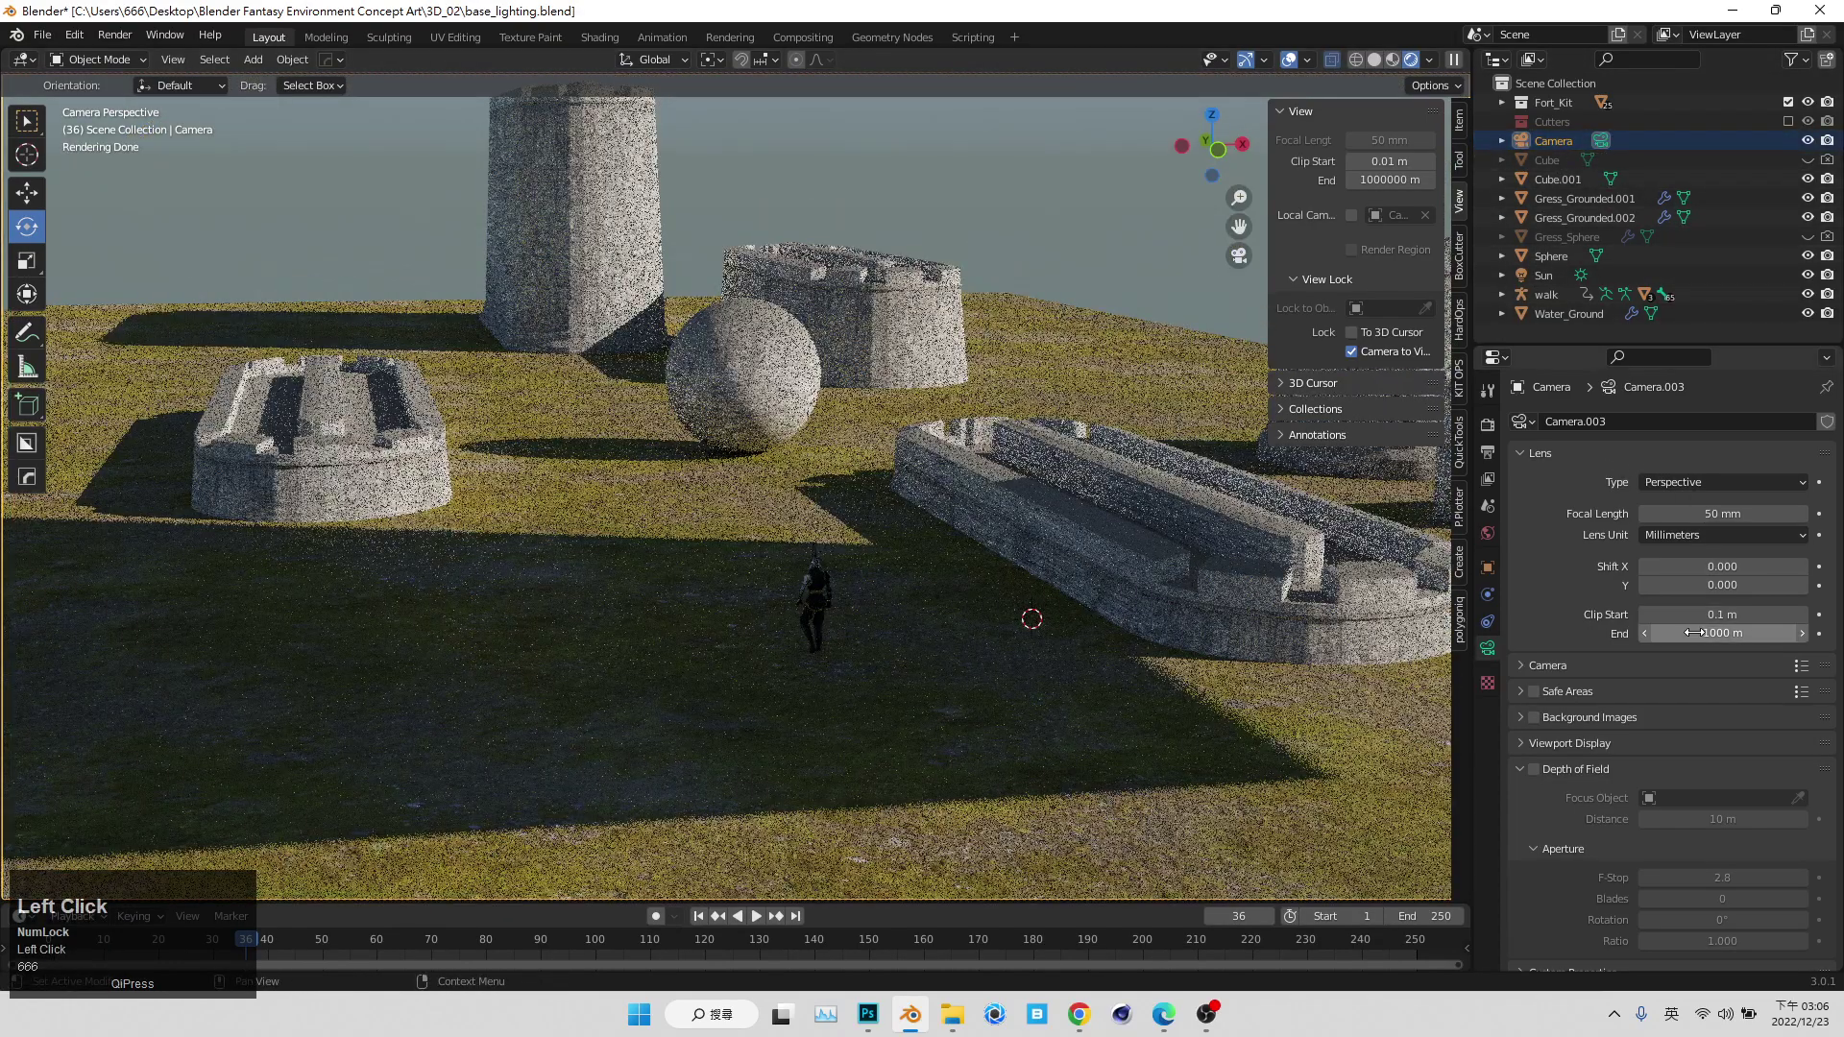
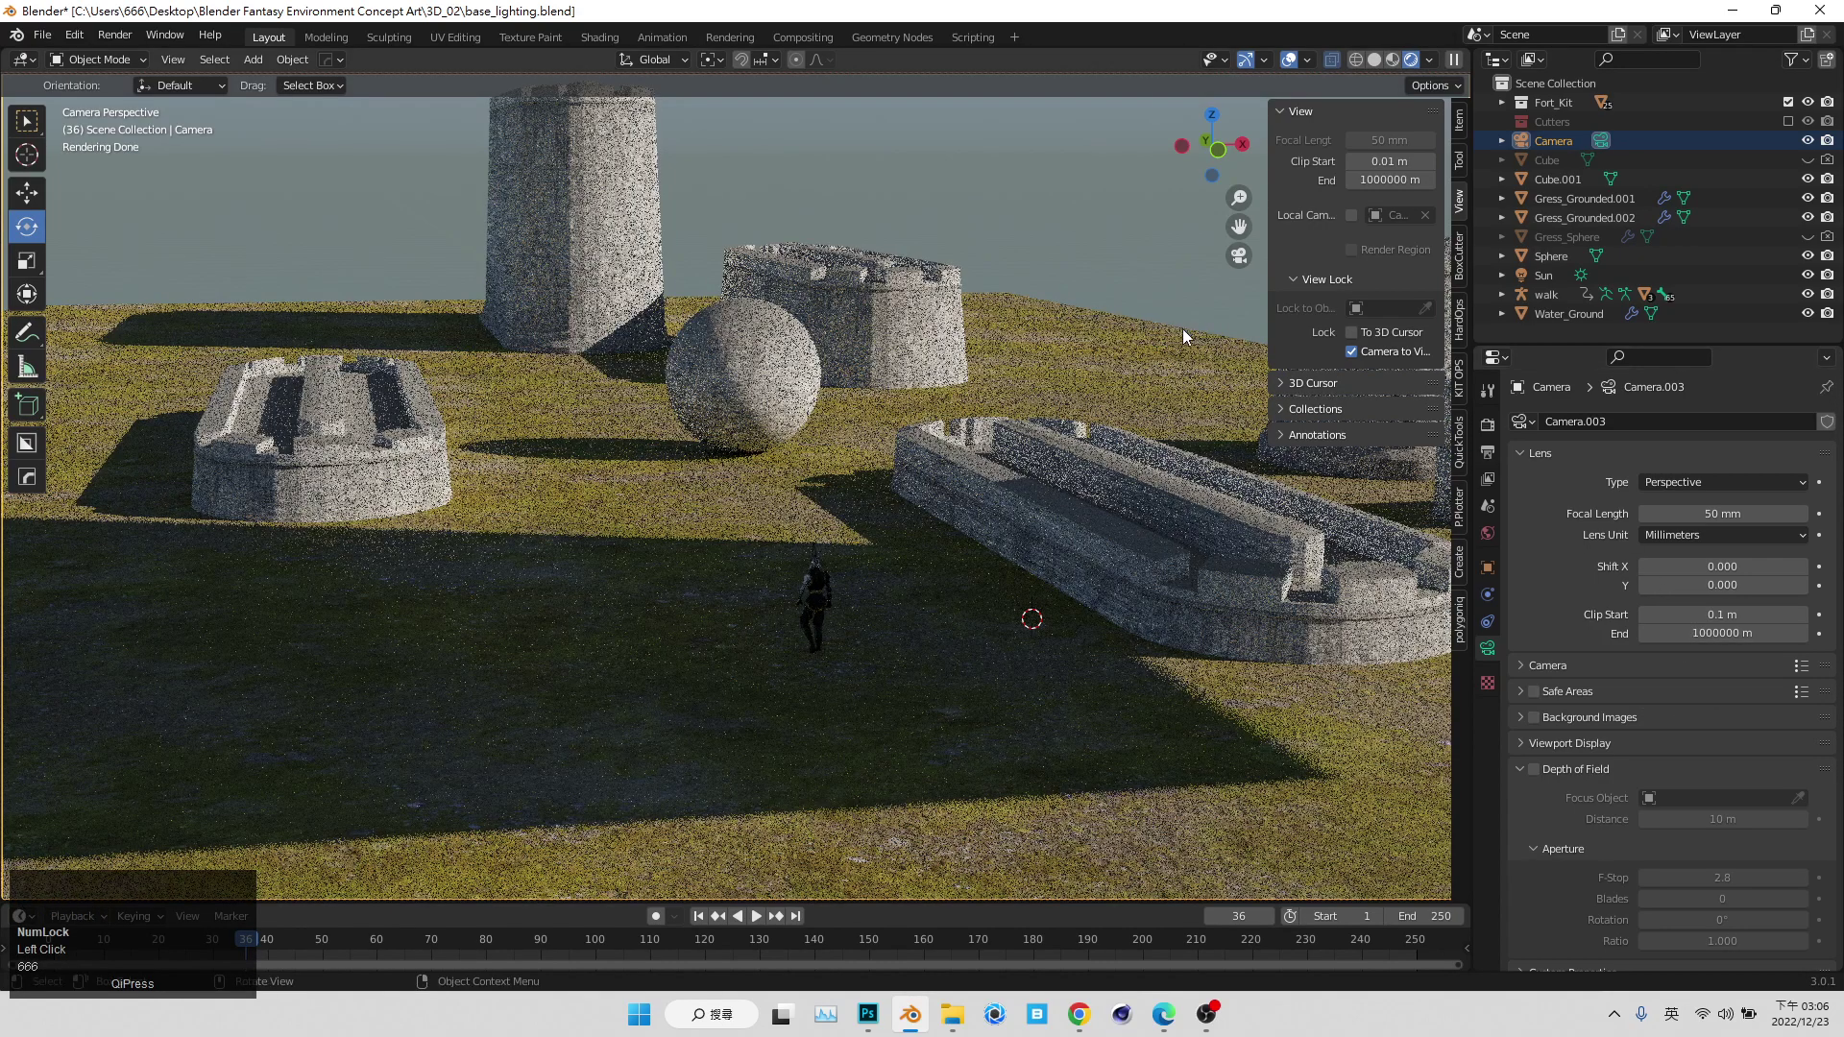
pyautogui.scroll(3)
pyautogui.middleClick(1128, 395)
pyautogui.click(1323, 119)
# - Move the camera behind the character, framing it against the sunlit towers and sphere
pyautogui.scroll(-3)
pyautogui.middleClick(1044, 485)
pyautogui.middleClick(1120, 431)
pyautogui.middleClick(976, 467)
pyautogui.middleClick(918, 546)
pyautogui.scroll(3)
pyautogui.moveTo(845, 607); pyautogui.dragTo(836, 608)
pyautogui.scroll(3)
pyautogui.middleClick(952, 643)
pyautogui.scroll(-3)
pyautogui.moveTo(1073, 609); pyautogui.dragTo(920, 588)
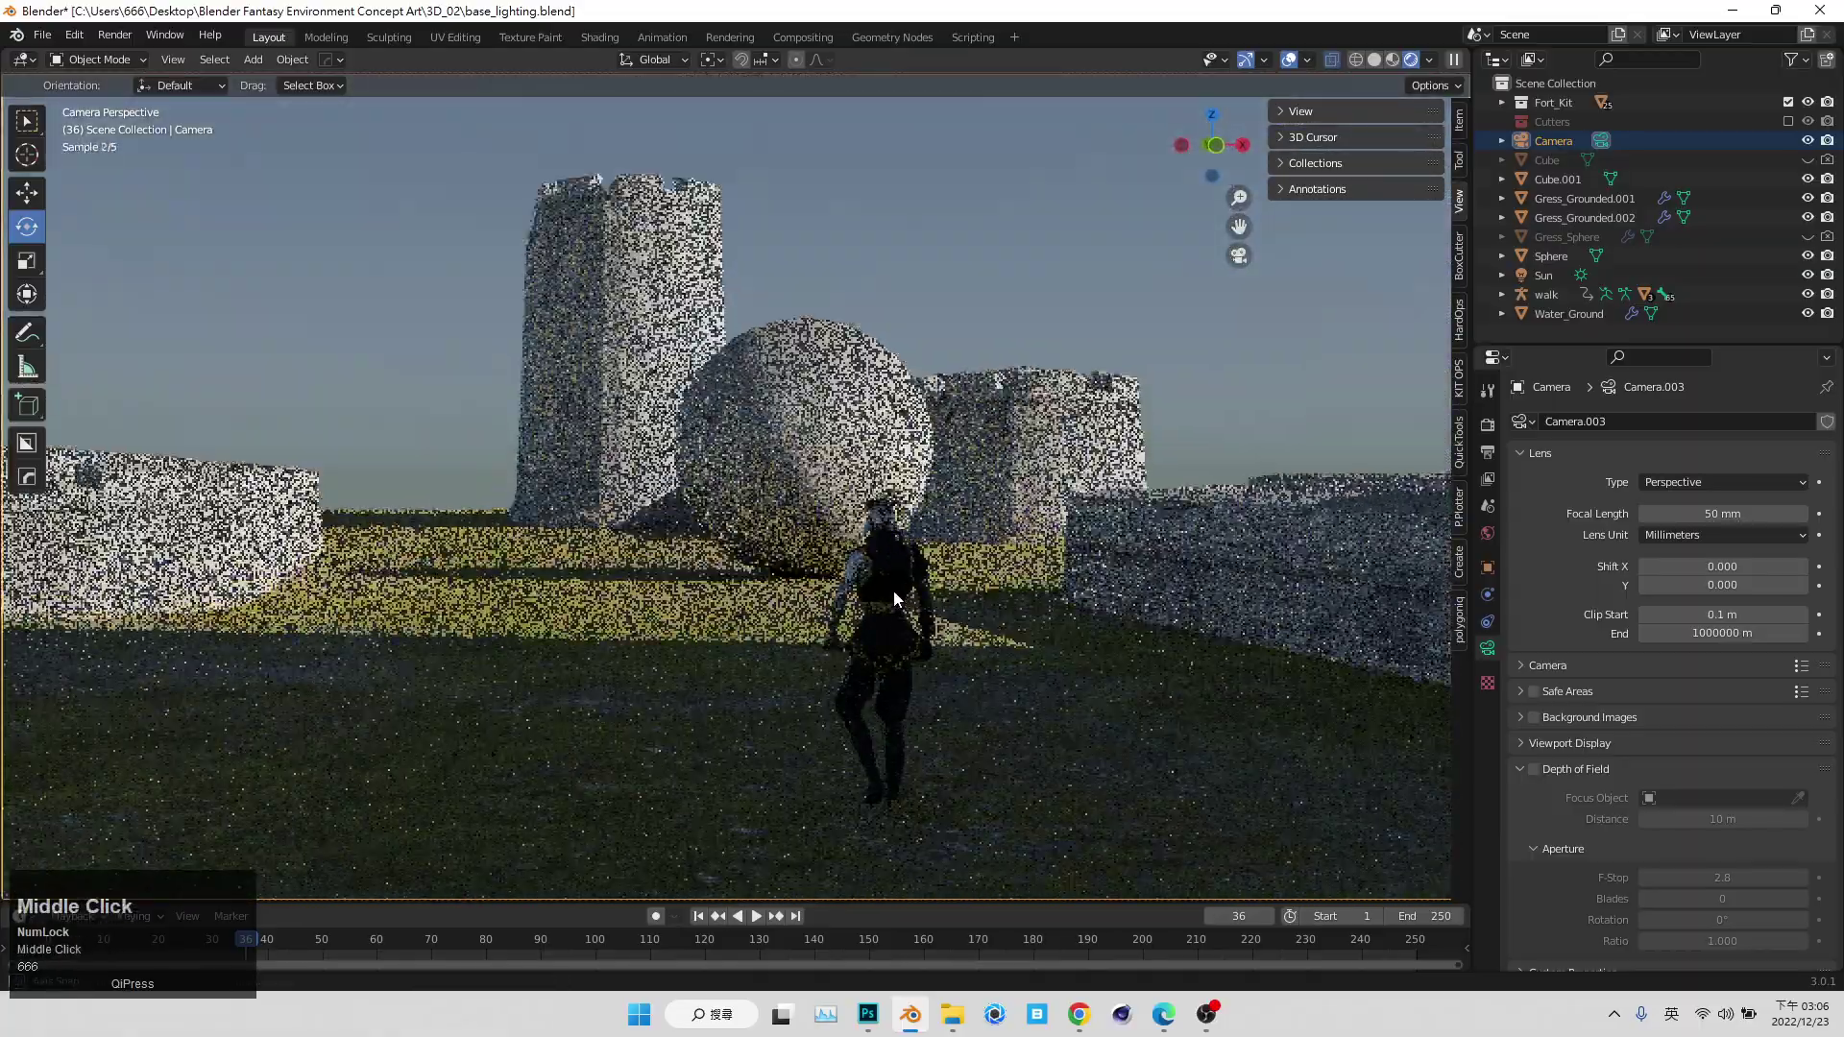
# - Set the camera Focal Length to 20 mm and reframe the wider shot behind the character
pyautogui.click(1713, 532)
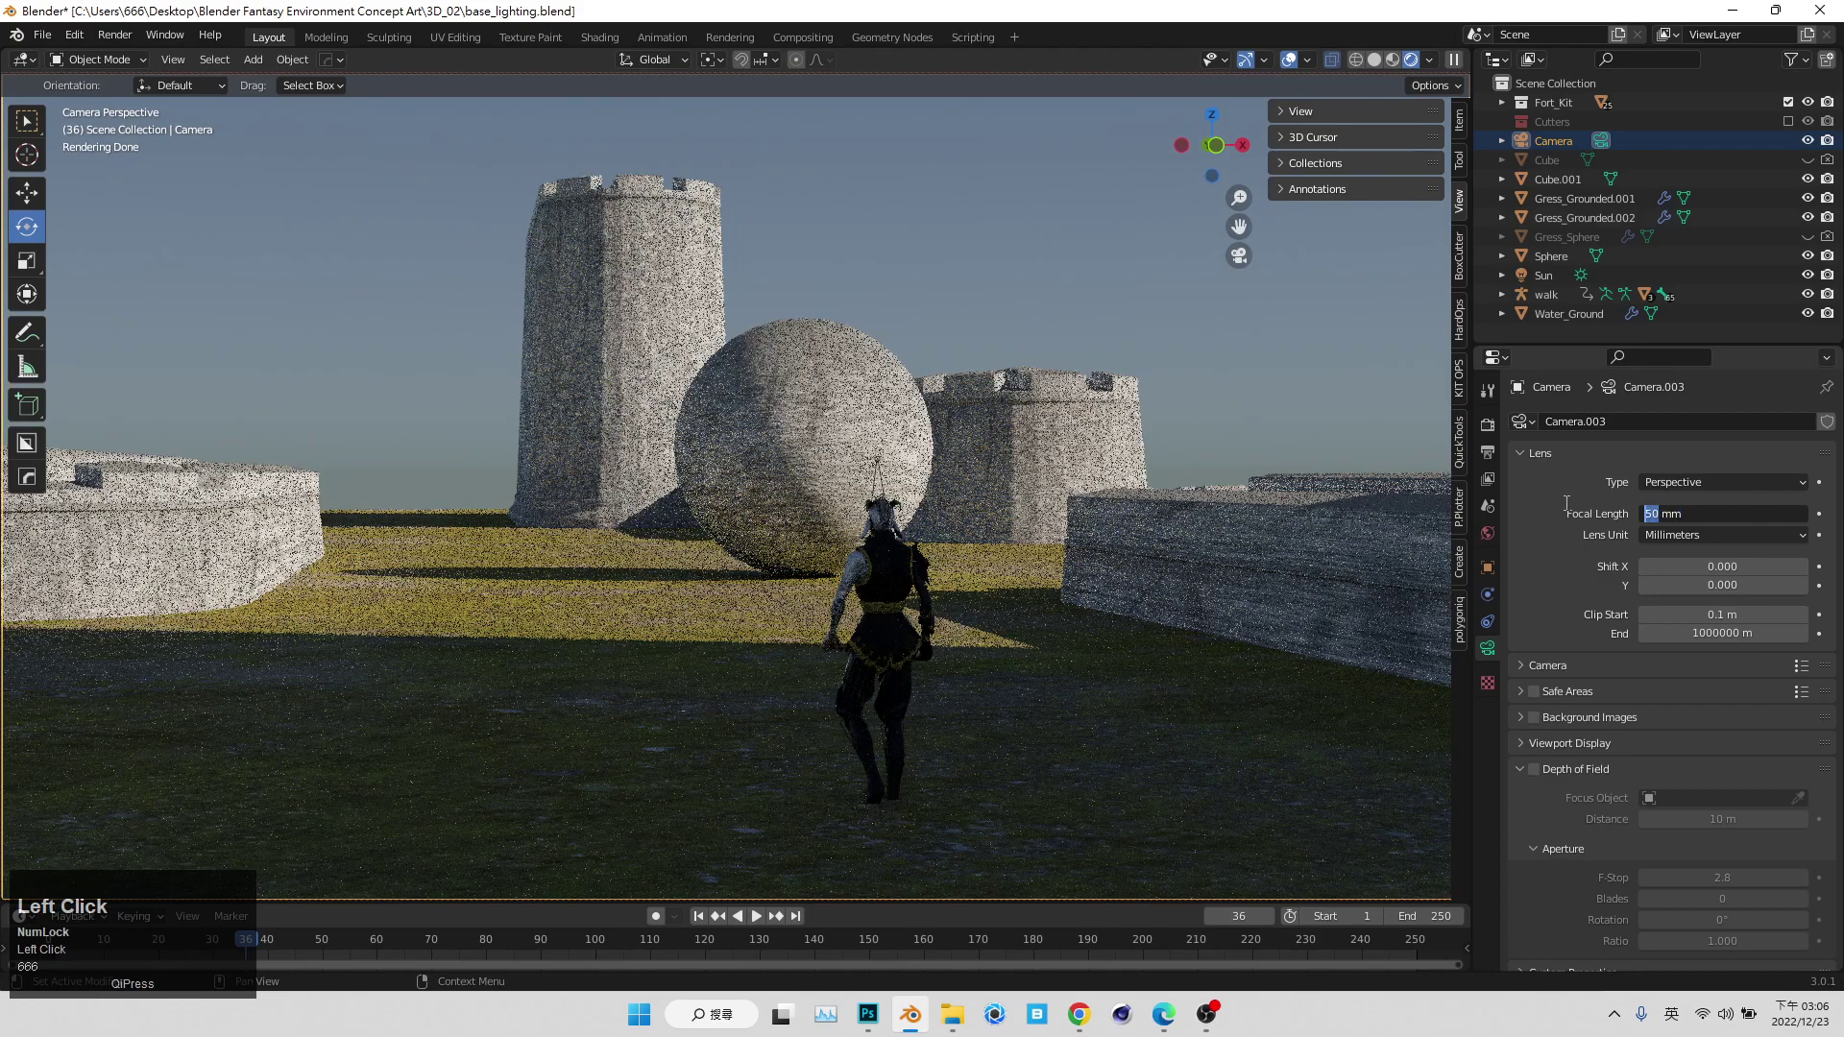
pyautogui.click(1002, 530)
pyautogui.scroll(3)
pyautogui.moveTo(992, 600); pyautogui.dragTo(993, 585)
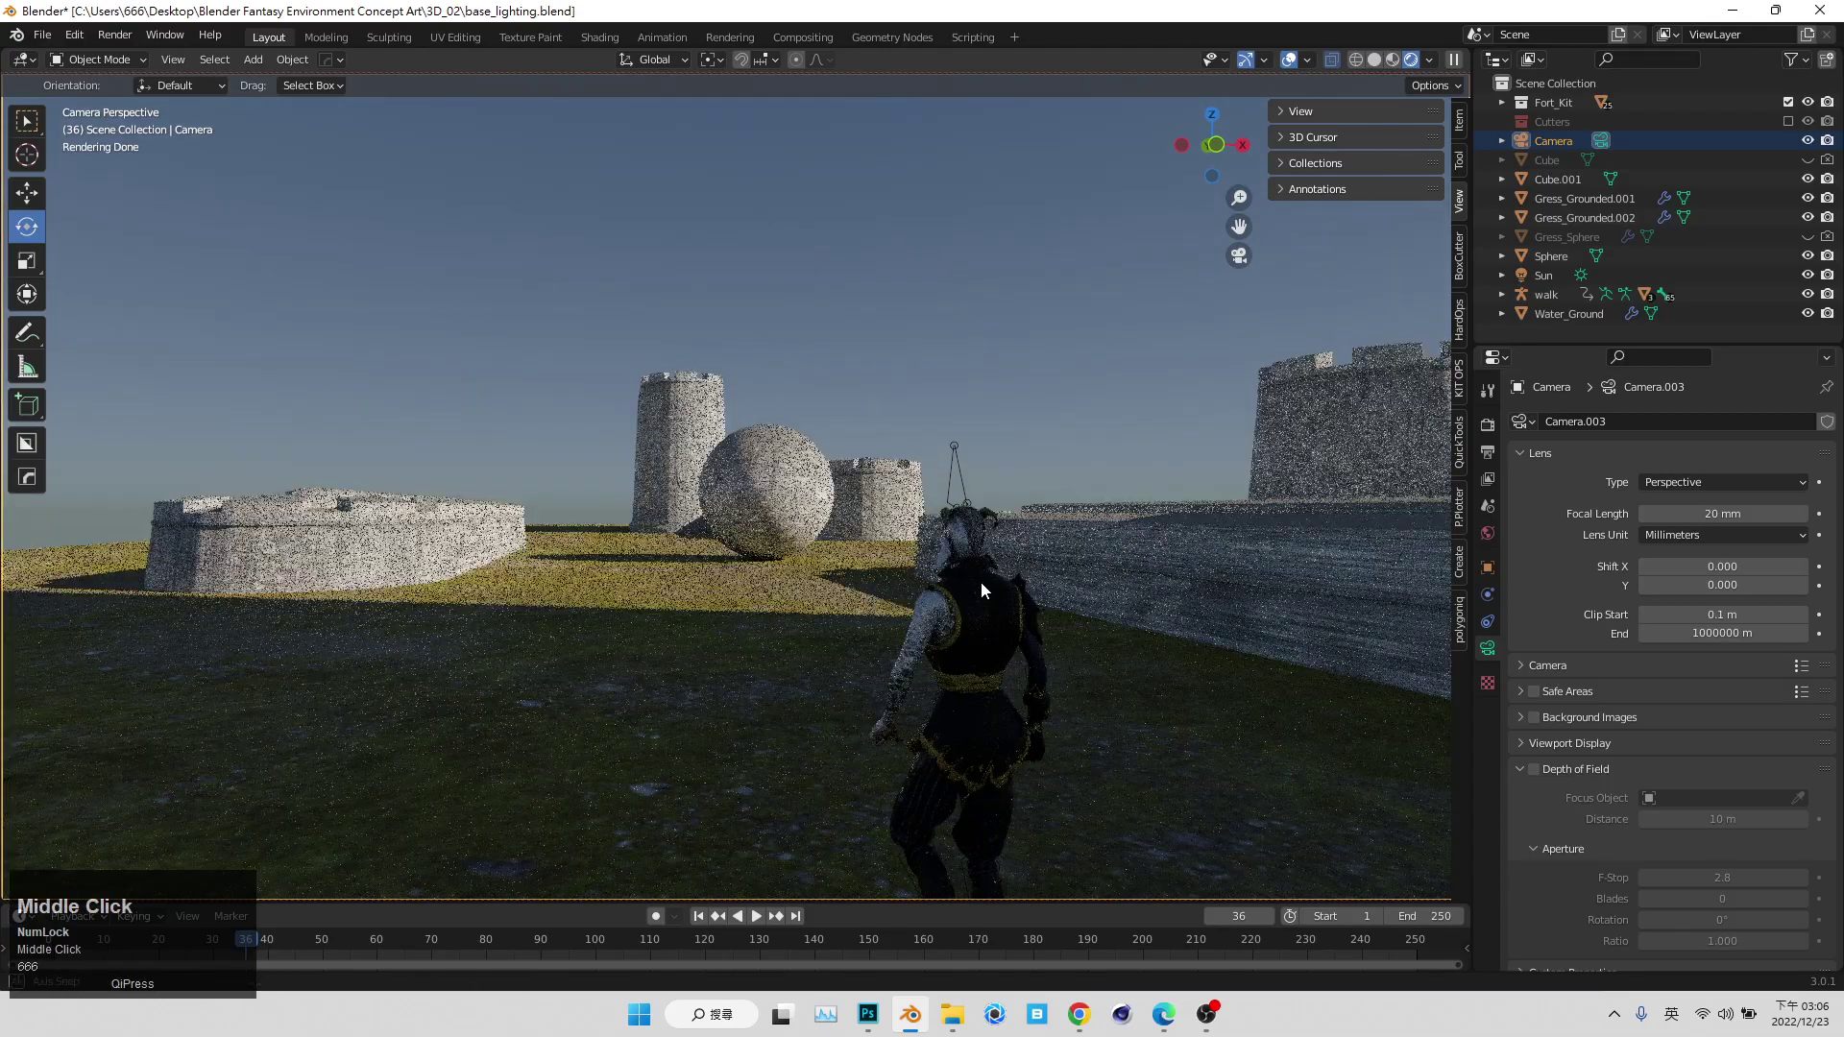
pyautogui.scroll(3)
pyautogui.middleClick(1038, 591)
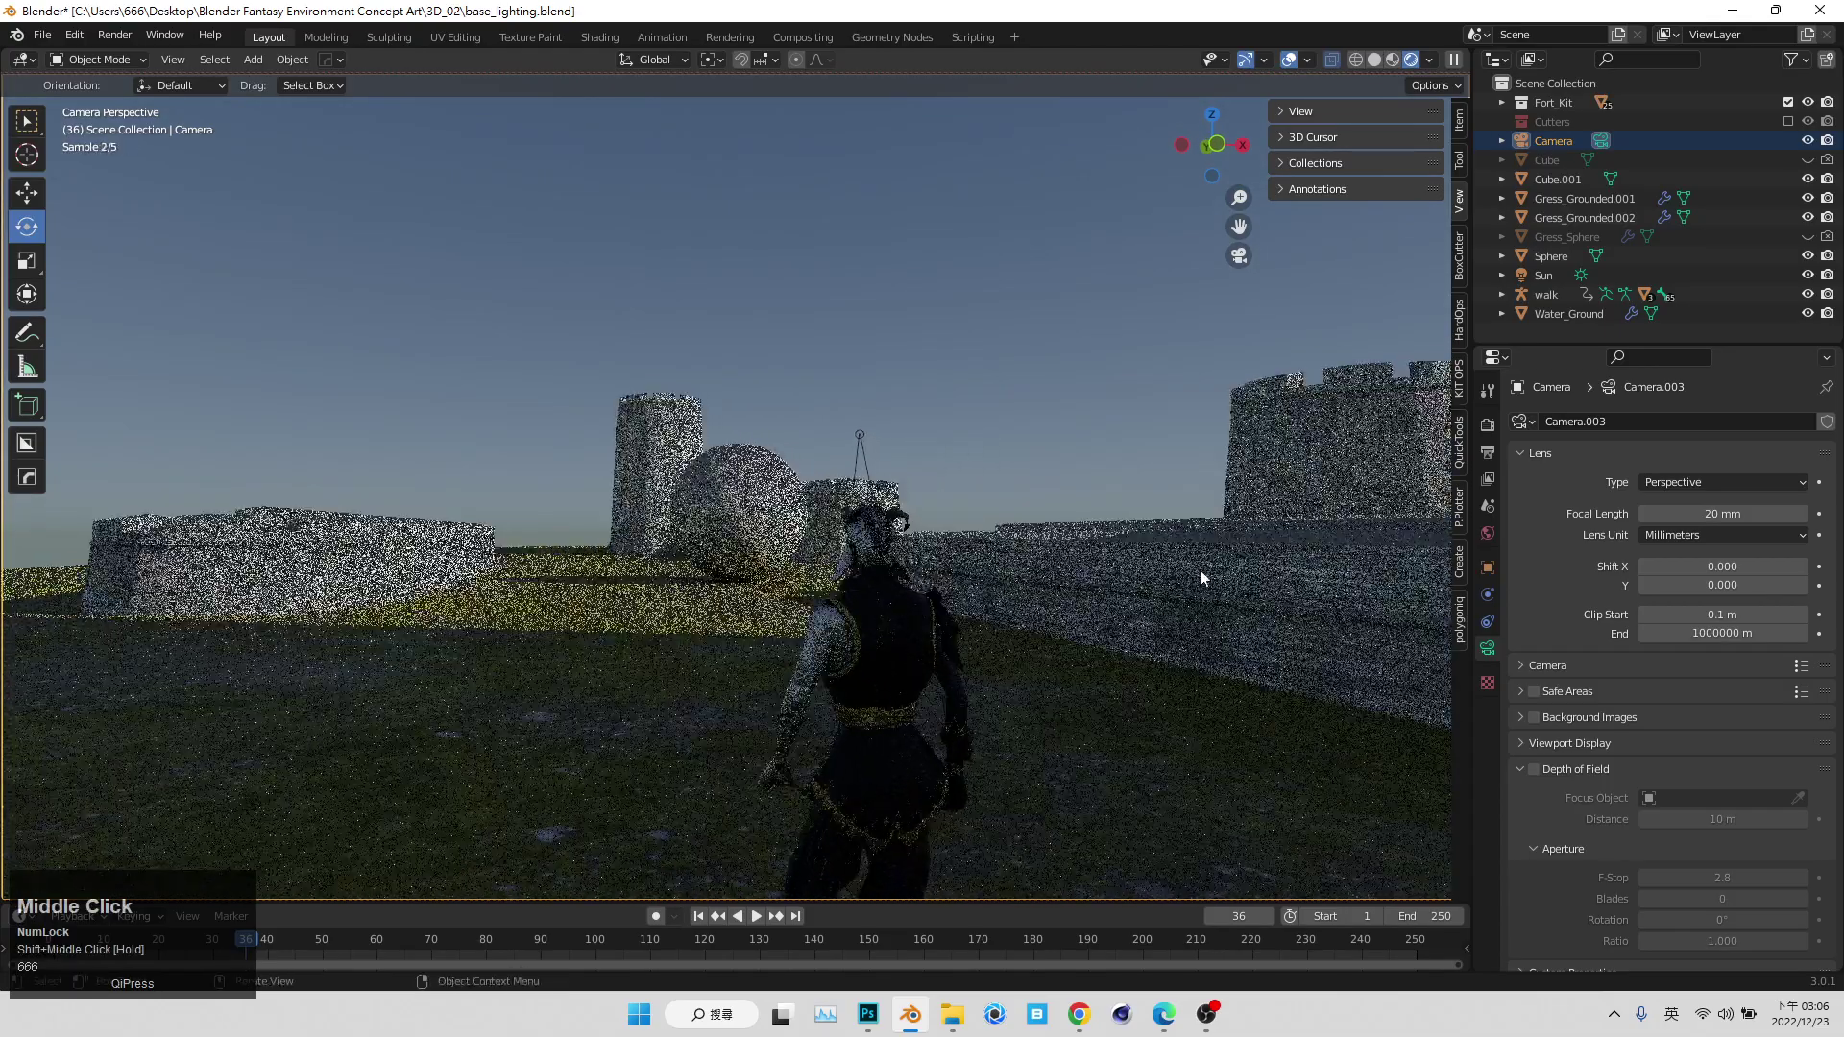
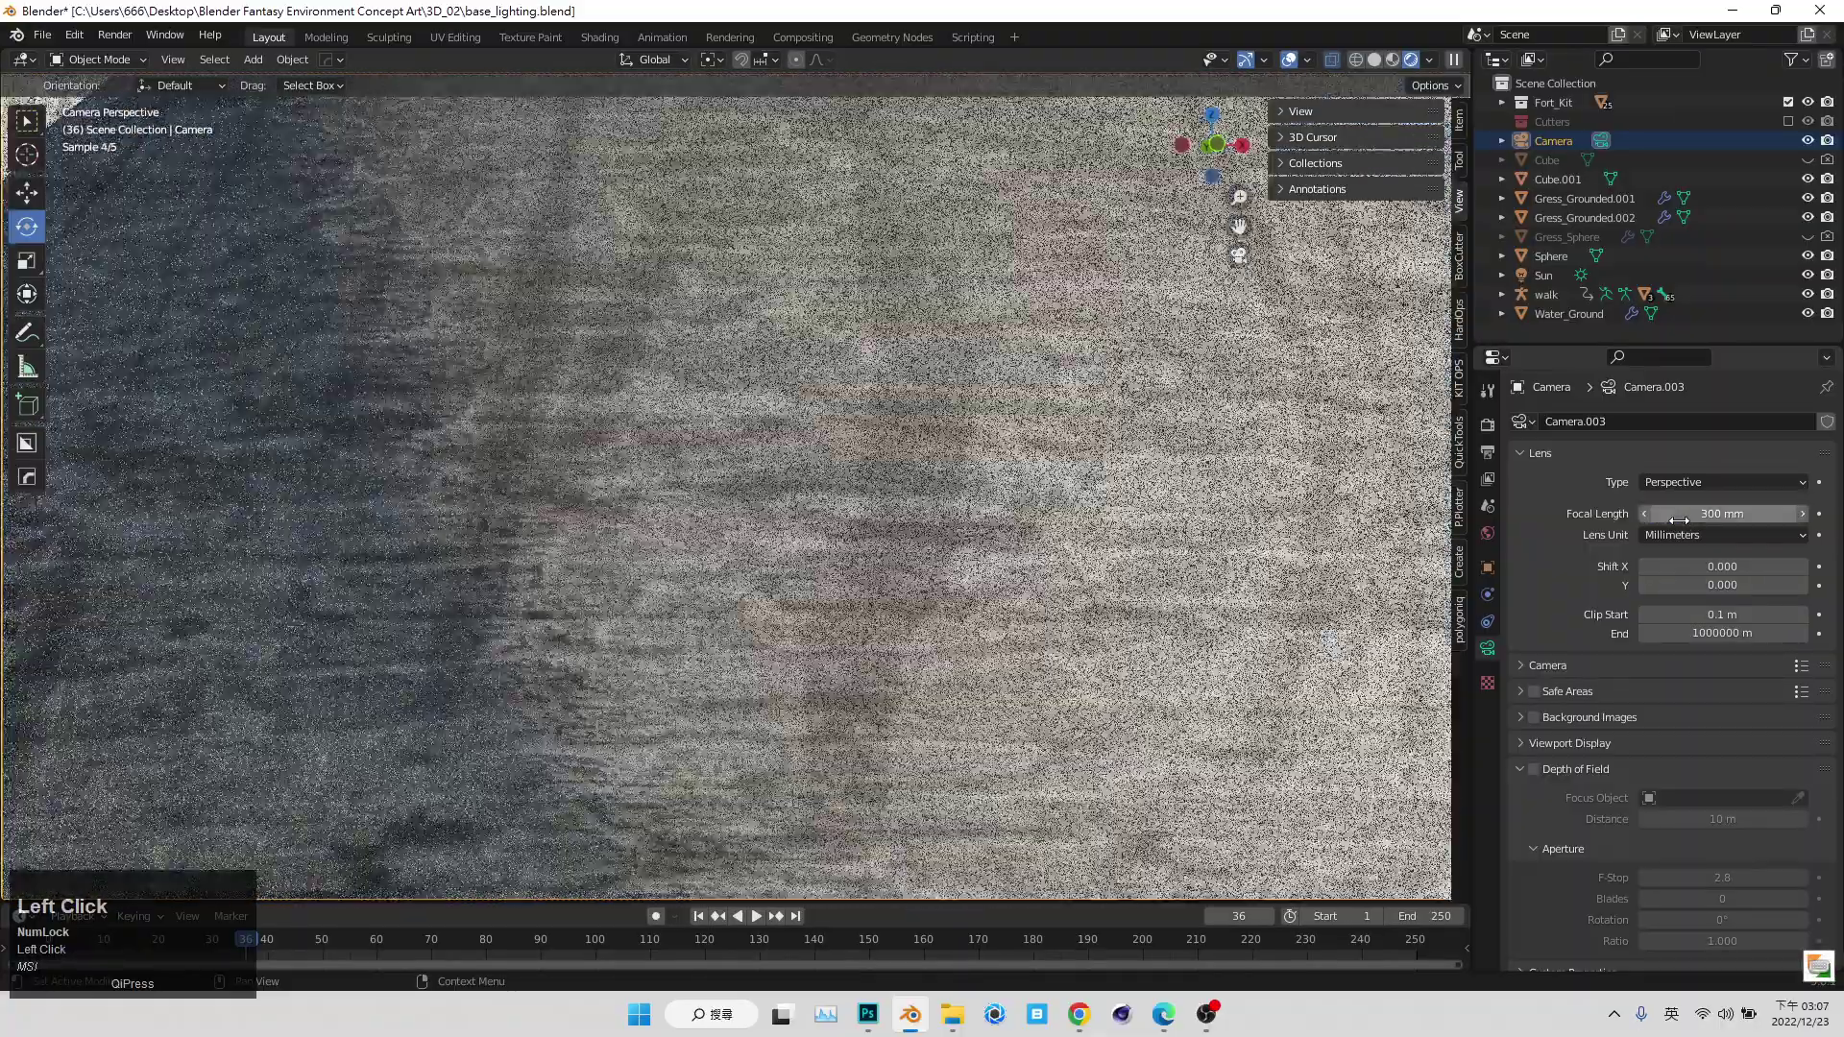
# - Try a 300 mm telephoto framing of the sphere, then swing the view over the grass toward the towers
pyautogui.scroll(-3)
pyautogui.middleClick(935, 576)
pyautogui.moveTo(928, 582); pyautogui.dragTo(1731, 532)
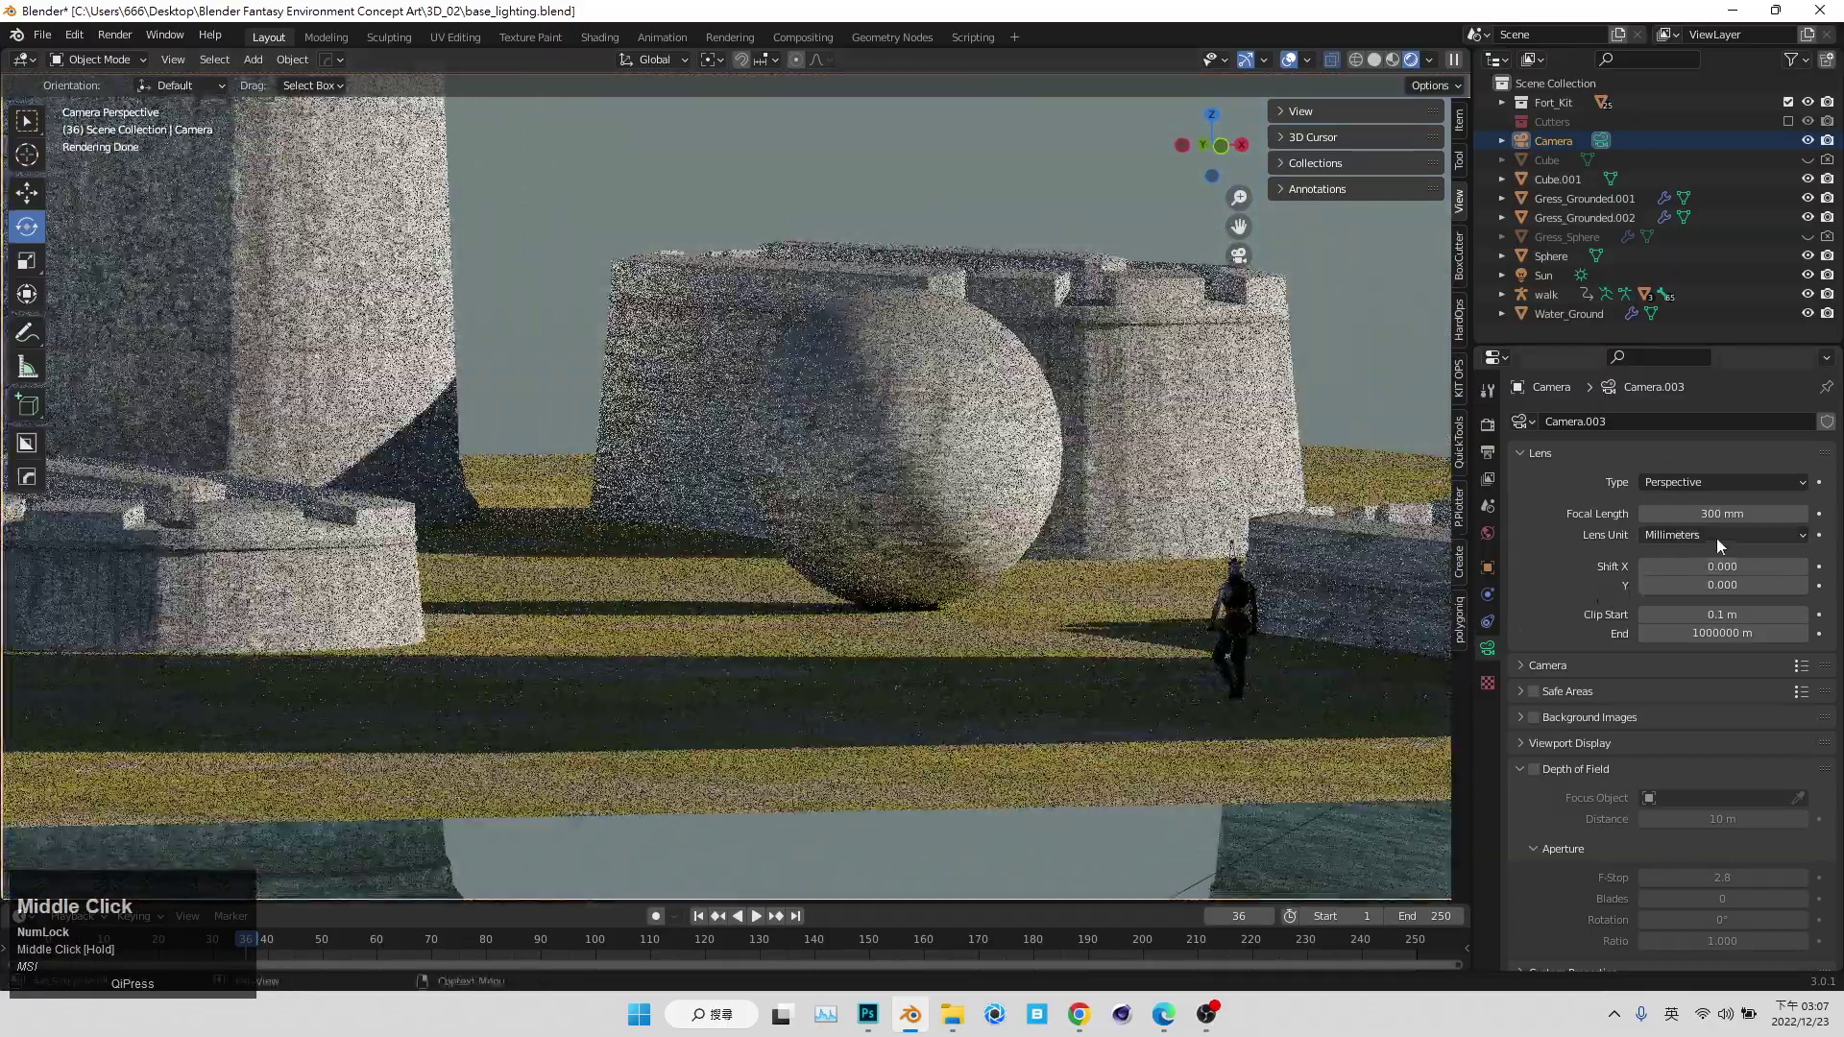
pyautogui.click(1732, 532)
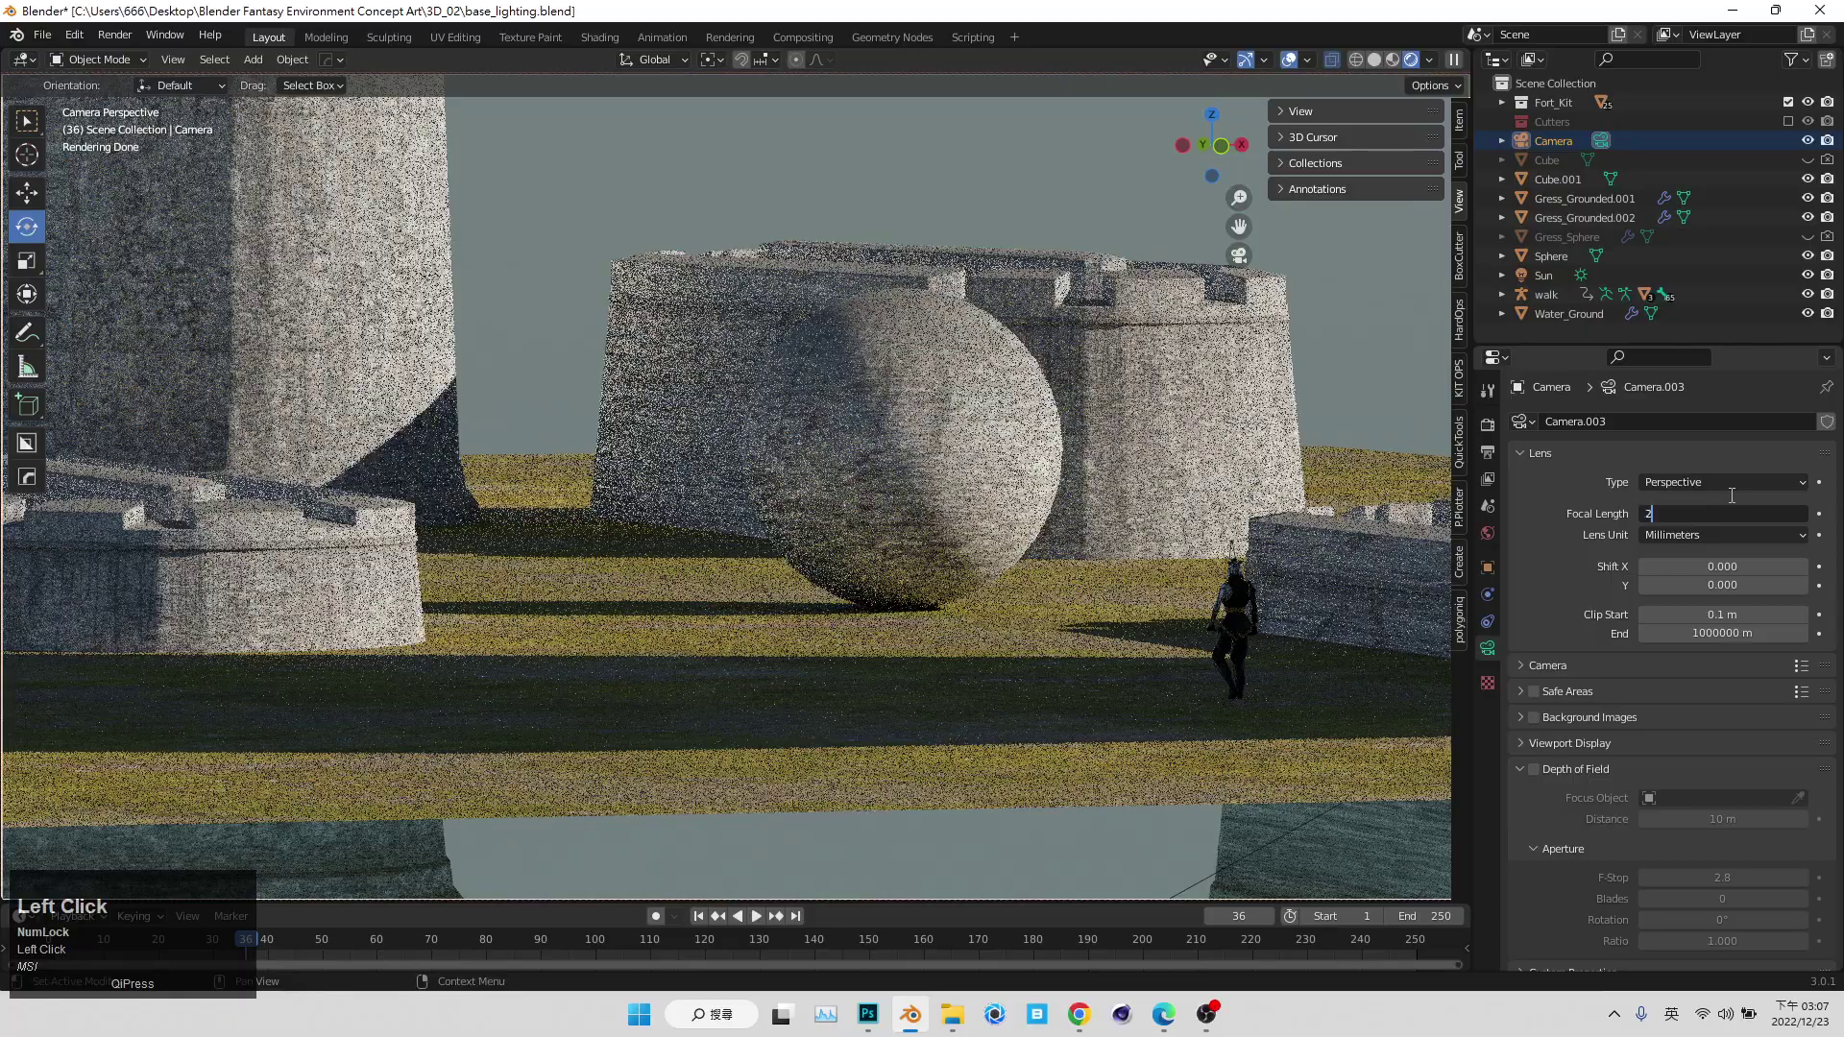
pyautogui.scroll(3)
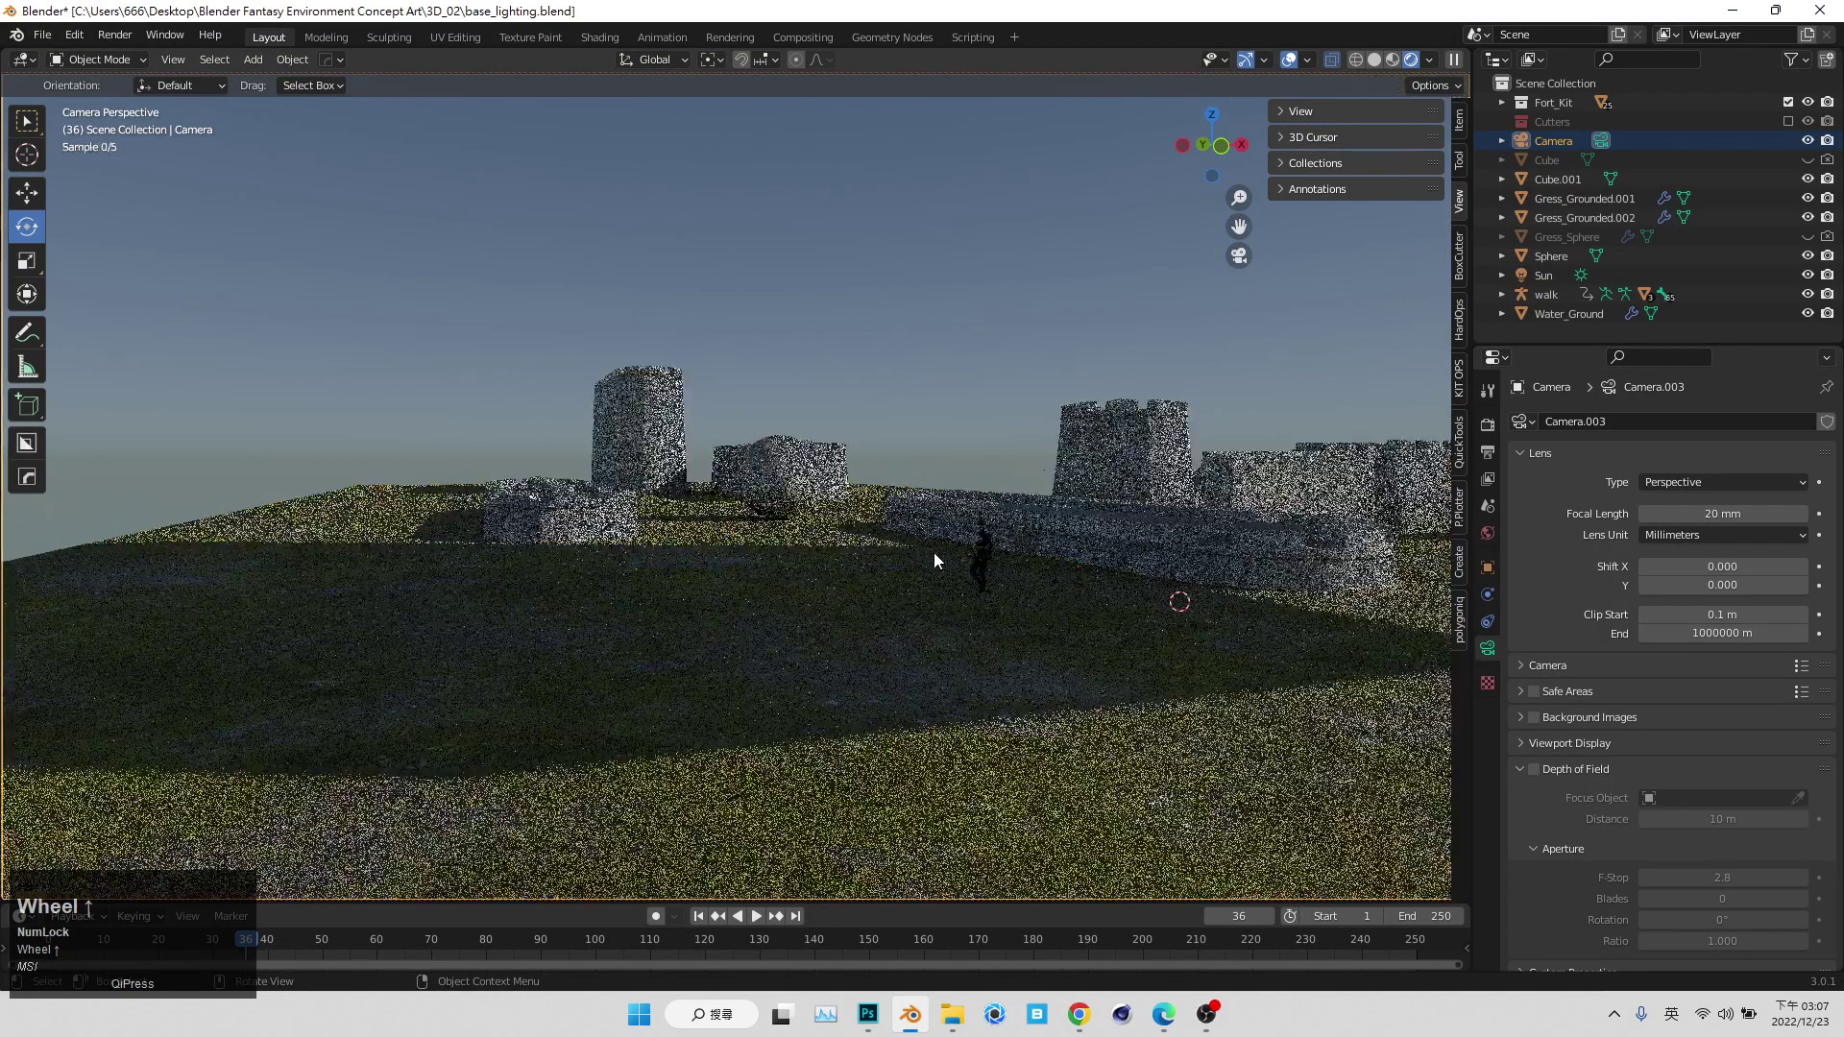
pyautogui.middleClick(1050, 605)
pyautogui.scroll(3)
pyautogui.middleClick(1083, 635)
pyautogui.middleClick(1074, 632)
pyautogui.scroll(3)
pyautogui.moveTo(1122, 659); pyautogui.dragTo(701, 669)
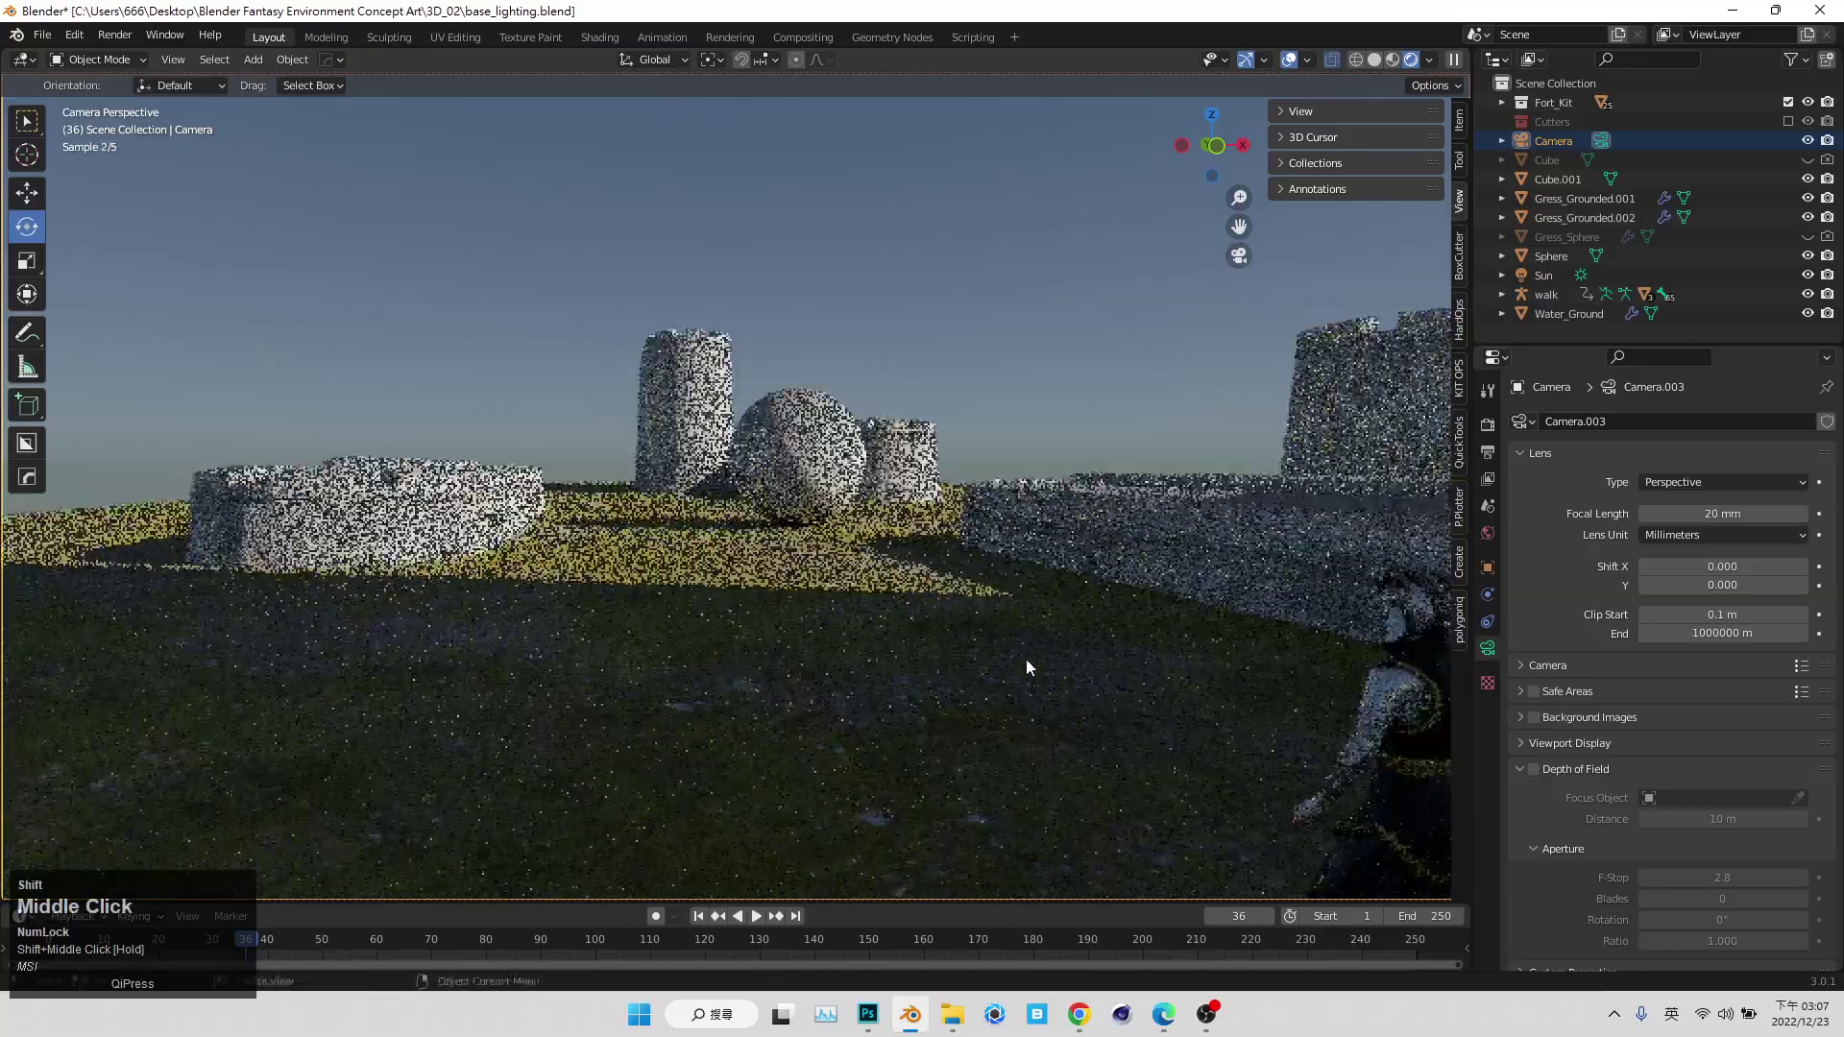
pyautogui.click(702, 670)
# - Swing the camera around behind the character and settle the final shot of the towers and long wall
pyautogui.middleClick(787, 706)
pyautogui.click(960, 391)
pyautogui.middleClick(901, 558)
pyautogui.scroll(-3)
pyautogui.moveTo(889, 696); pyautogui.dragTo(976, 601)
pyautogui.scroll(3)
pyautogui.middleClick(959, 597)
pyautogui.scroll(3)
pyautogui.middleClick(929, 619)
pyautogui.scroll(3)
pyautogui.middleClick(893, 720)
pyautogui.scroll(3)
pyautogui.moveTo(752, 623); pyautogui.dragTo(718, 616)
pyautogui.moveTo(719, 616); pyautogui.dragTo(877, 607)
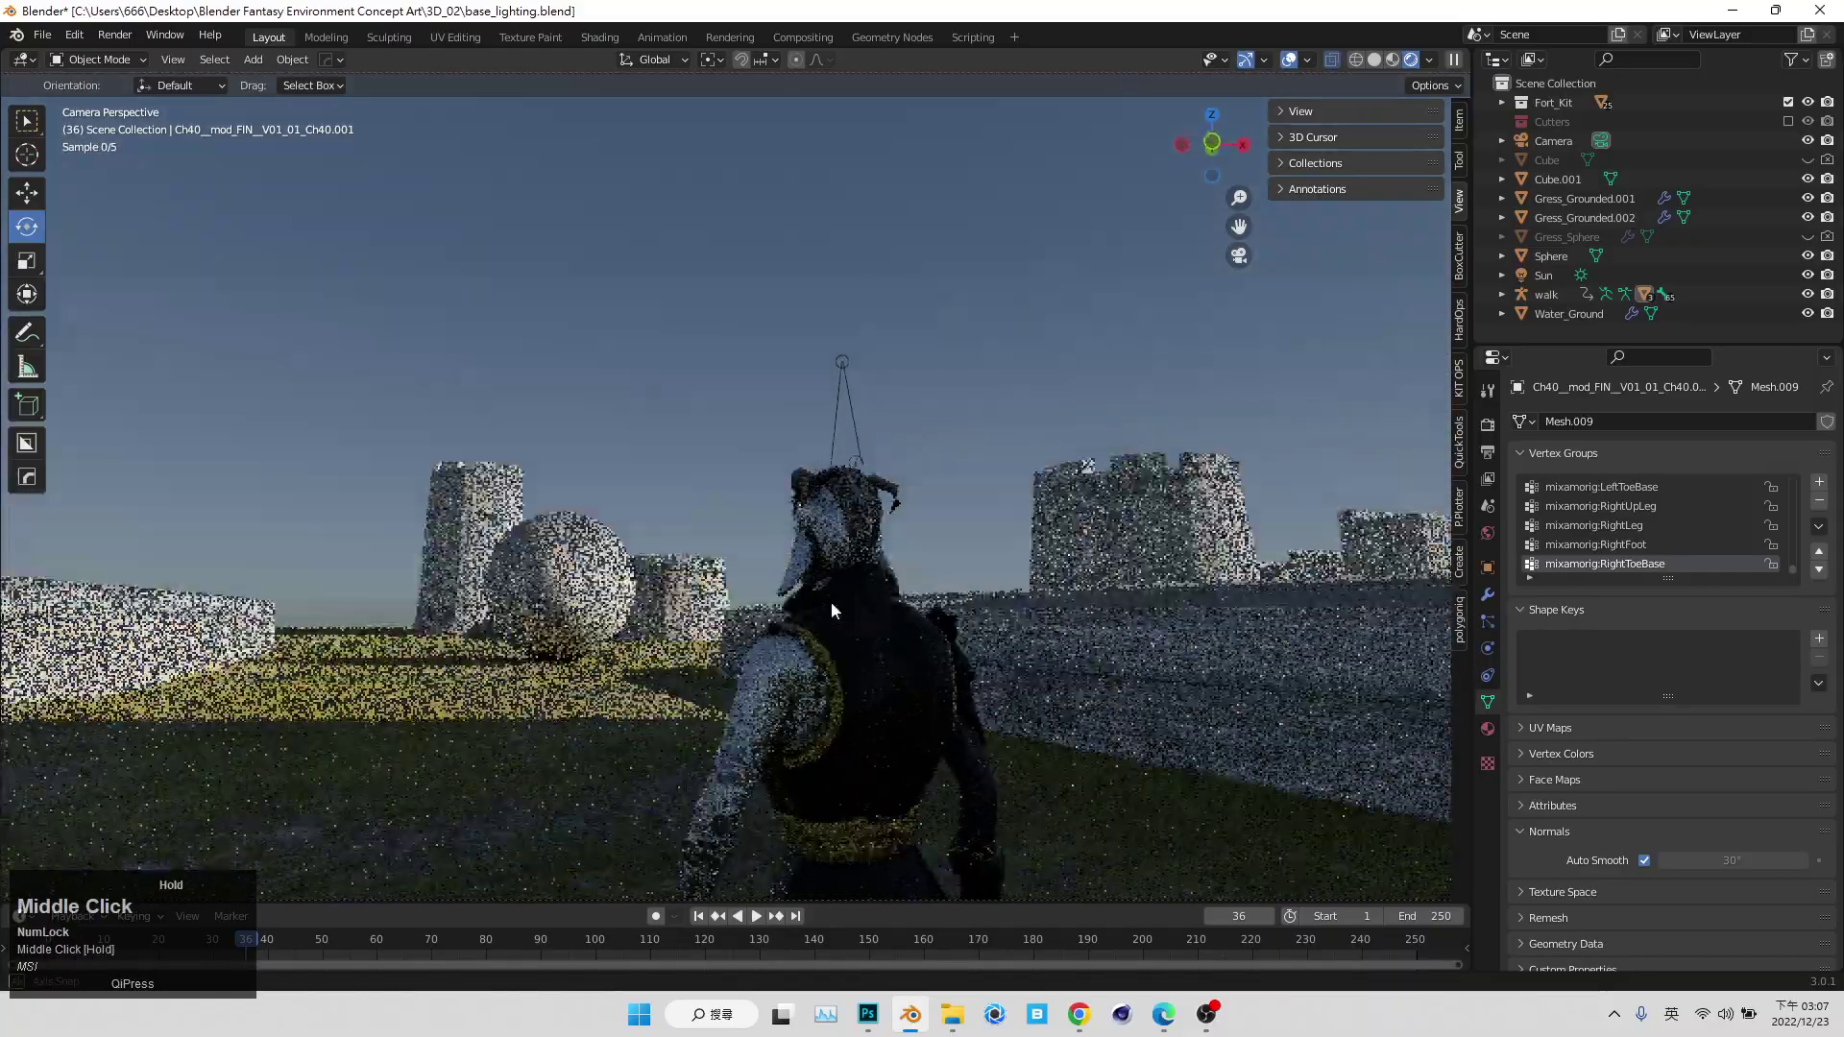